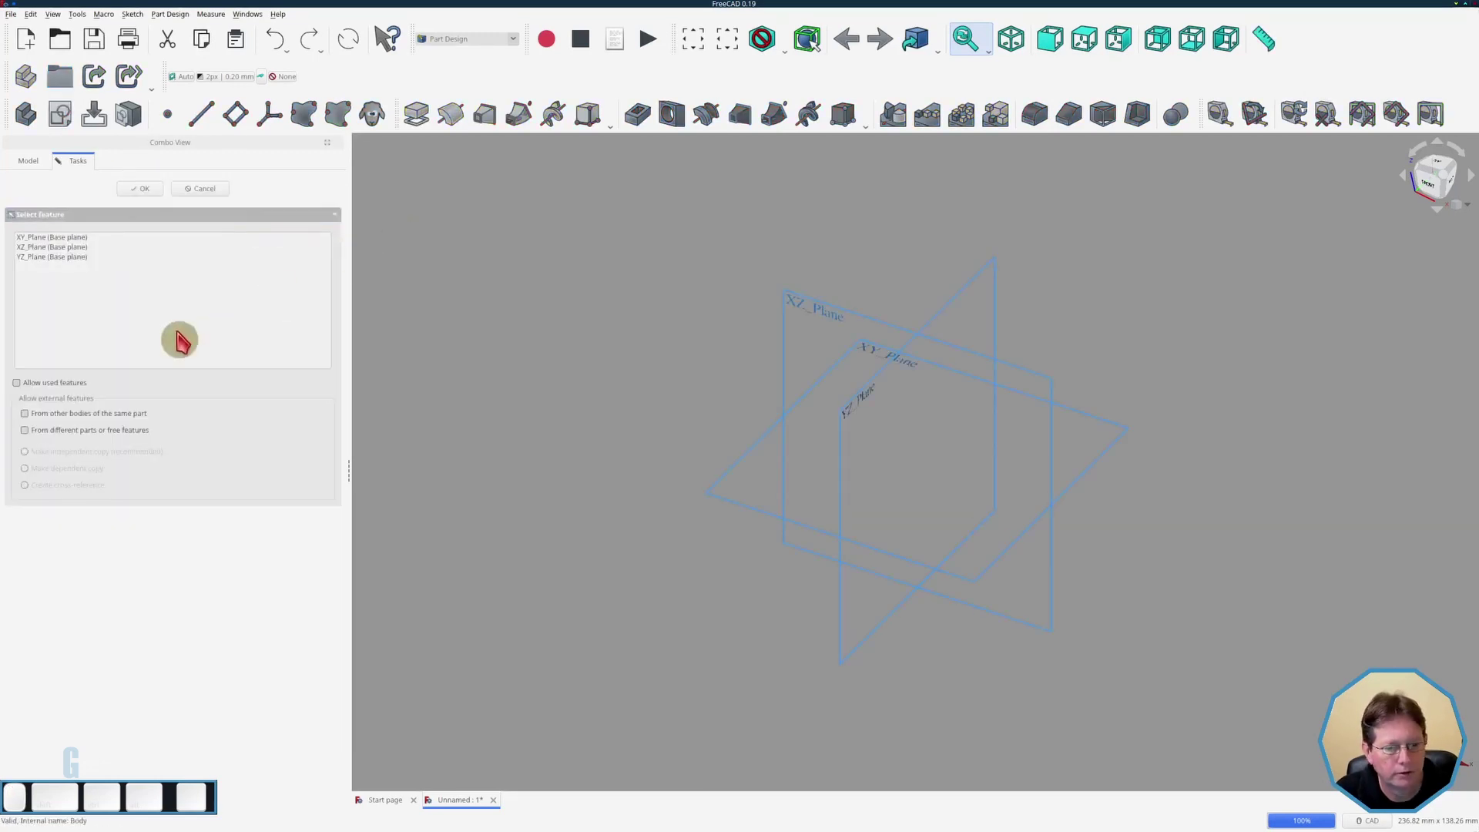
- Sketch the rectangle and two circles on the XY plane and close the sketch
{"action": "left_click", "coordinate": [71, 248]}
{"action": "left_click", "coordinate": [132, 201]}
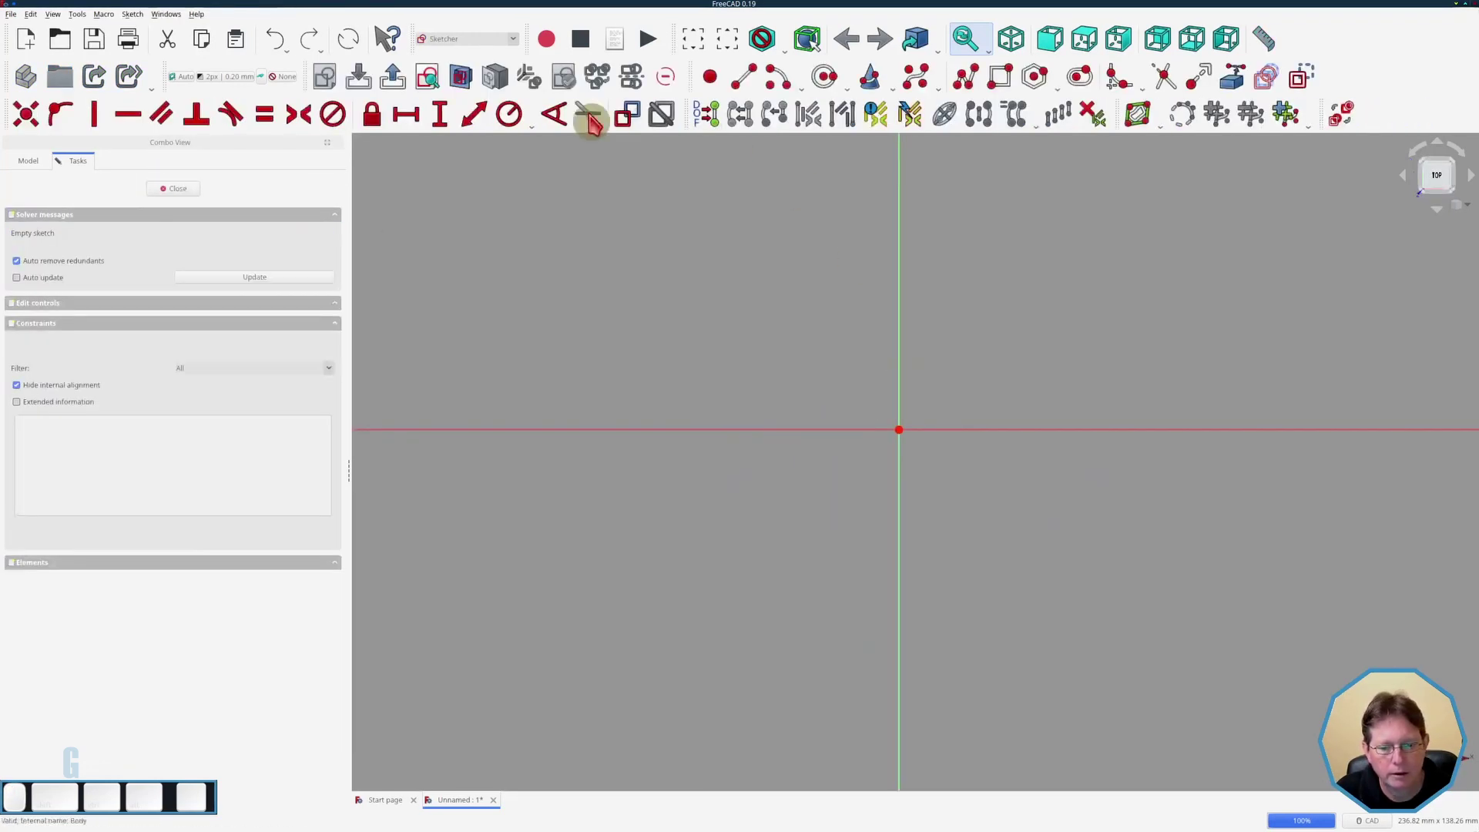
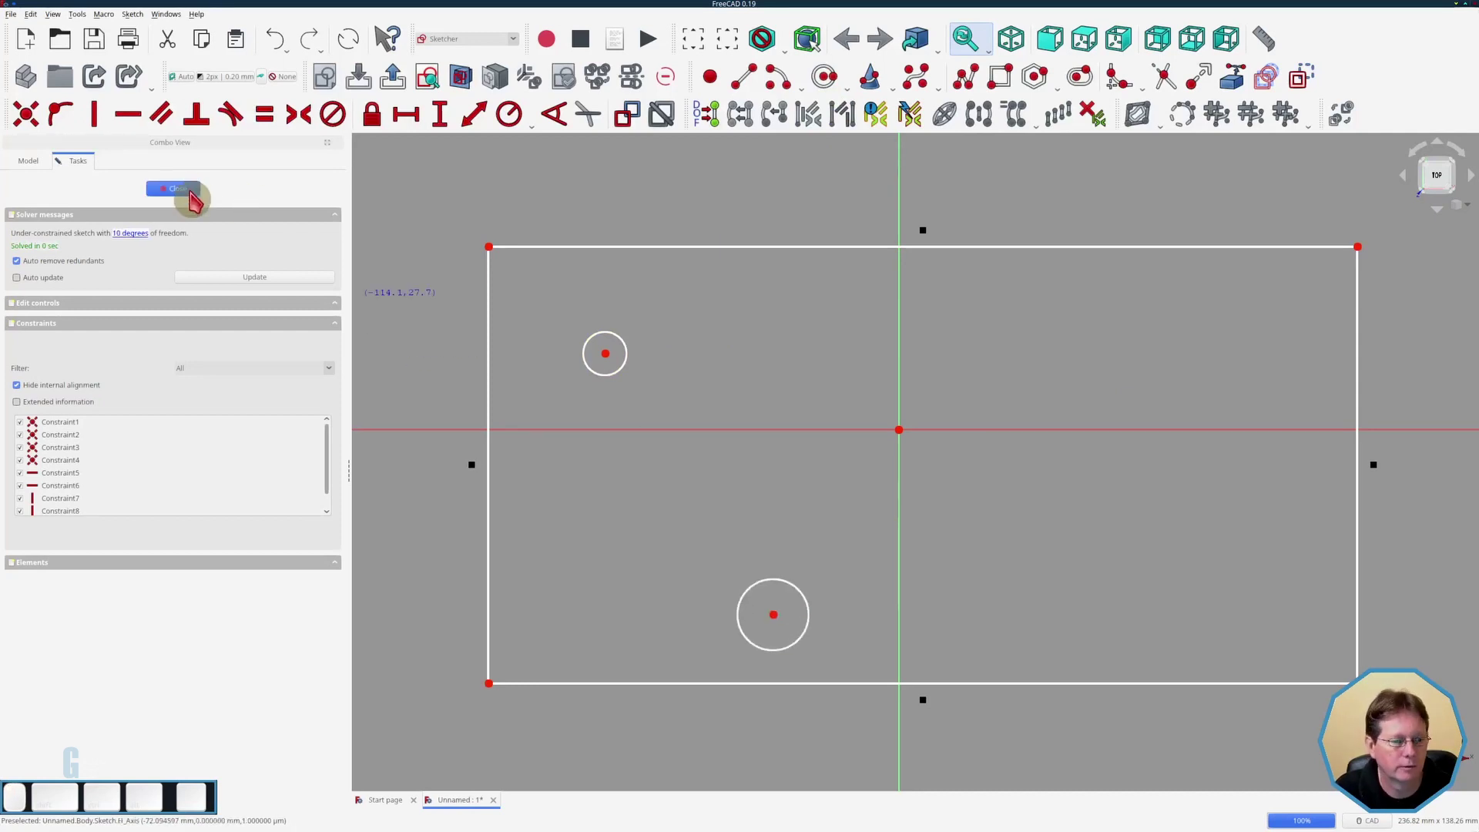
{"action": "left_click", "coordinate": [195, 198]}
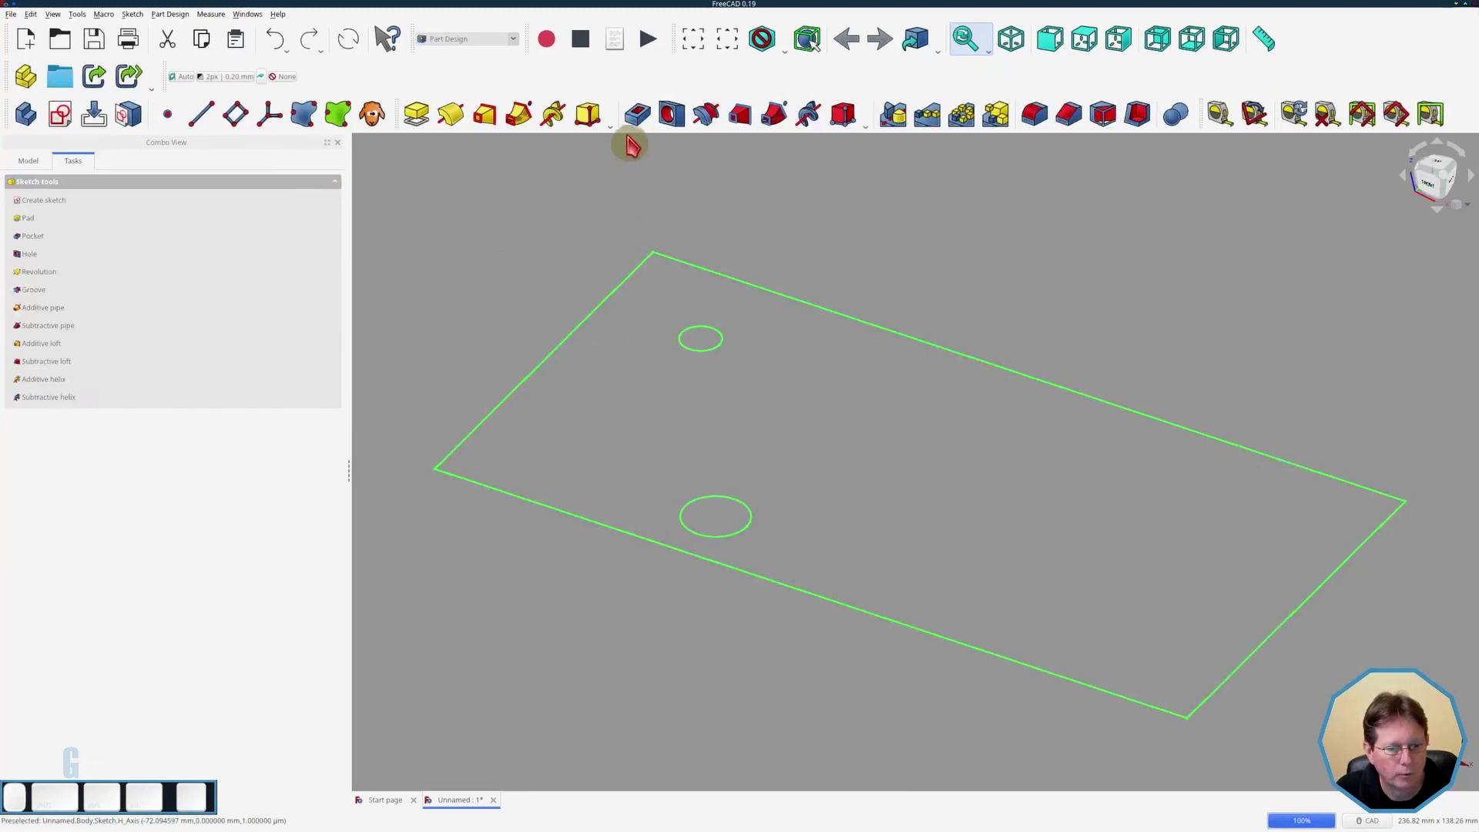
- Dismiss the Pocket no-solid error and pad the sketch into a solid plate with two holes
{"action": "left_click", "coordinate": [637, 131]}
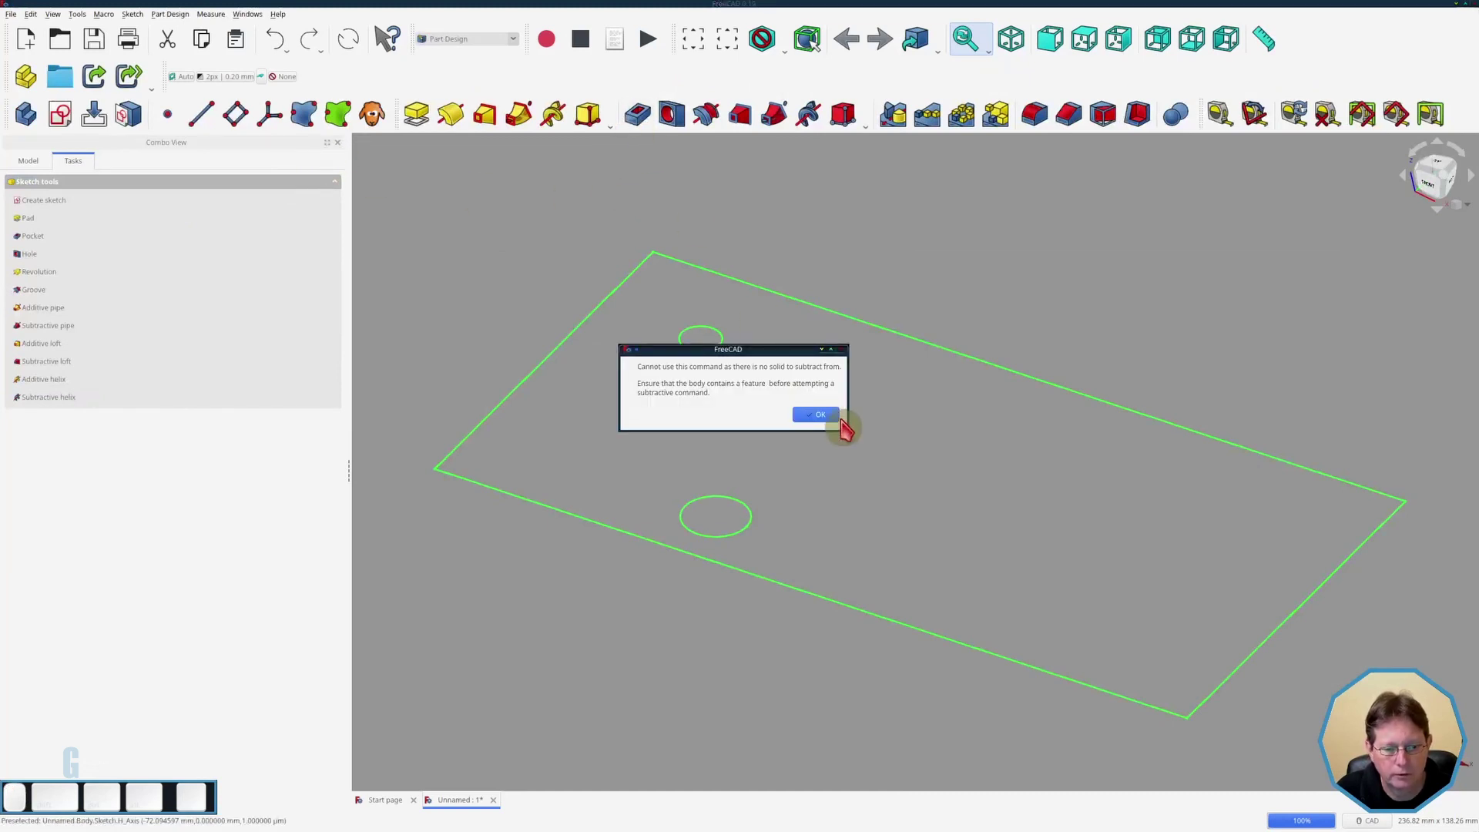
{"action": "left_click", "coordinate": [834, 421]}
{"action": "left_click", "coordinate": [411, 125]}
{"action": "left_click", "coordinate": [164, 201]}
- Rename the plate body to 'Original'
{"action": "left_click", "coordinate": [43, 172]}
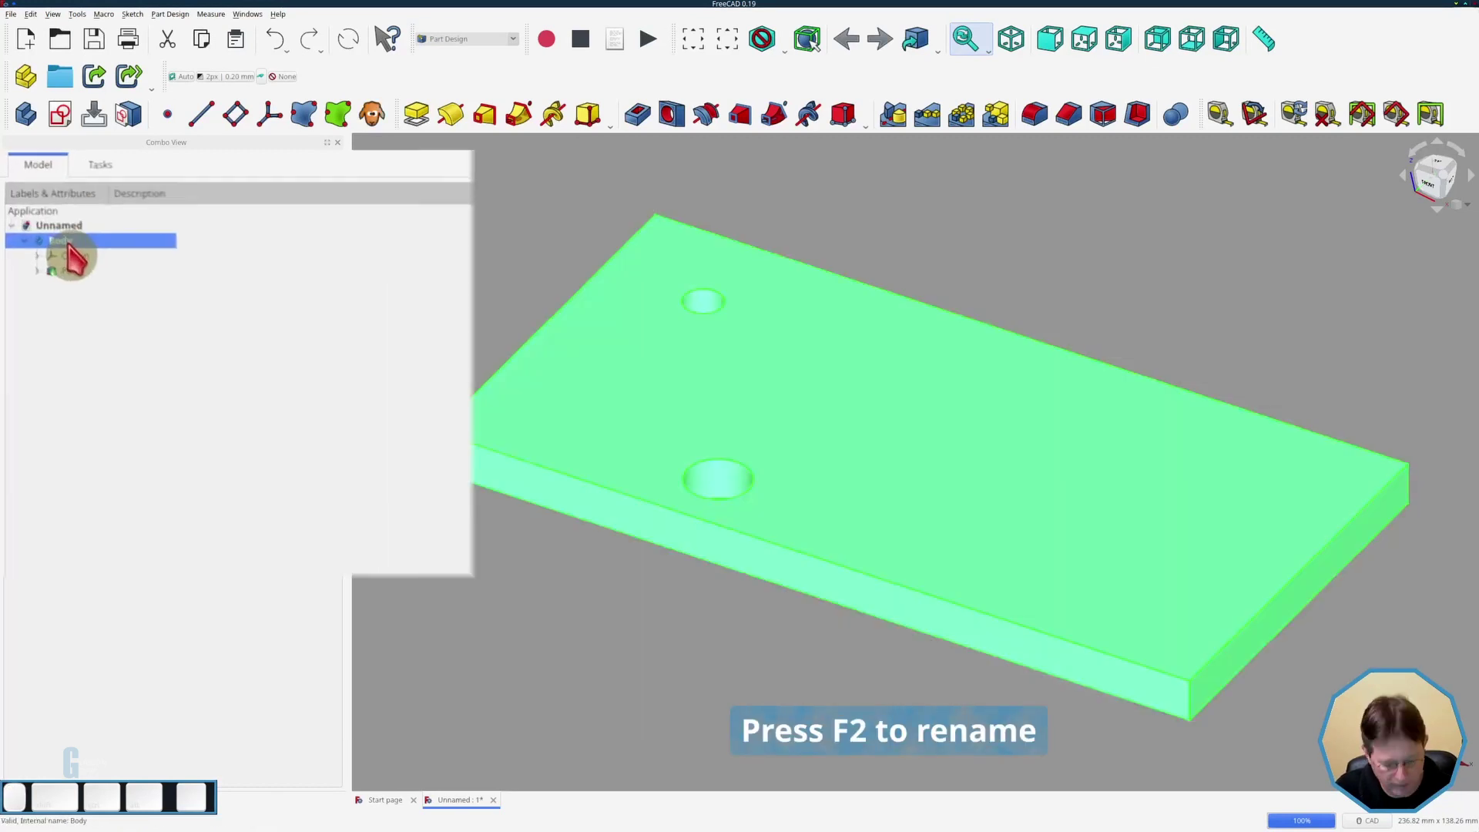
{"action": "key", "text": "F2"}
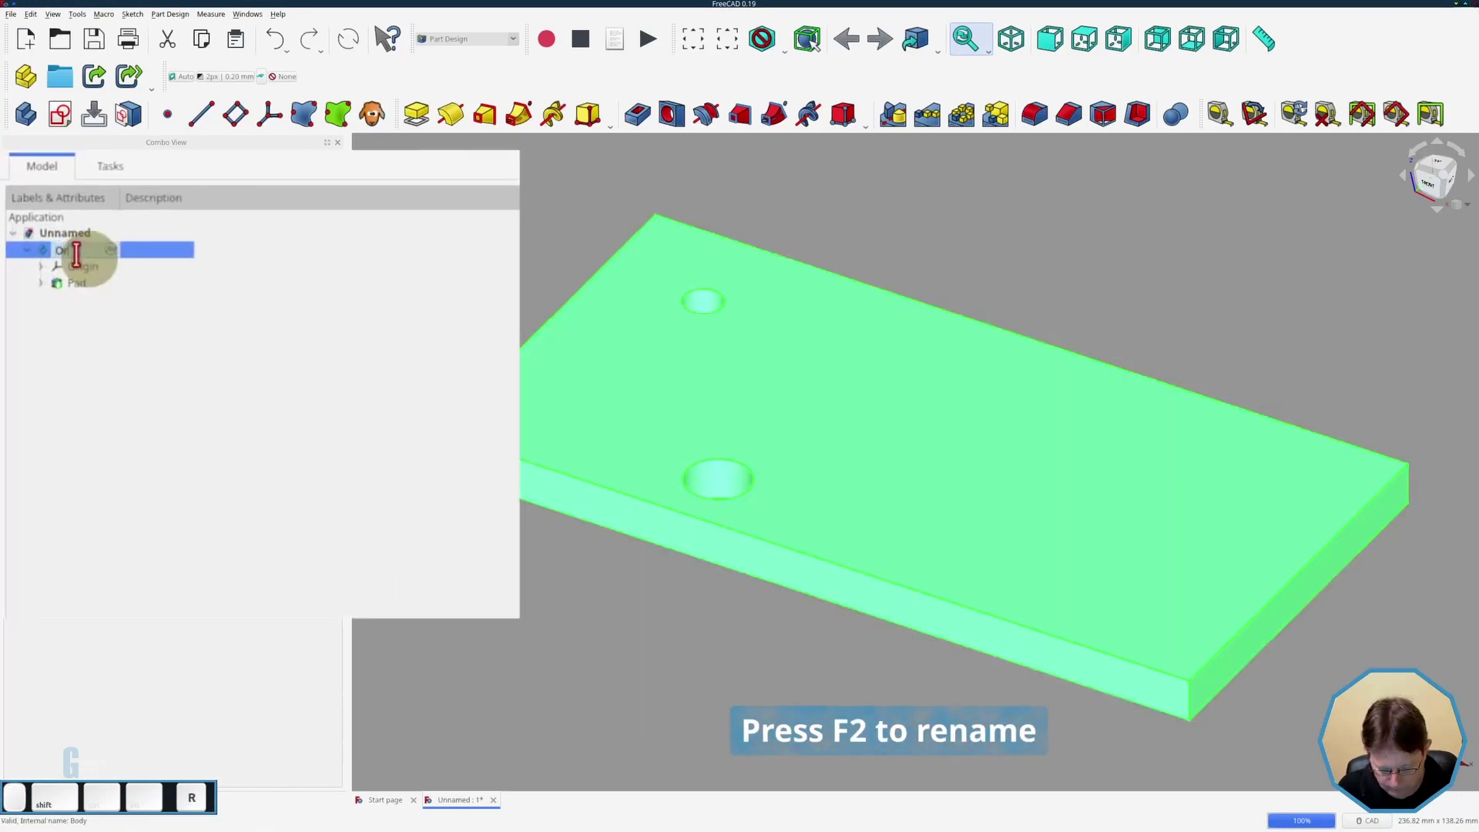
{"action": "key", "text": "shift+Return"}
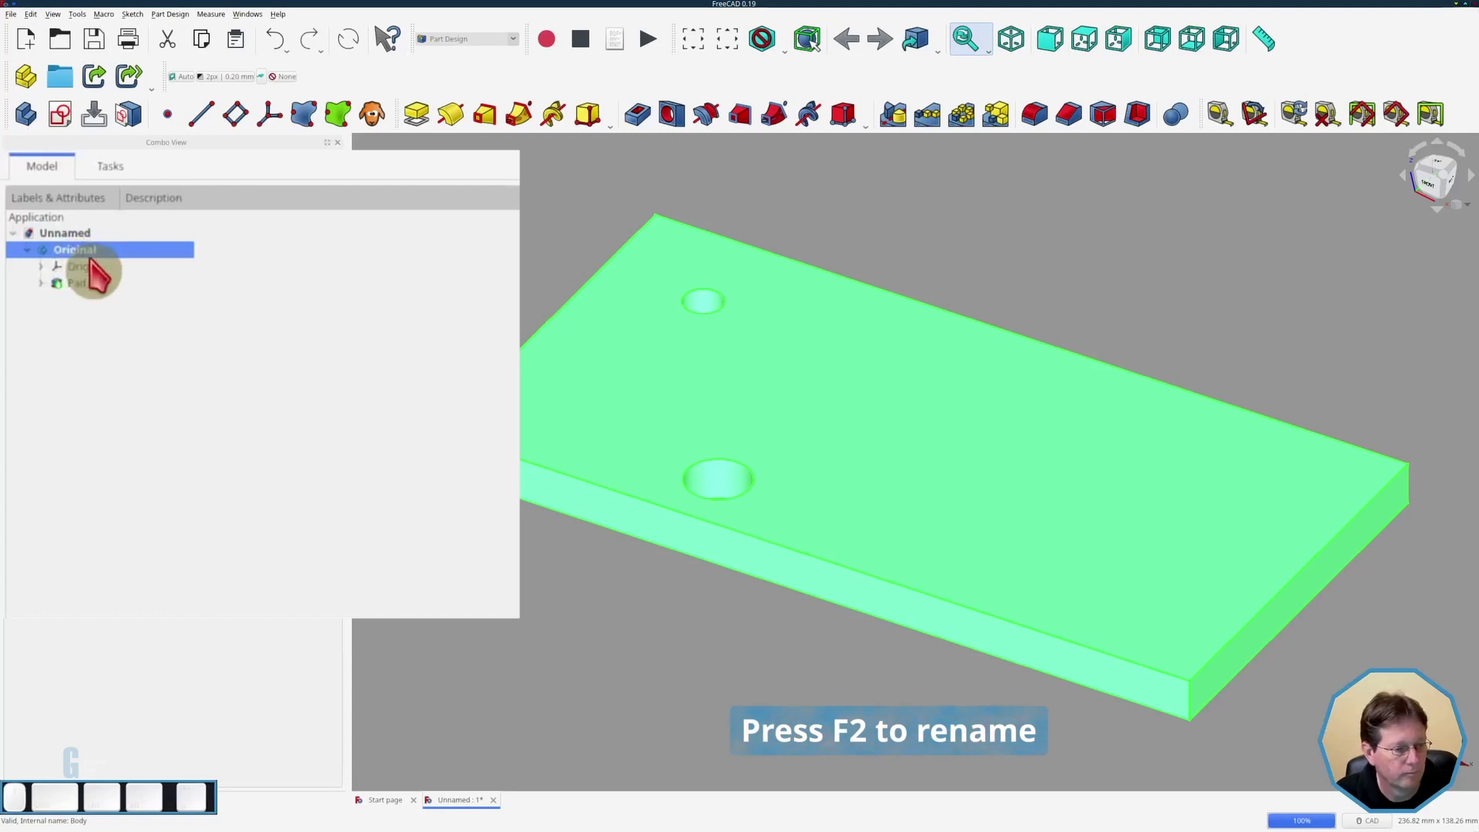
{"action": "key", "text": "f"}
{"action": "left_click", "coordinate": [599, 652]}
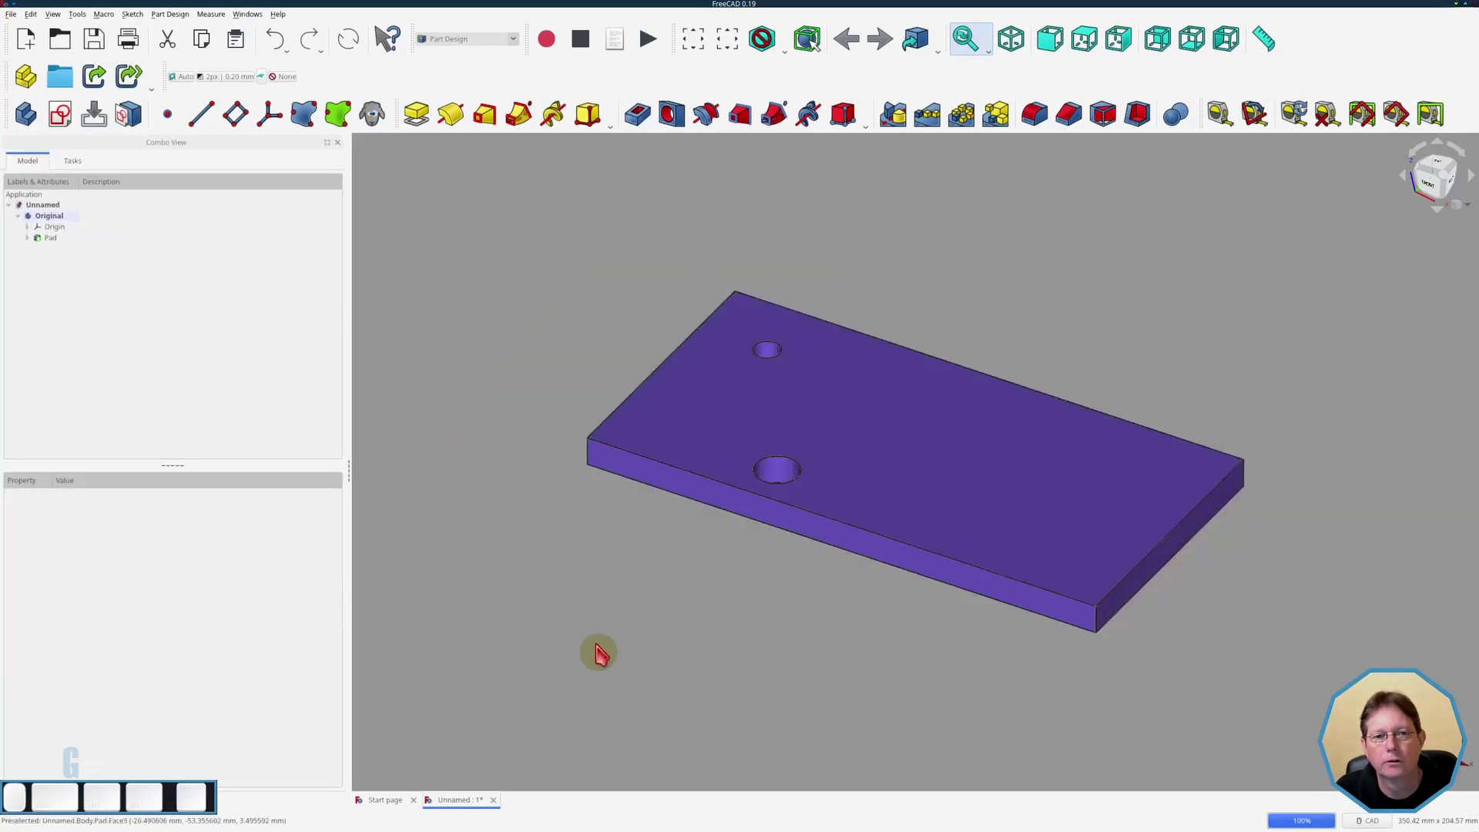
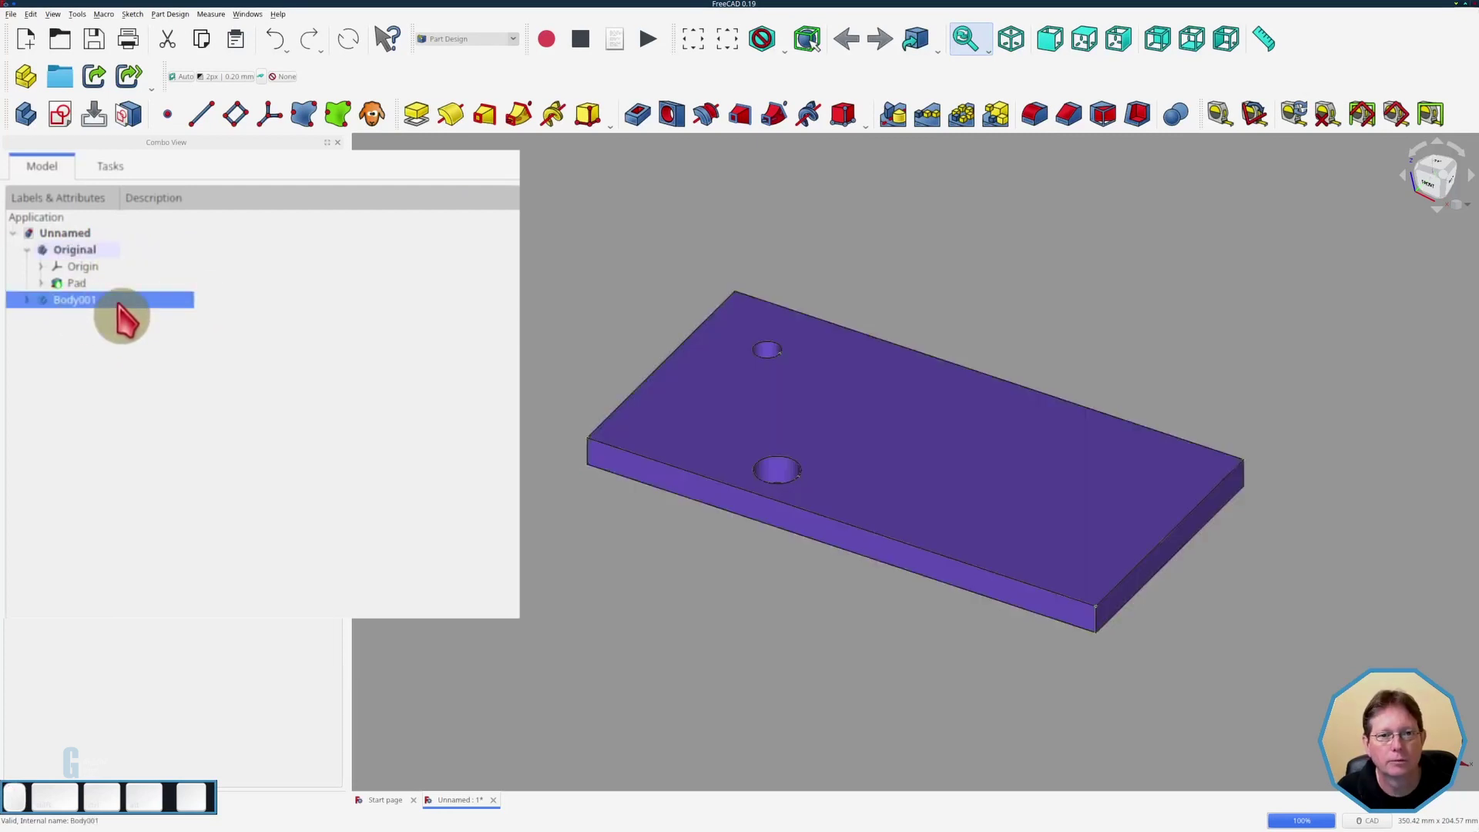
- Rename the new clone body Body001 to 'Clone Body 1'
{"action": "key", "text": "F2"}
{"action": "key", "text": "shift+space"}
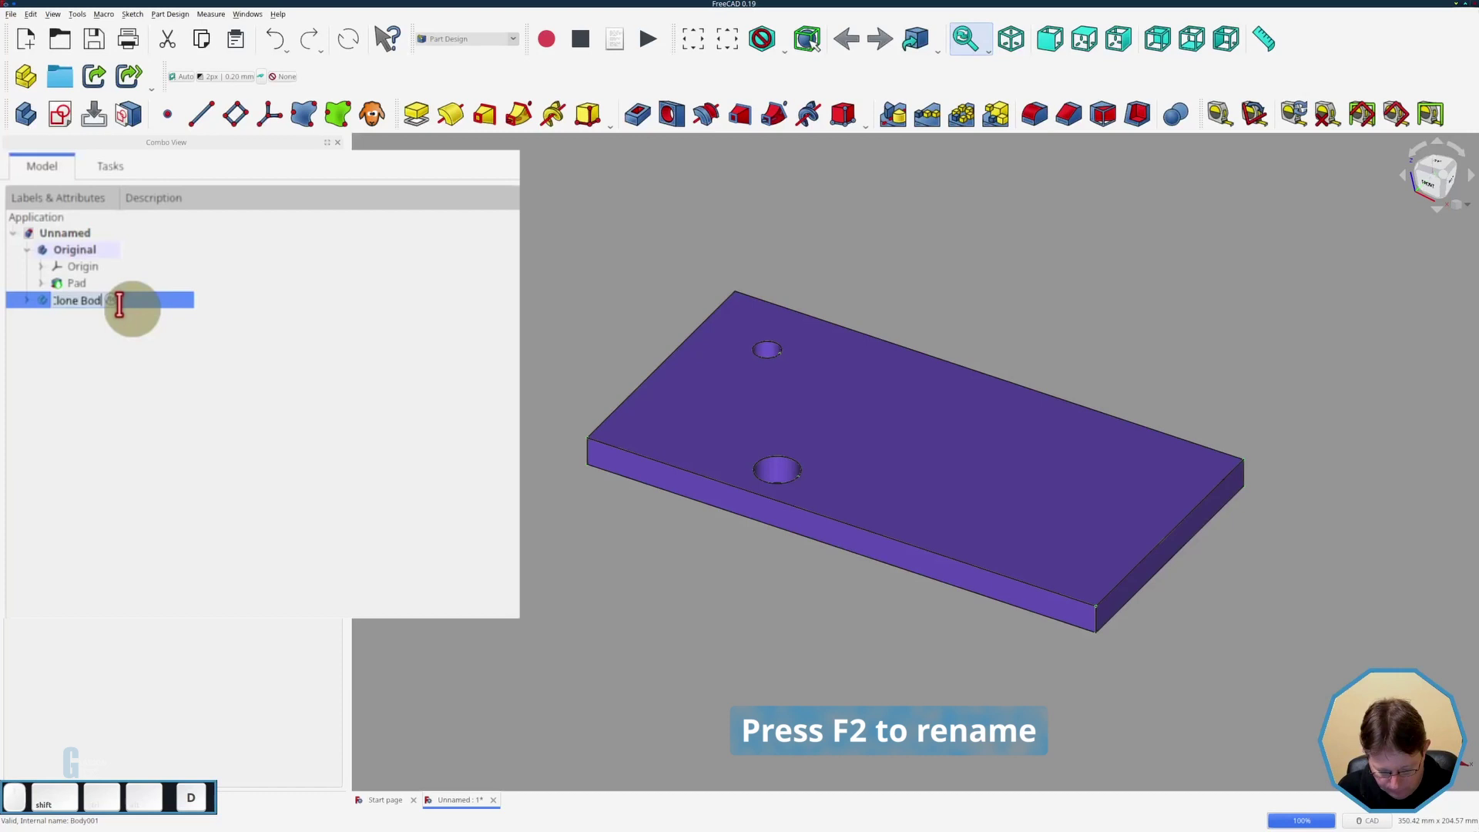
{"action": "key", "text": "shift+space"}
{"action": "key", "text": "1"}
{"action": "key", "text": "Return"}
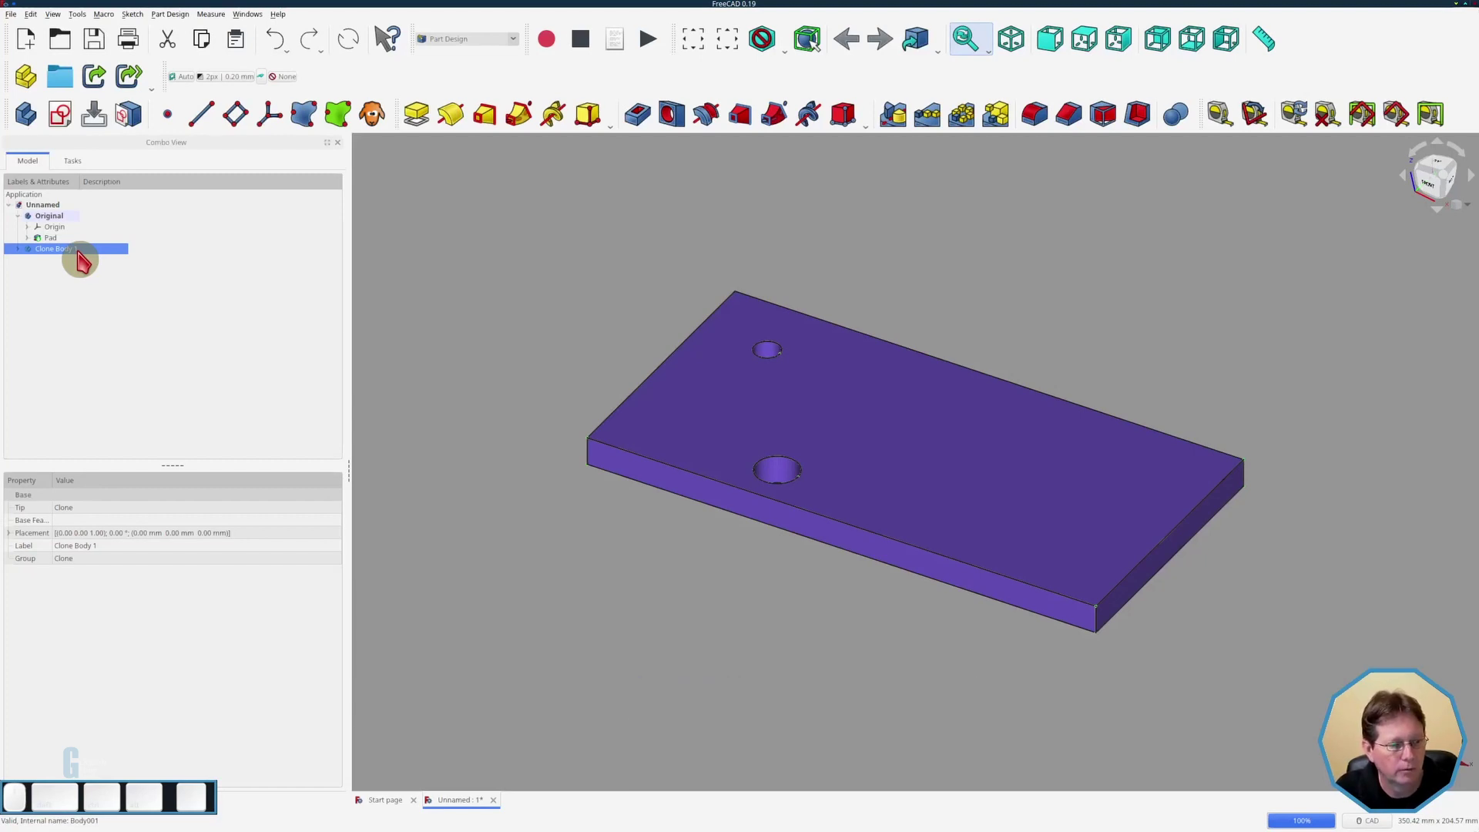
- Transform Clone Body 1 to sit apart from the Original, then select the Original's Pad face
{"action": "right_click", "coordinate": [83, 258]}
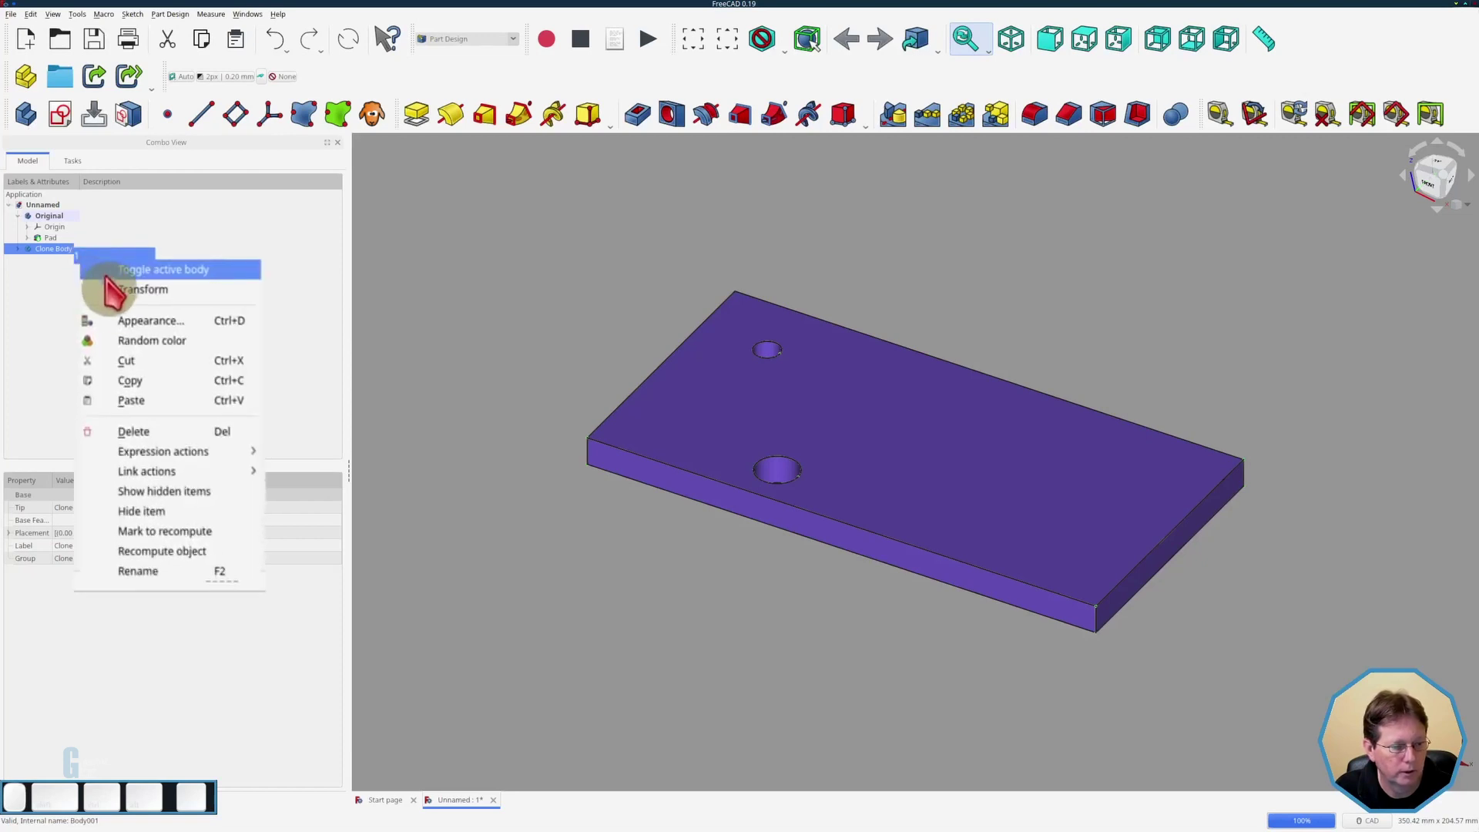
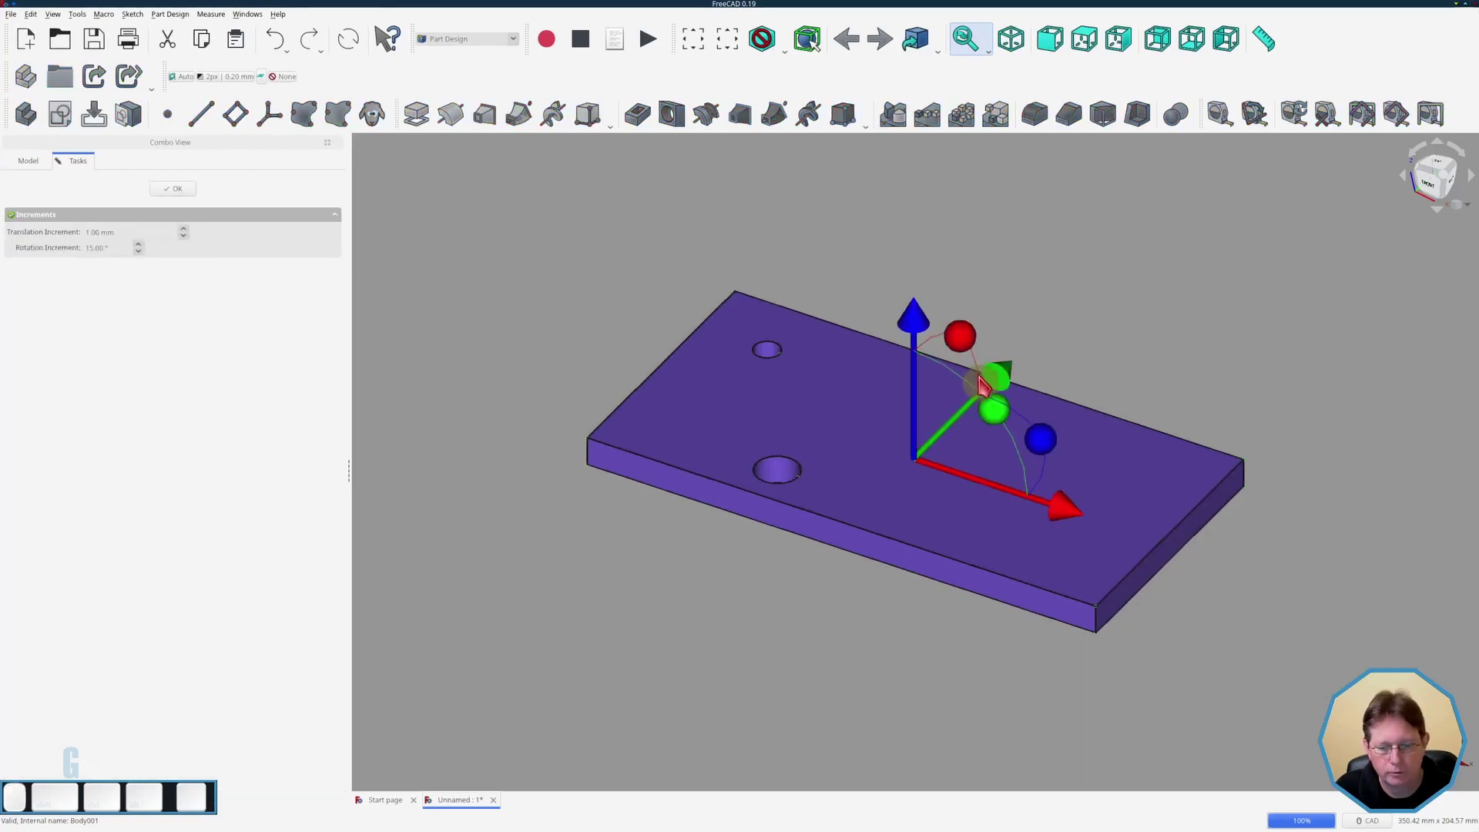
{"action": "left_click_drag", "start_coordinate": [1008, 389], "coordinate": [1309, 217]}
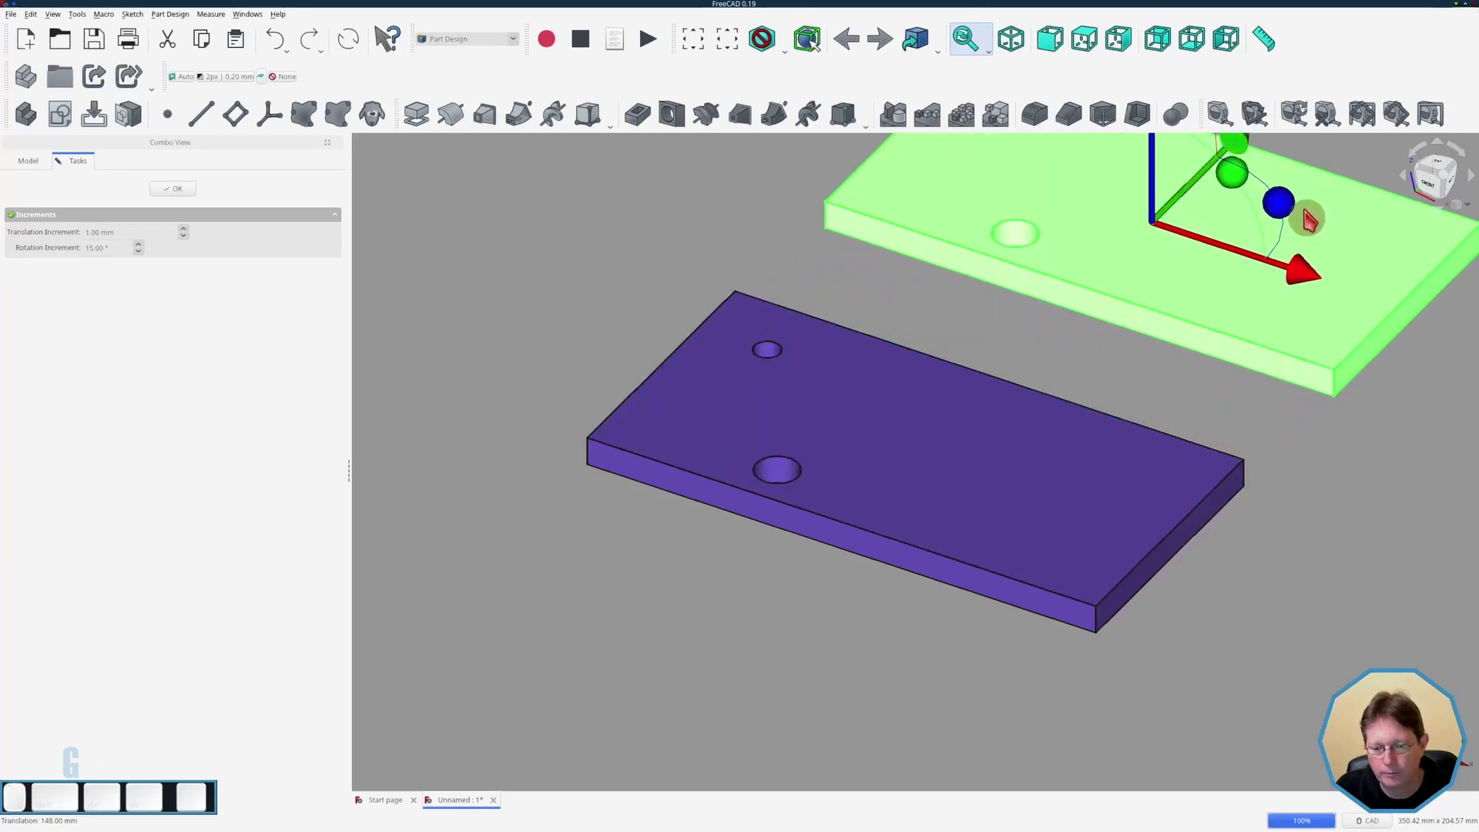
{"action": "key", "text": "Return"}
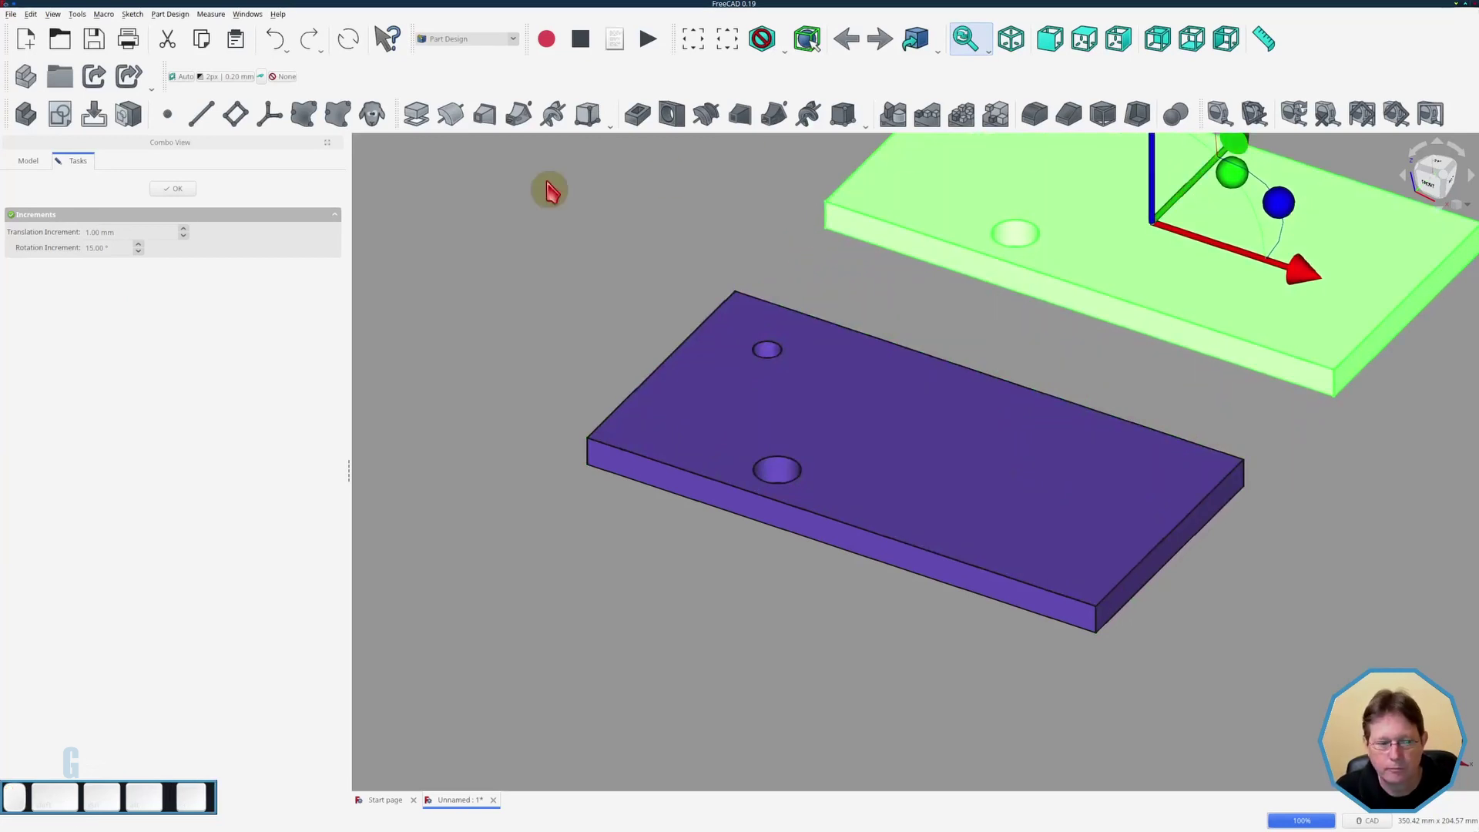
{"action": "left_click", "coordinate": [190, 200]}
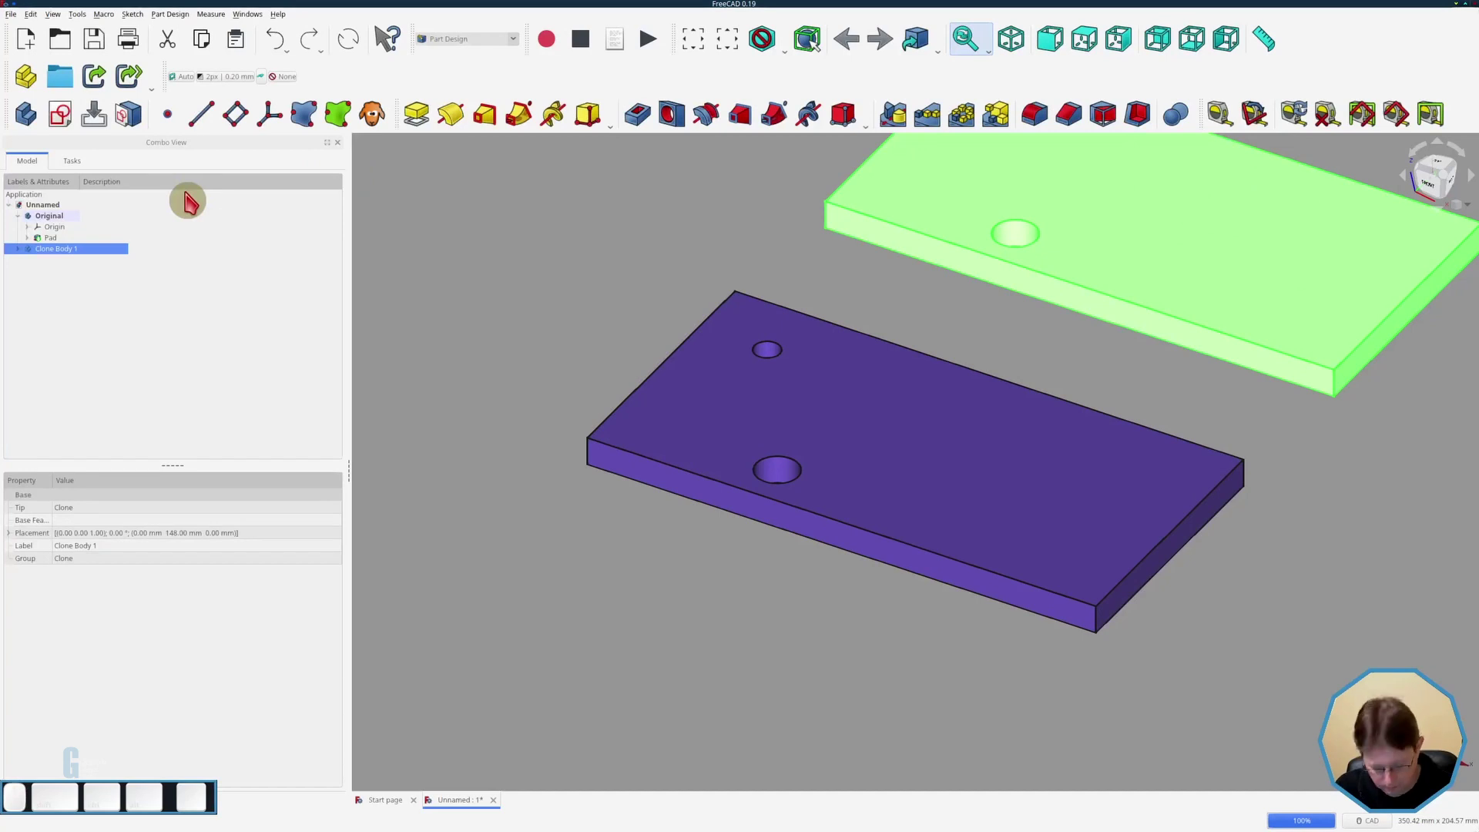
{"action": "left_click", "coordinate": [542, 271]}
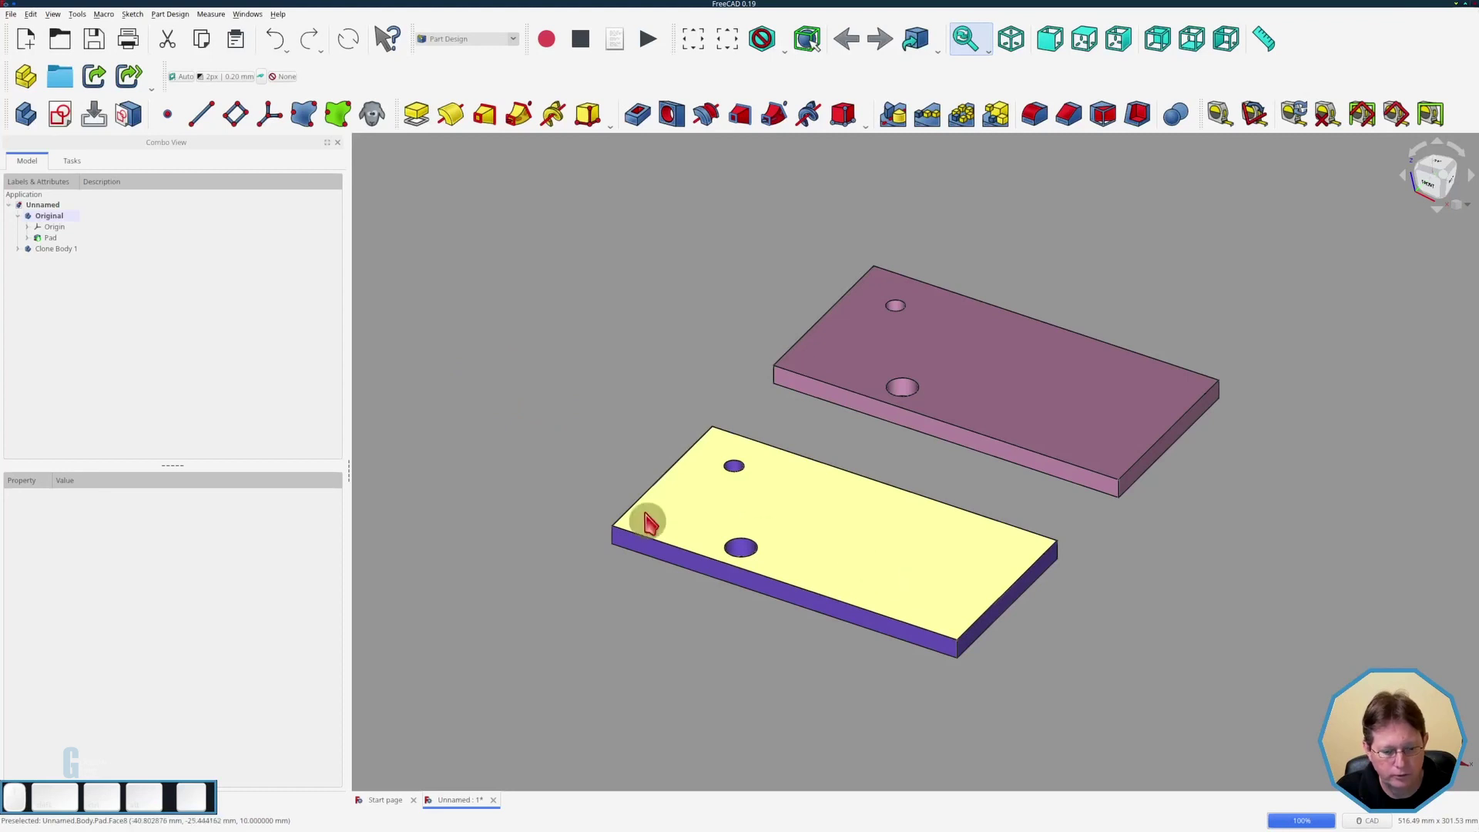
{"action": "left_click", "coordinate": [819, 563]}
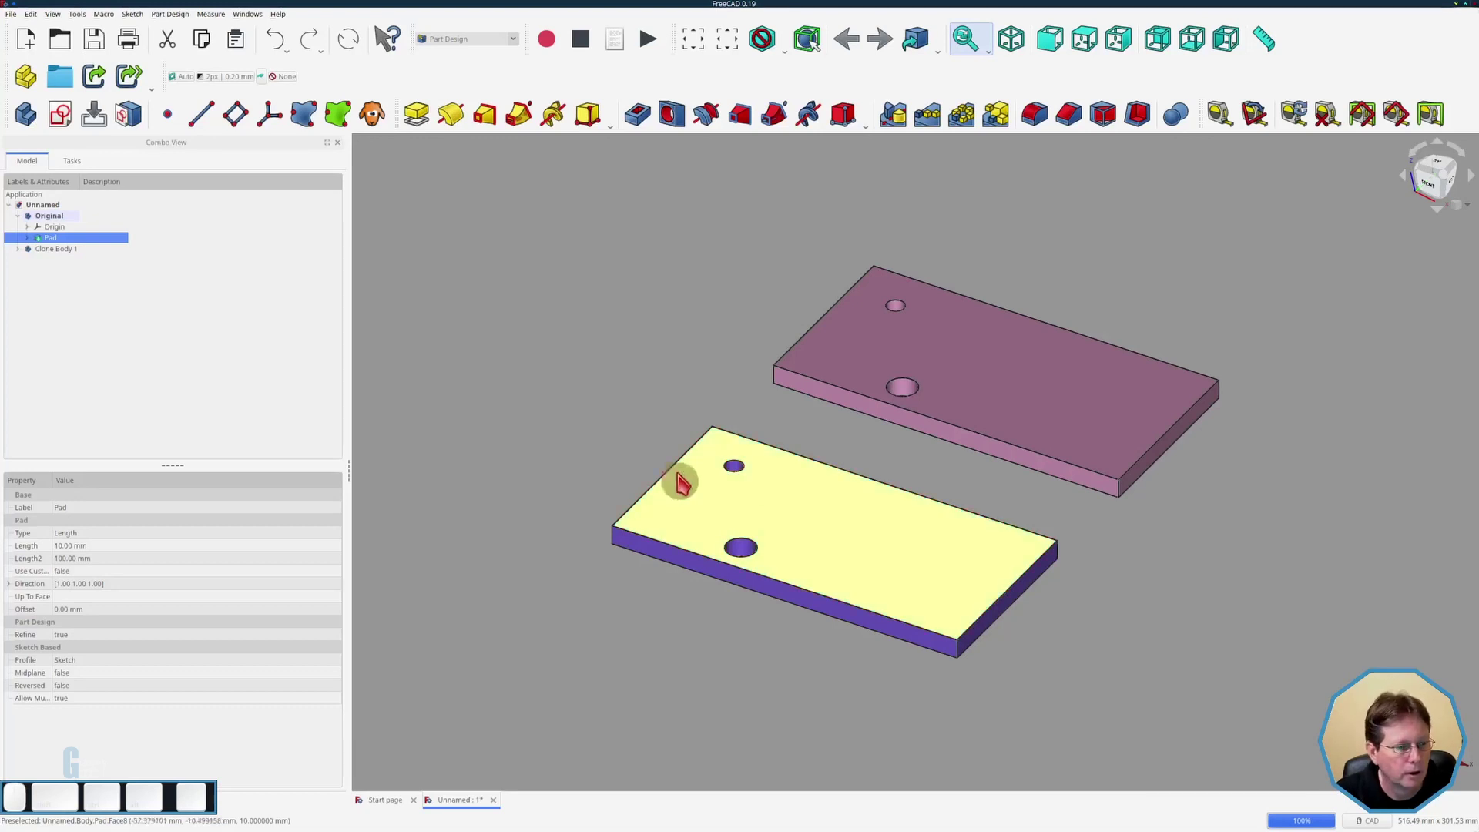
- Add a datum plane on the plate's top face and sketch a hexagon on it
{"action": "left_click", "coordinate": [242, 127]}
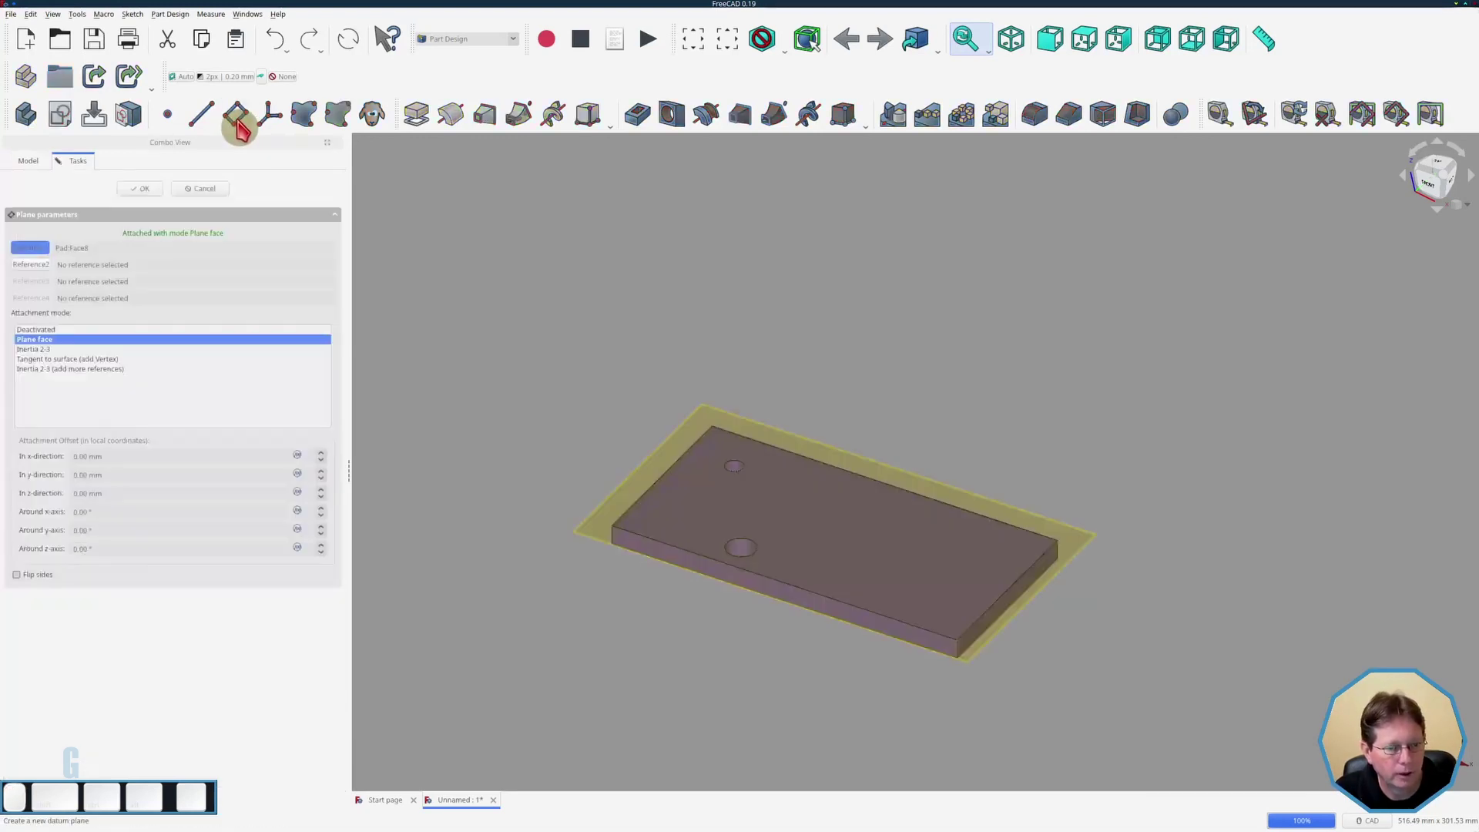
{"action": "left_click_drag", "start_coordinate": [155, 248], "coordinate": [89, 239]}
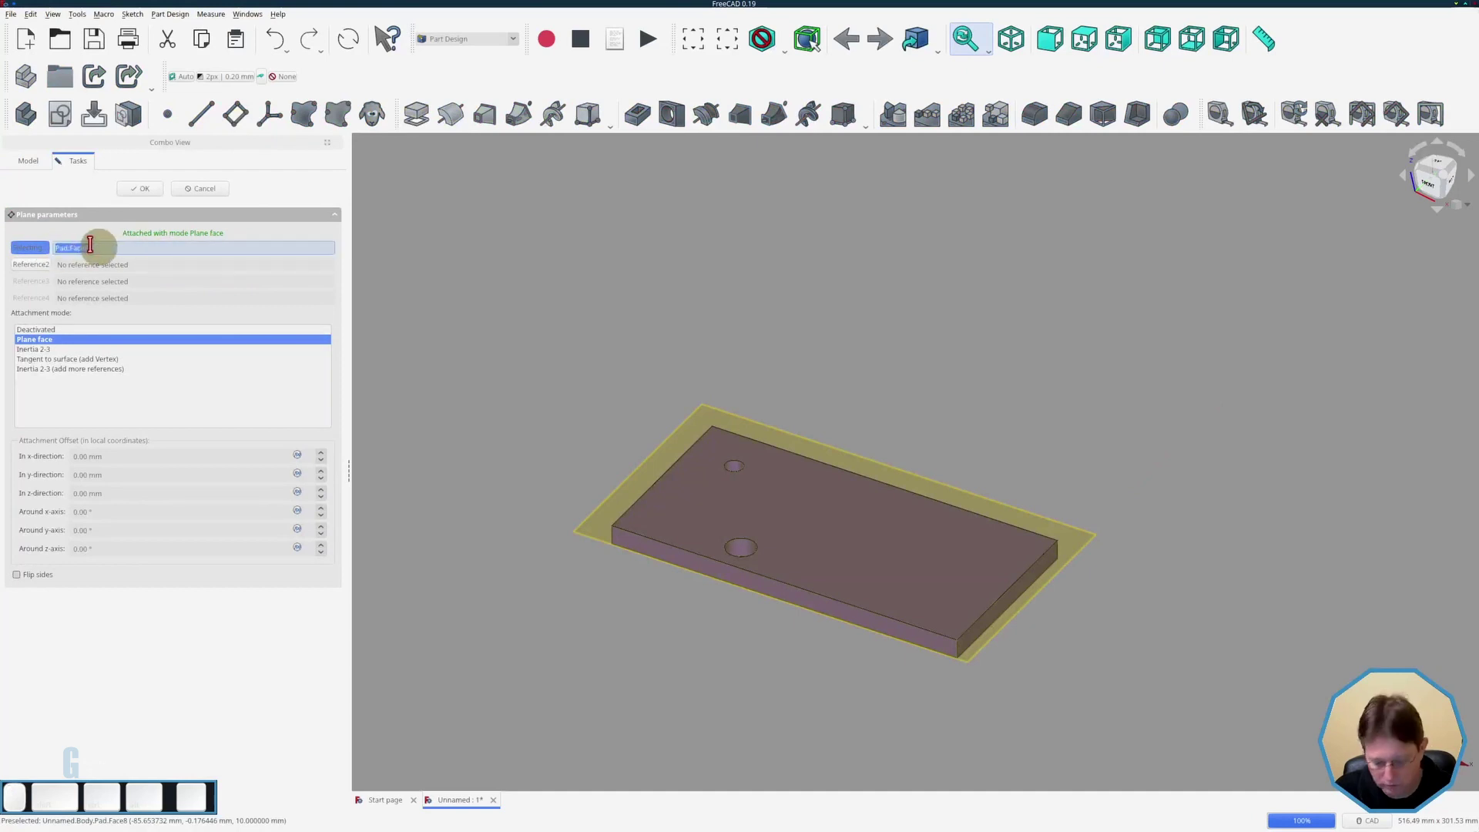
{"action": "key", "text": "BackSpace"}
{"action": "left_click", "coordinate": [155, 199]}
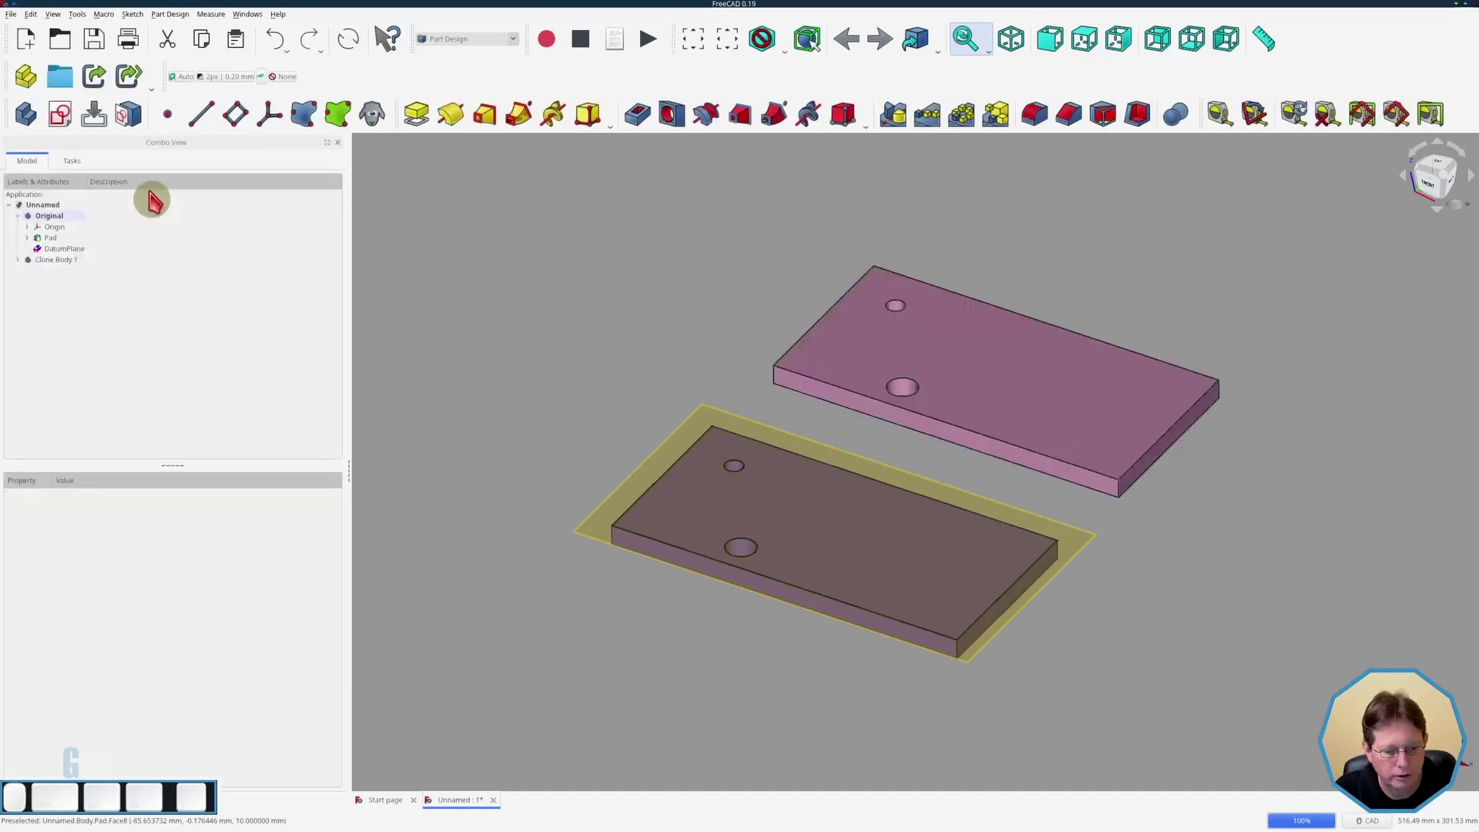
{"action": "left_click", "coordinate": [686, 438]}
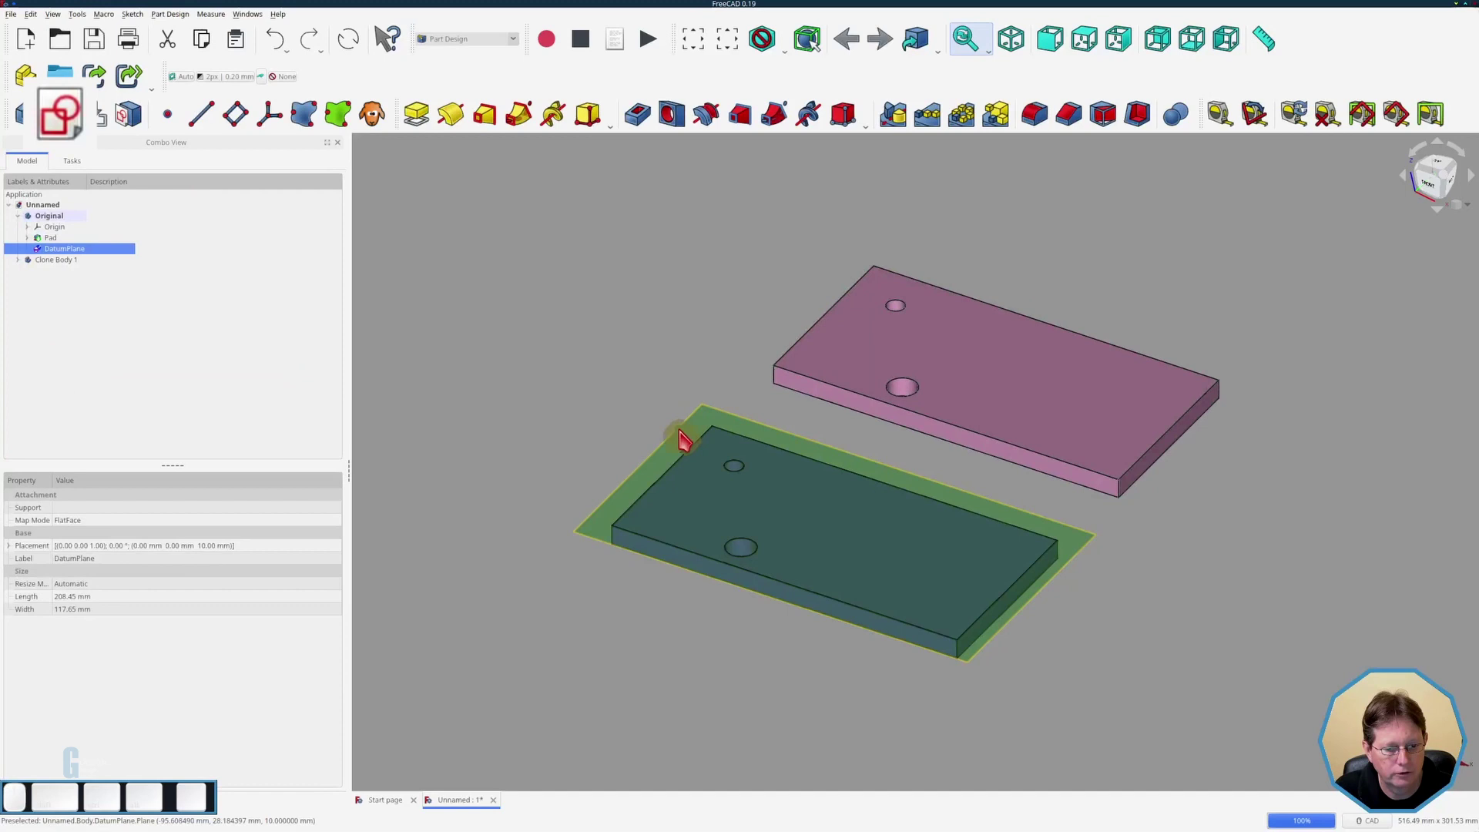
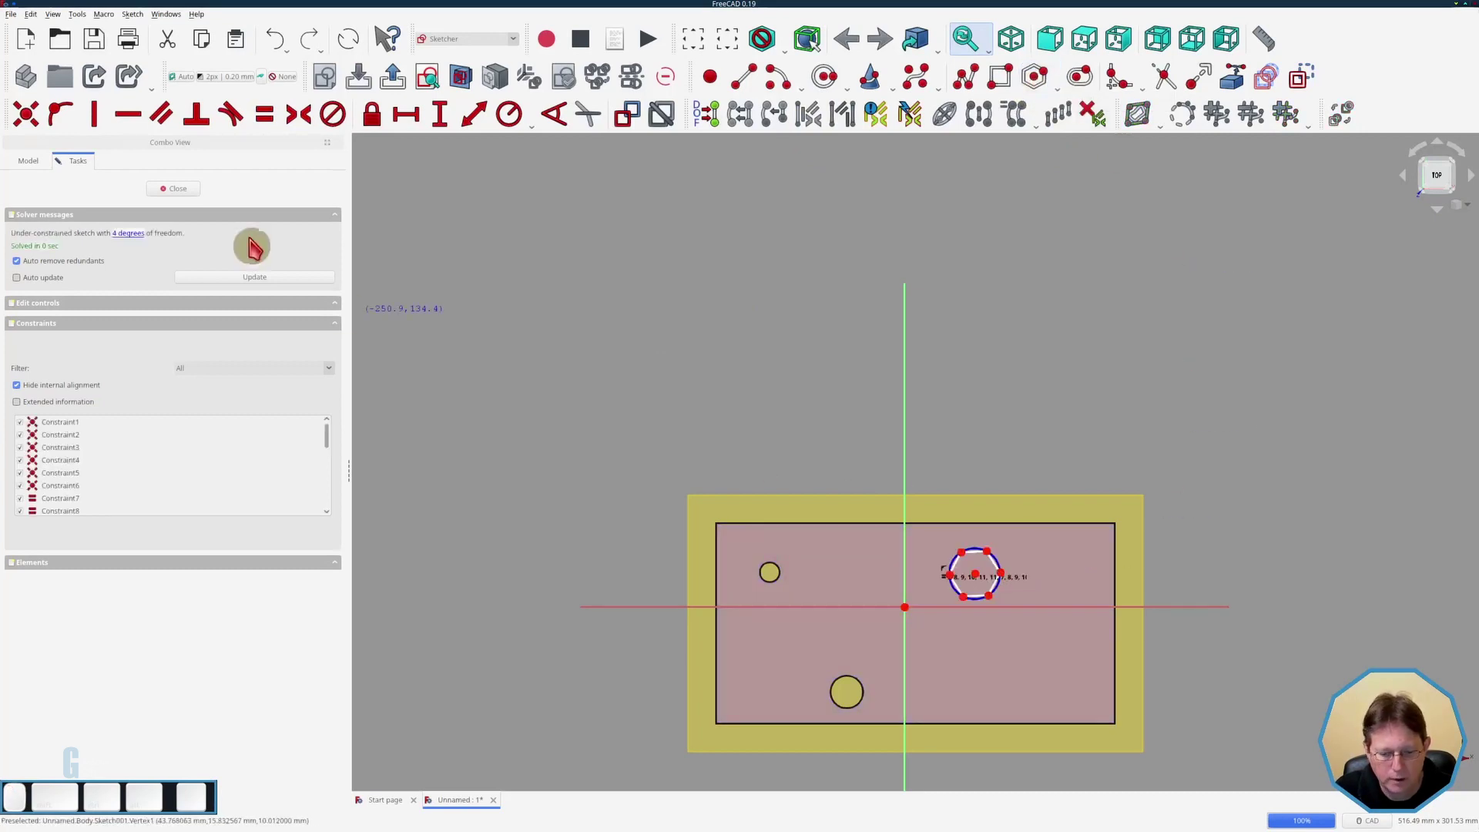
{"action": "left_click", "coordinate": [176, 201]}
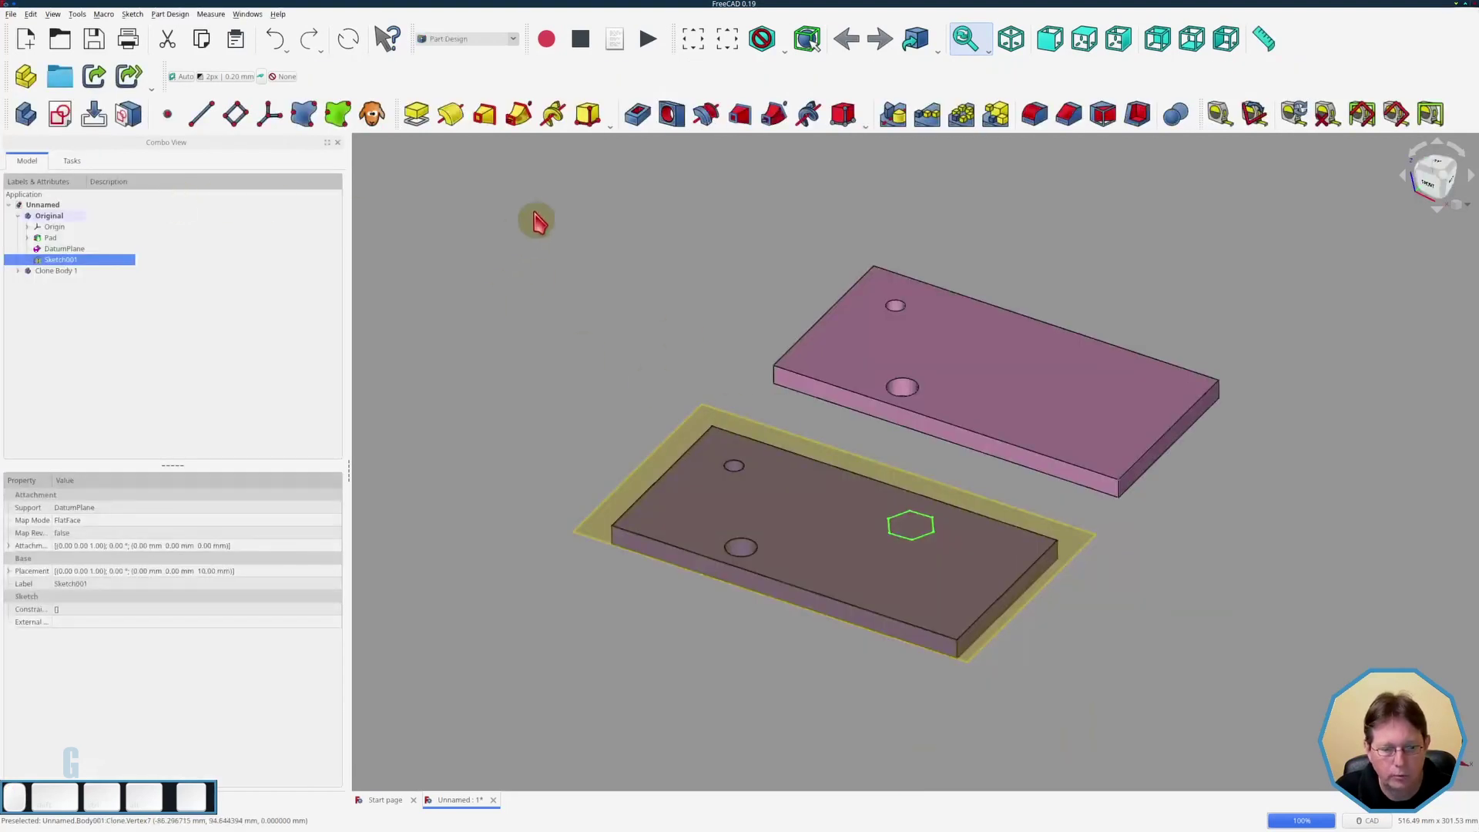
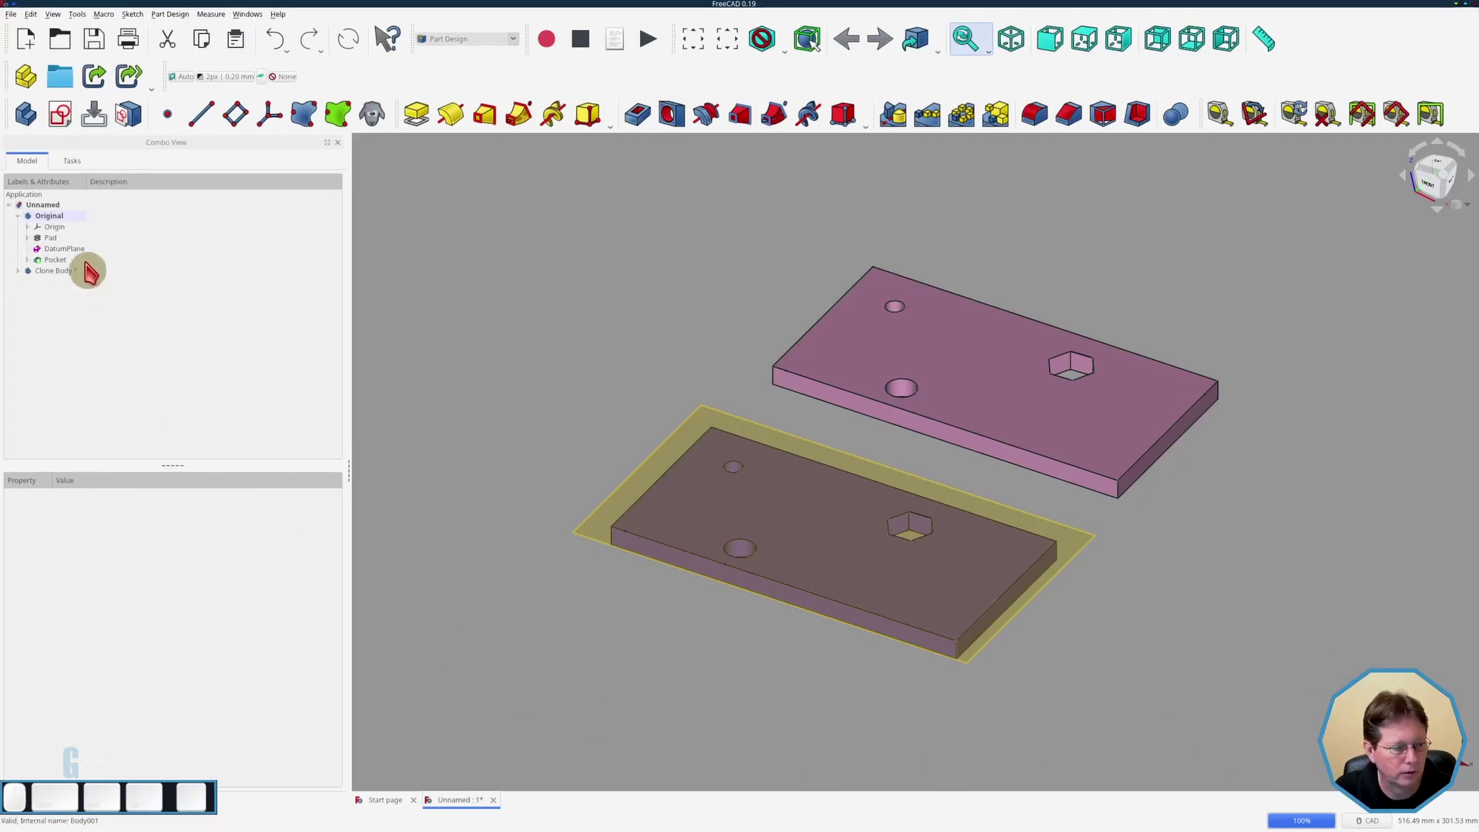
- Pocket the hexagon so the cutout shows in the Original plate and its clone
{"action": "left_click", "coordinate": [78, 262]}
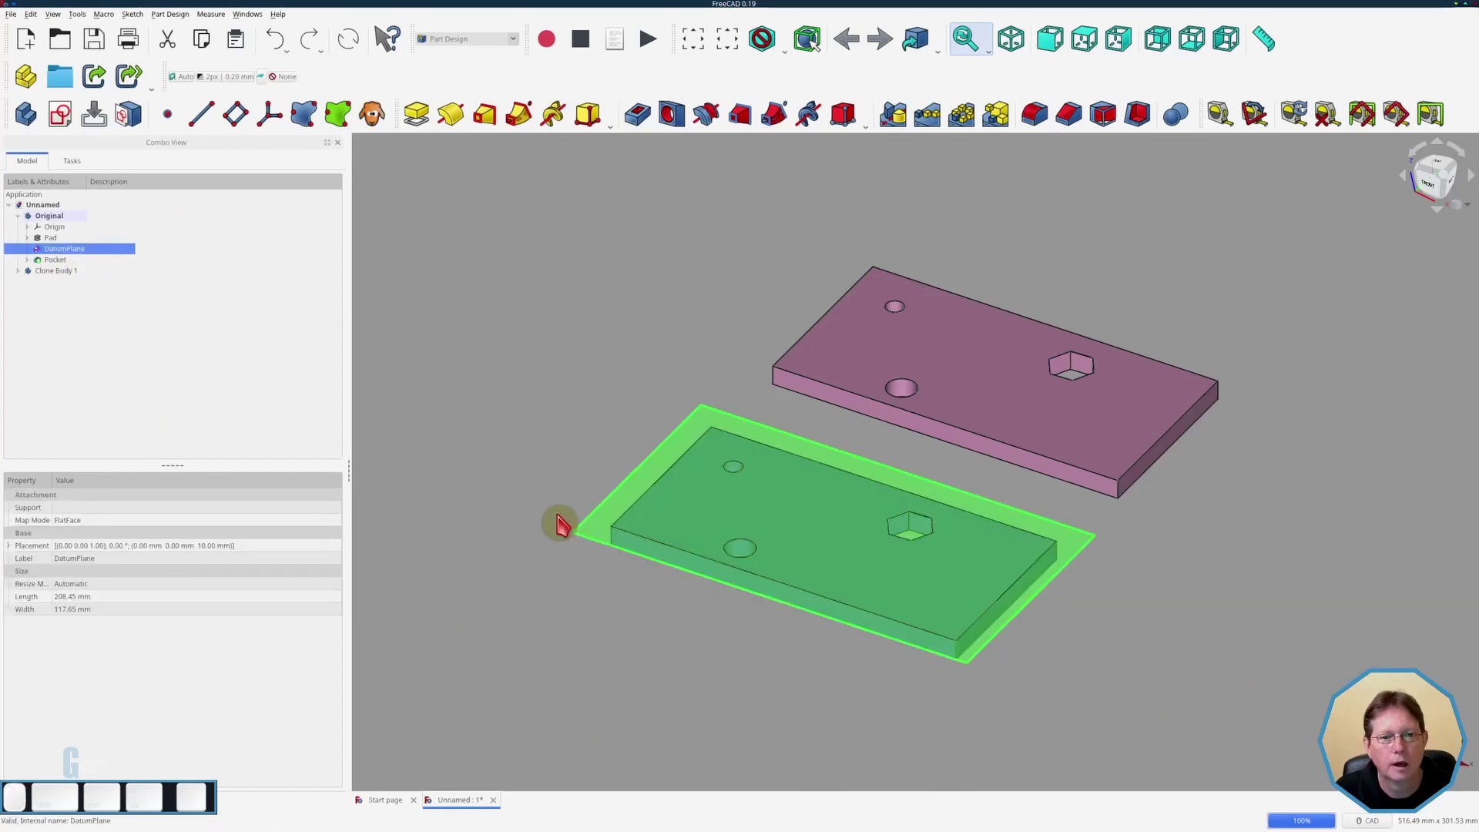
{"action": "key", "text": "space"}
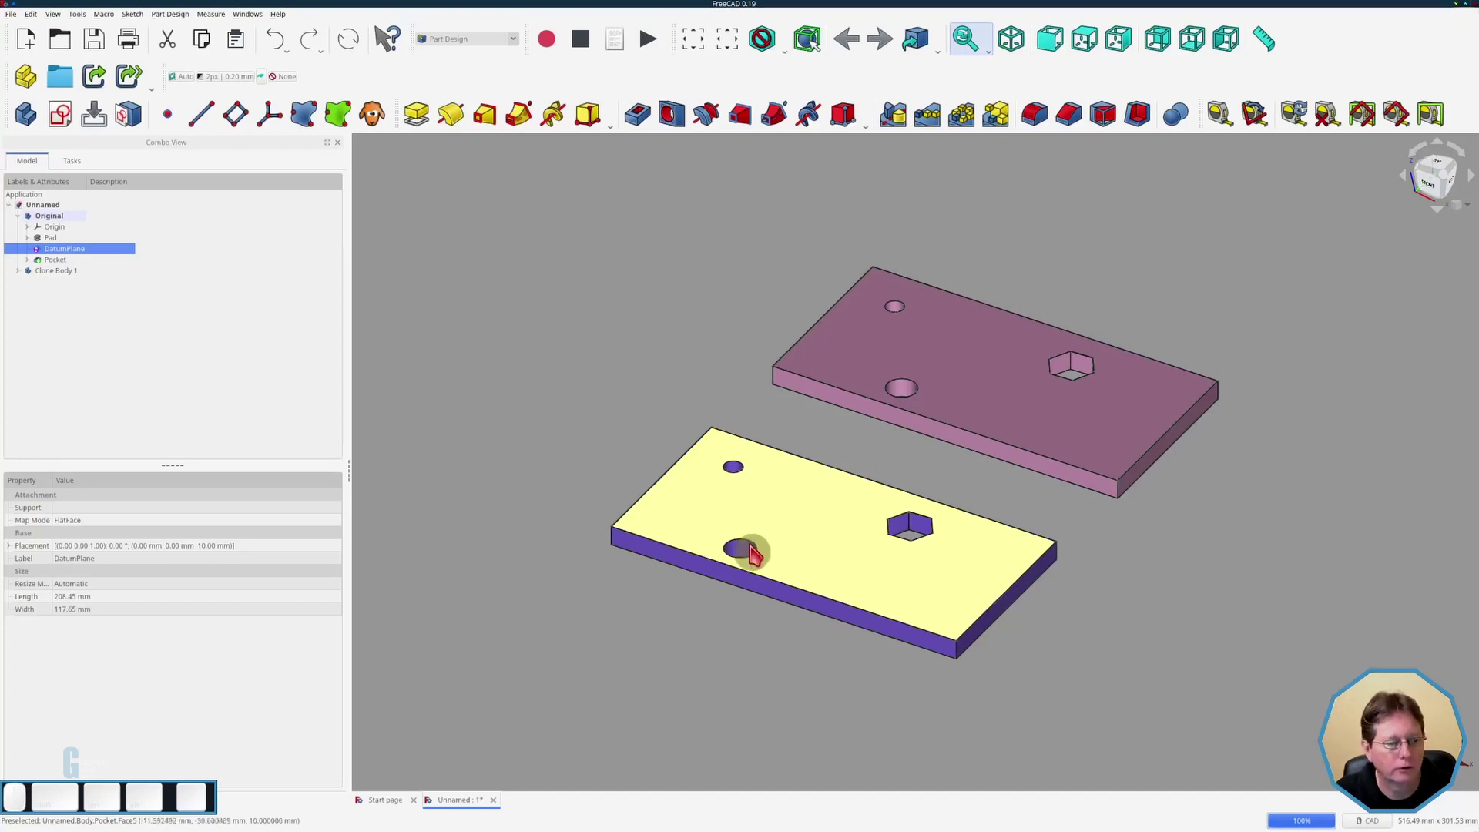
- Clone the Original's Pocket feature and rename the new Body002 'Clone Feature Pocket 1'
{"action": "left_click", "coordinate": [58, 270]}
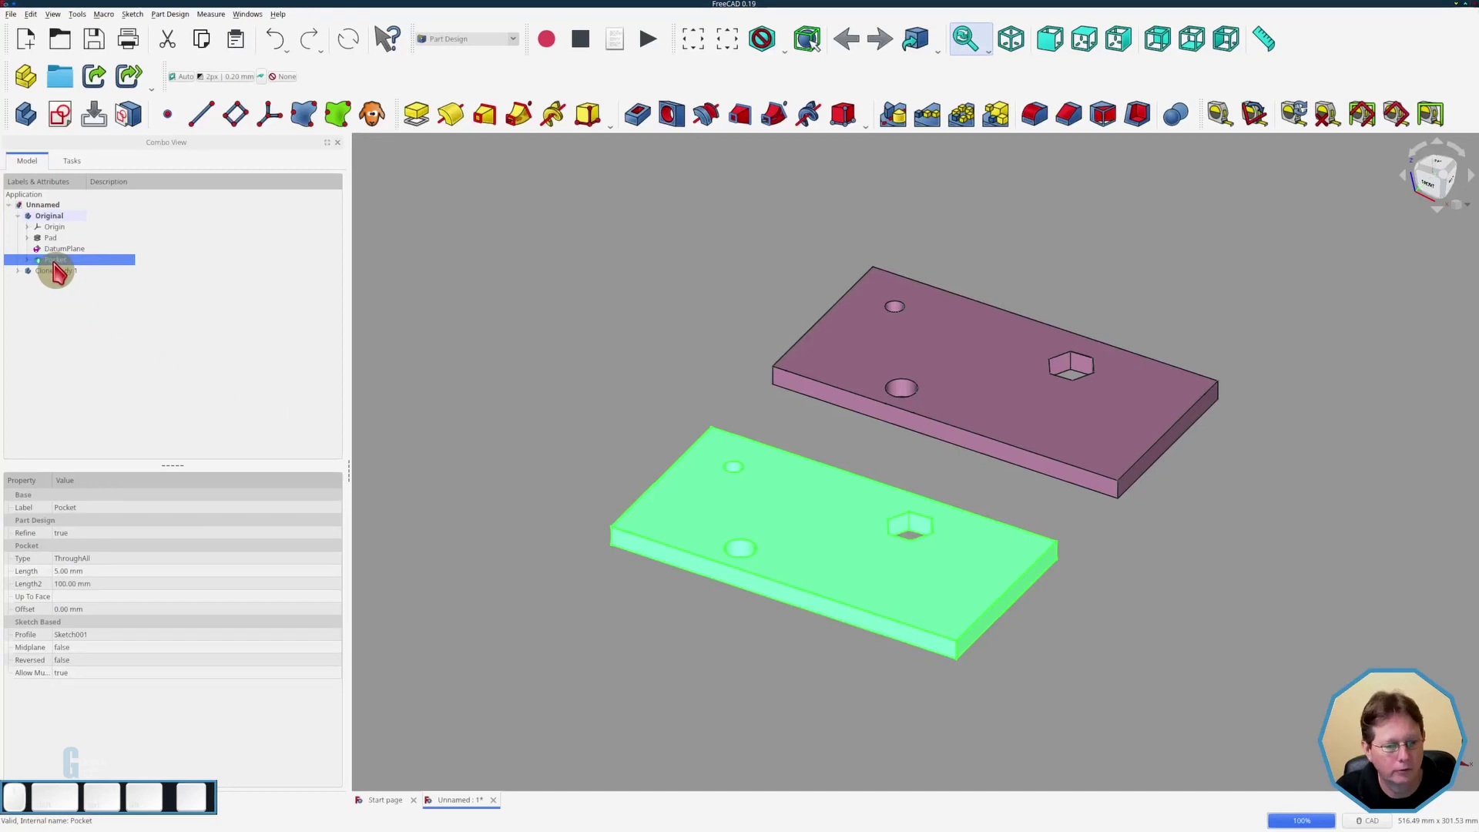
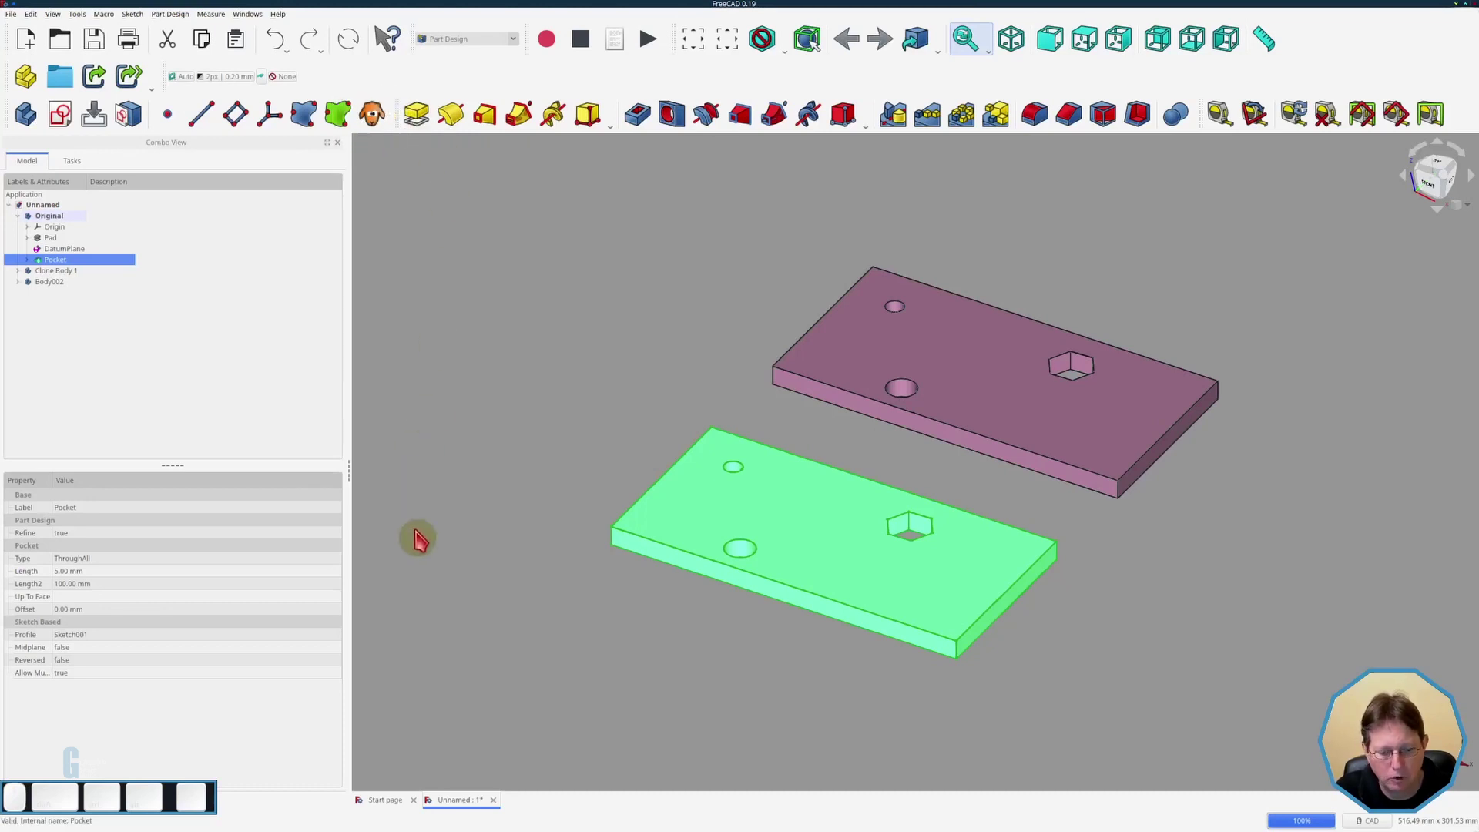
{"action": "left_click", "coordinate": [60, 290]}
{"action": "key", "text": "F2"}
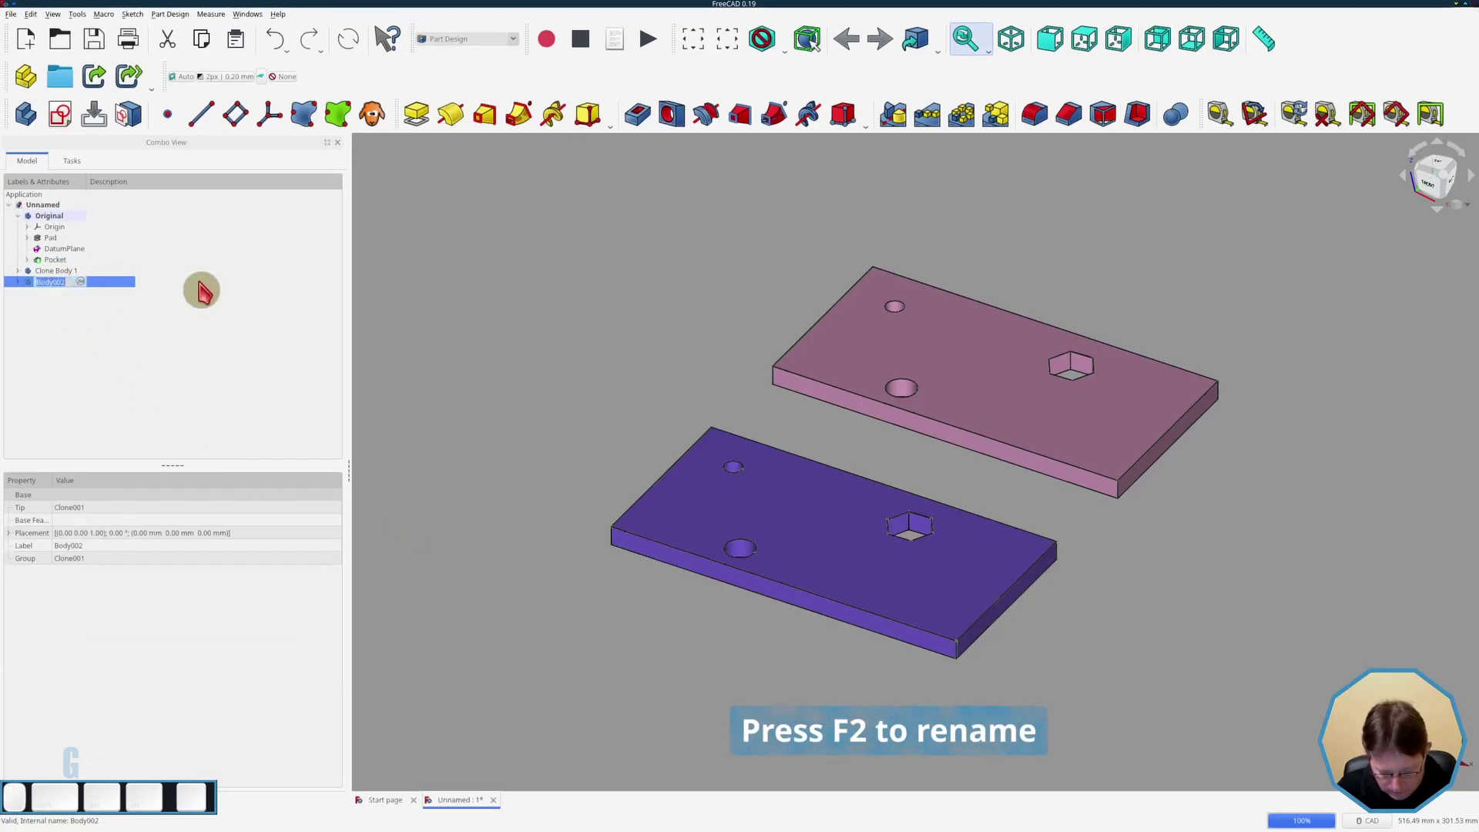
{"action": "key", "text": "shift+space"}
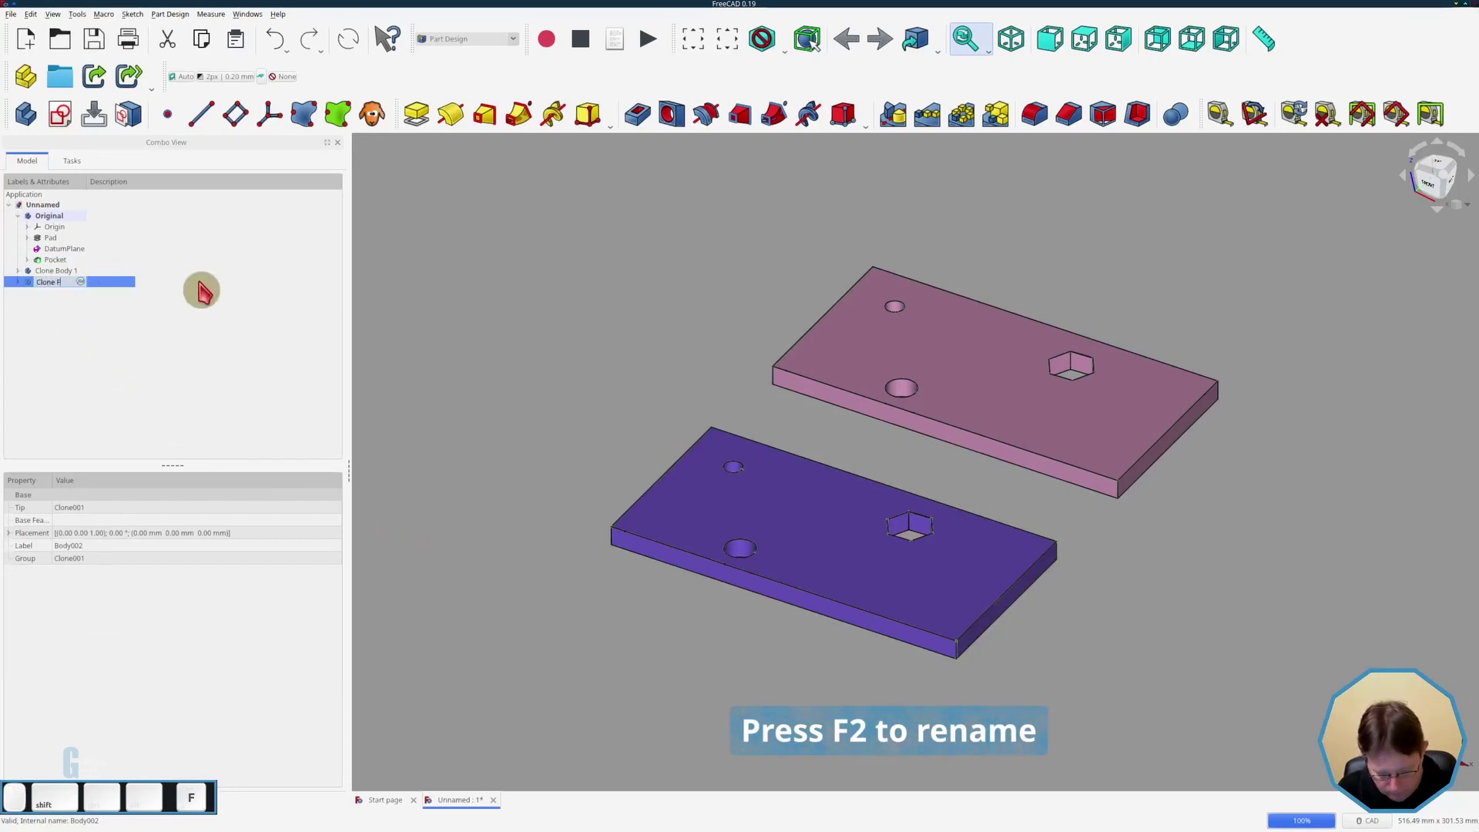
{"action": "key", "text": "space"}
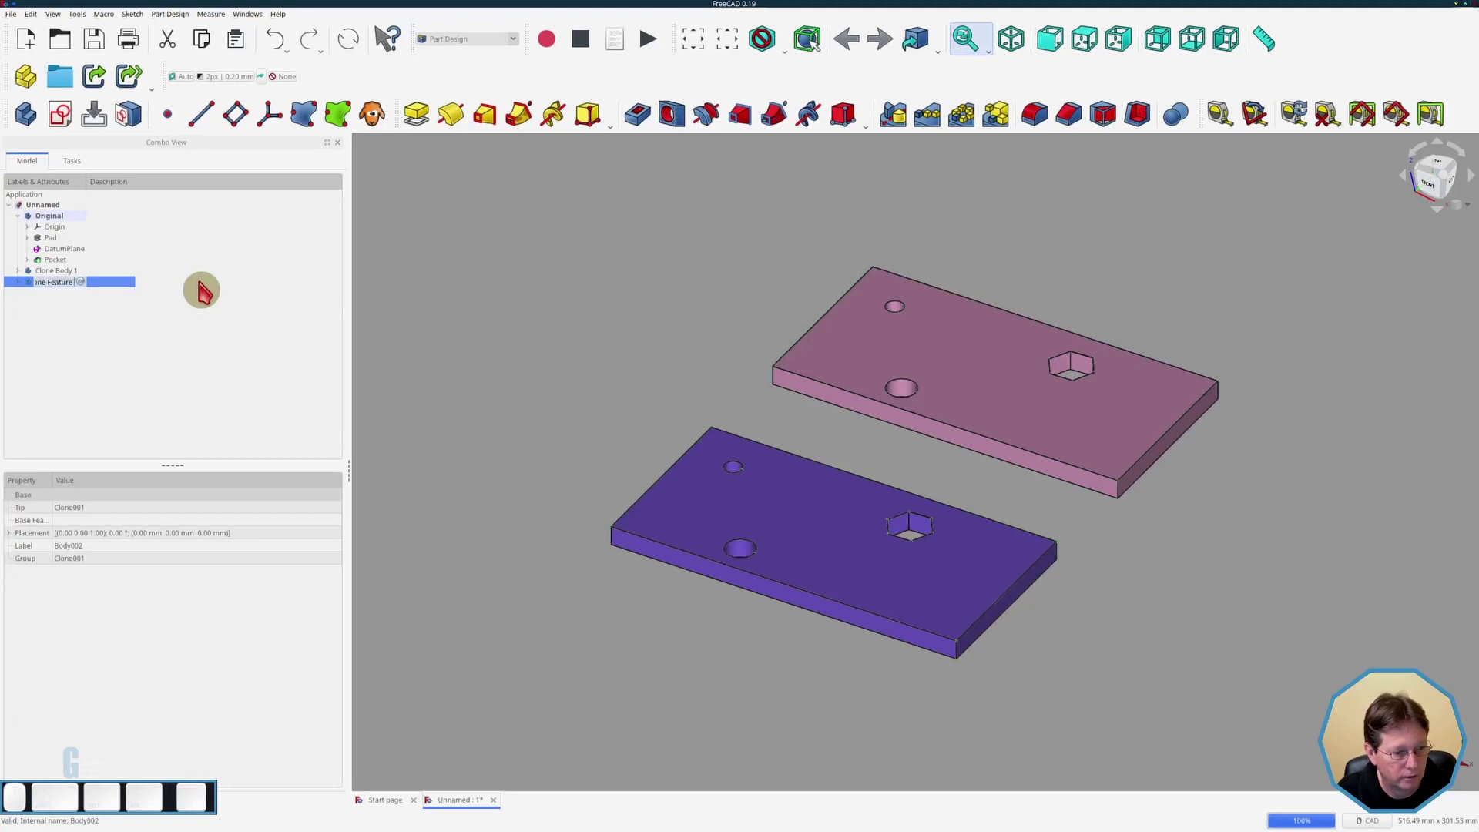
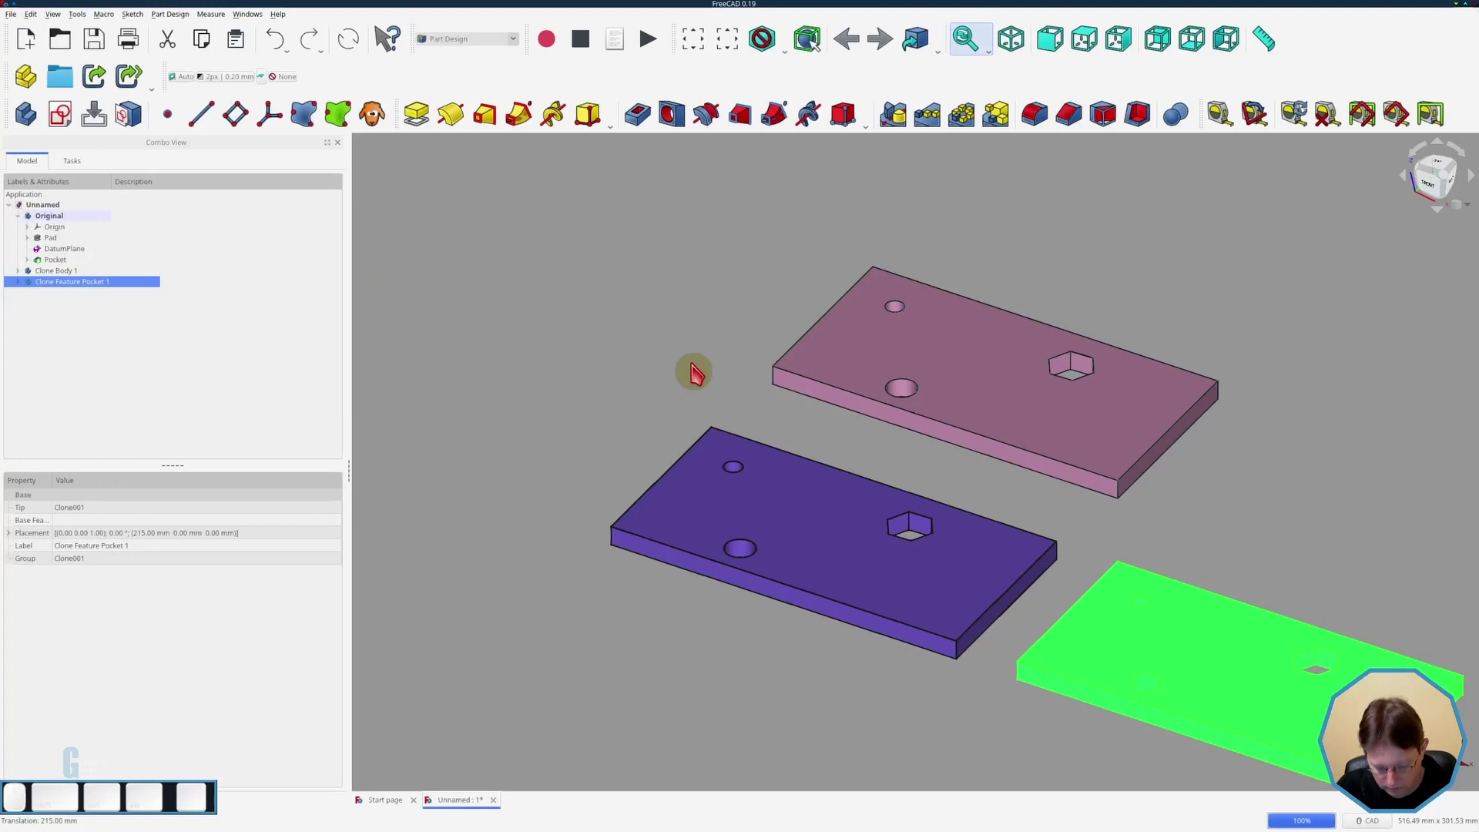
- Deselect everything before adding the chimney block to the Original plate
{"action": "left_click", "coordinate": [1172, 435]}
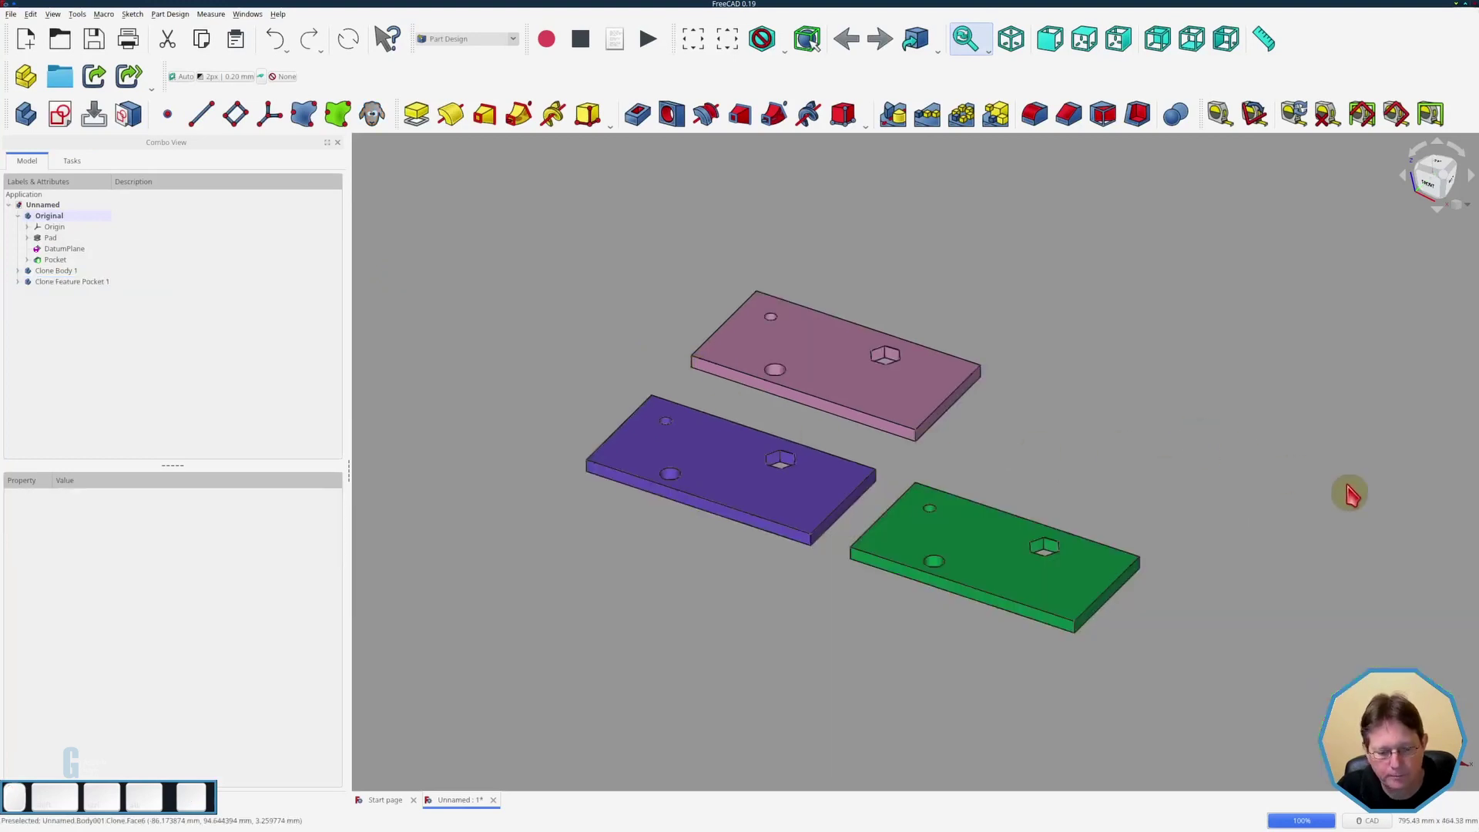
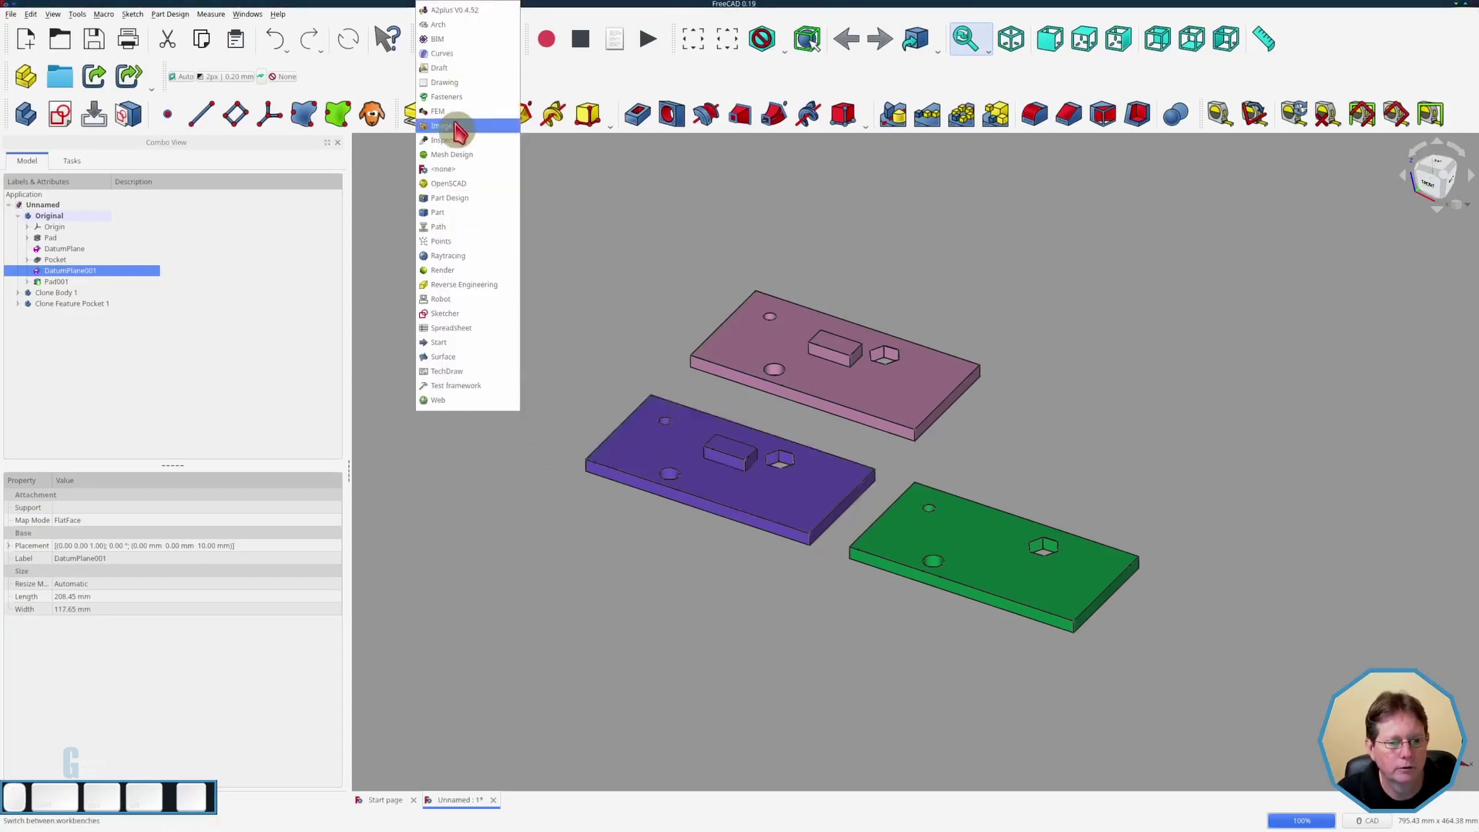
- Switch to the Part workbench and add a Cube, opening its parameters
{"action": "left_click", "coordinate": [454, 222]}
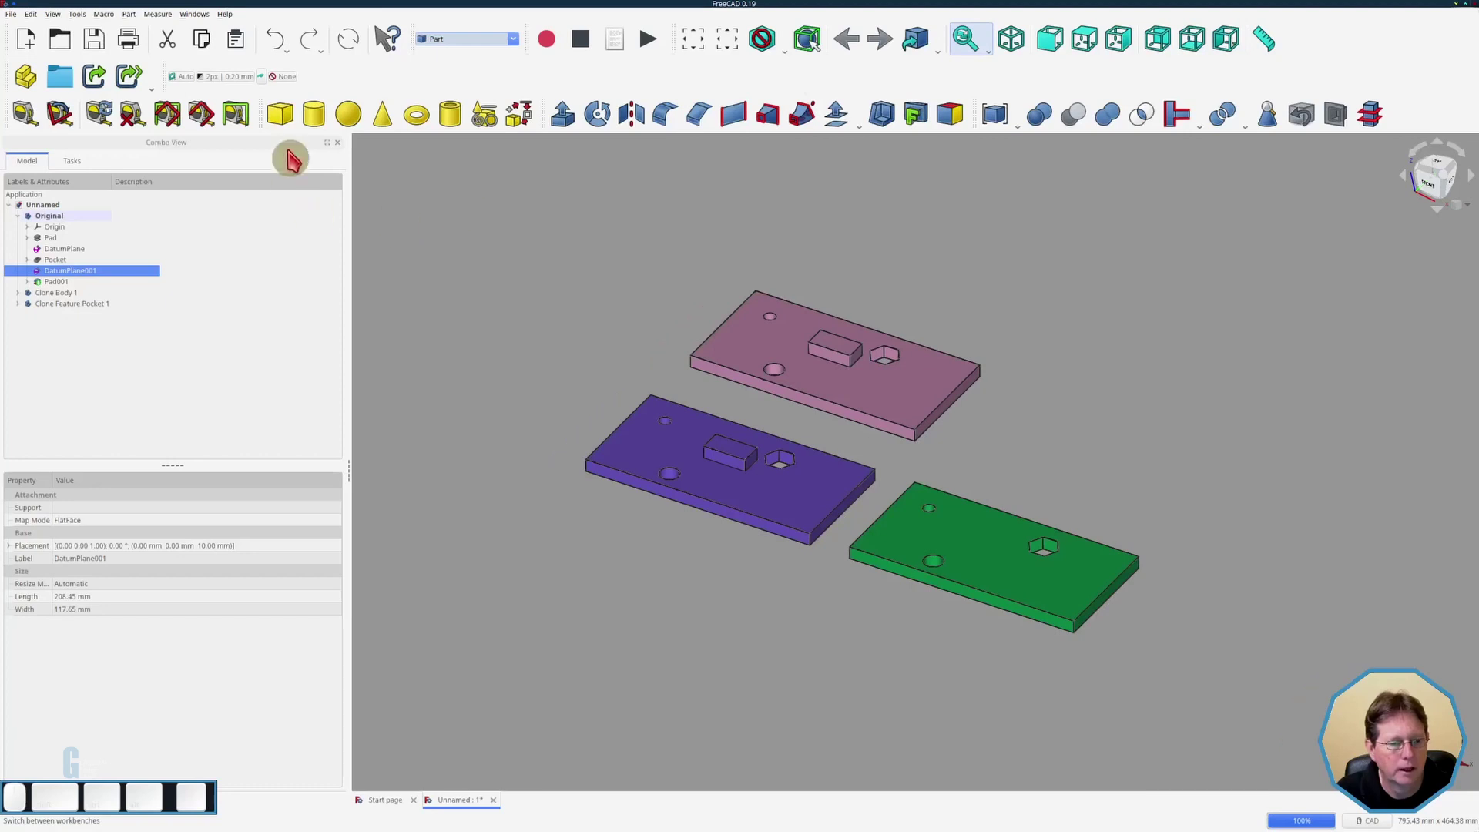
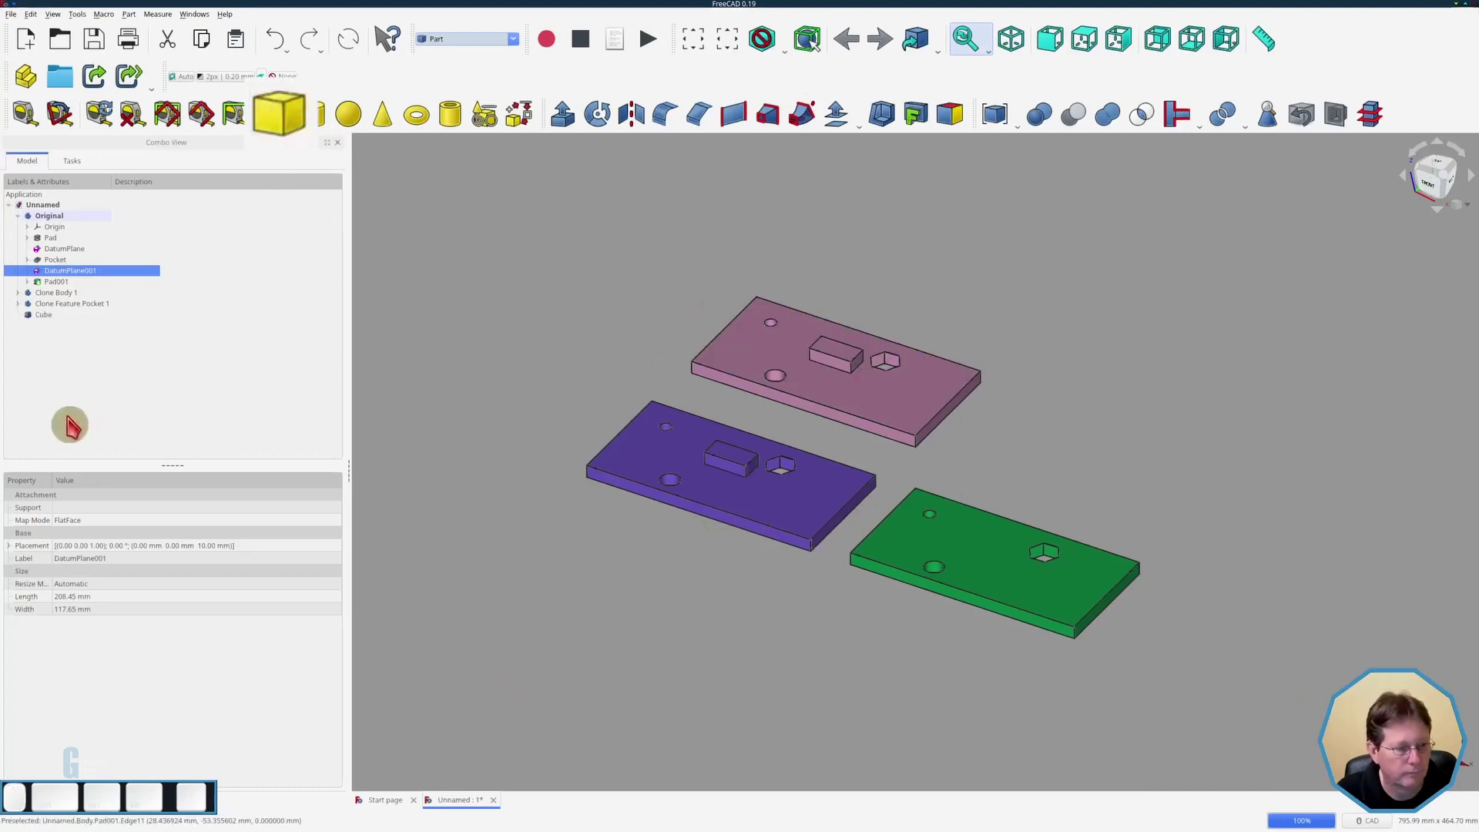
{"action": "left_click", "coordinate": [40, 324]}
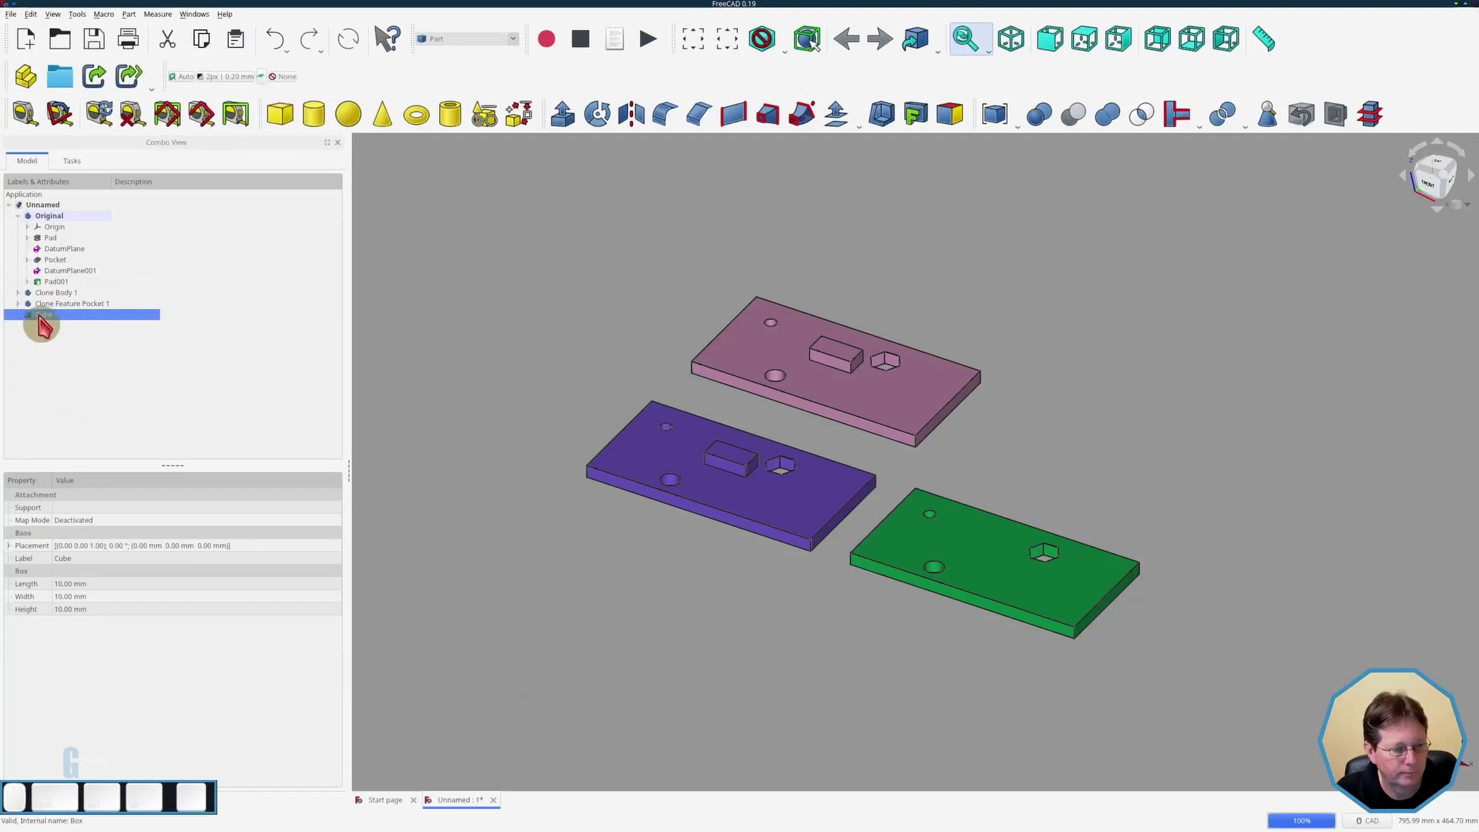
{"action": "left_click", "coordinate": [56, 321]}
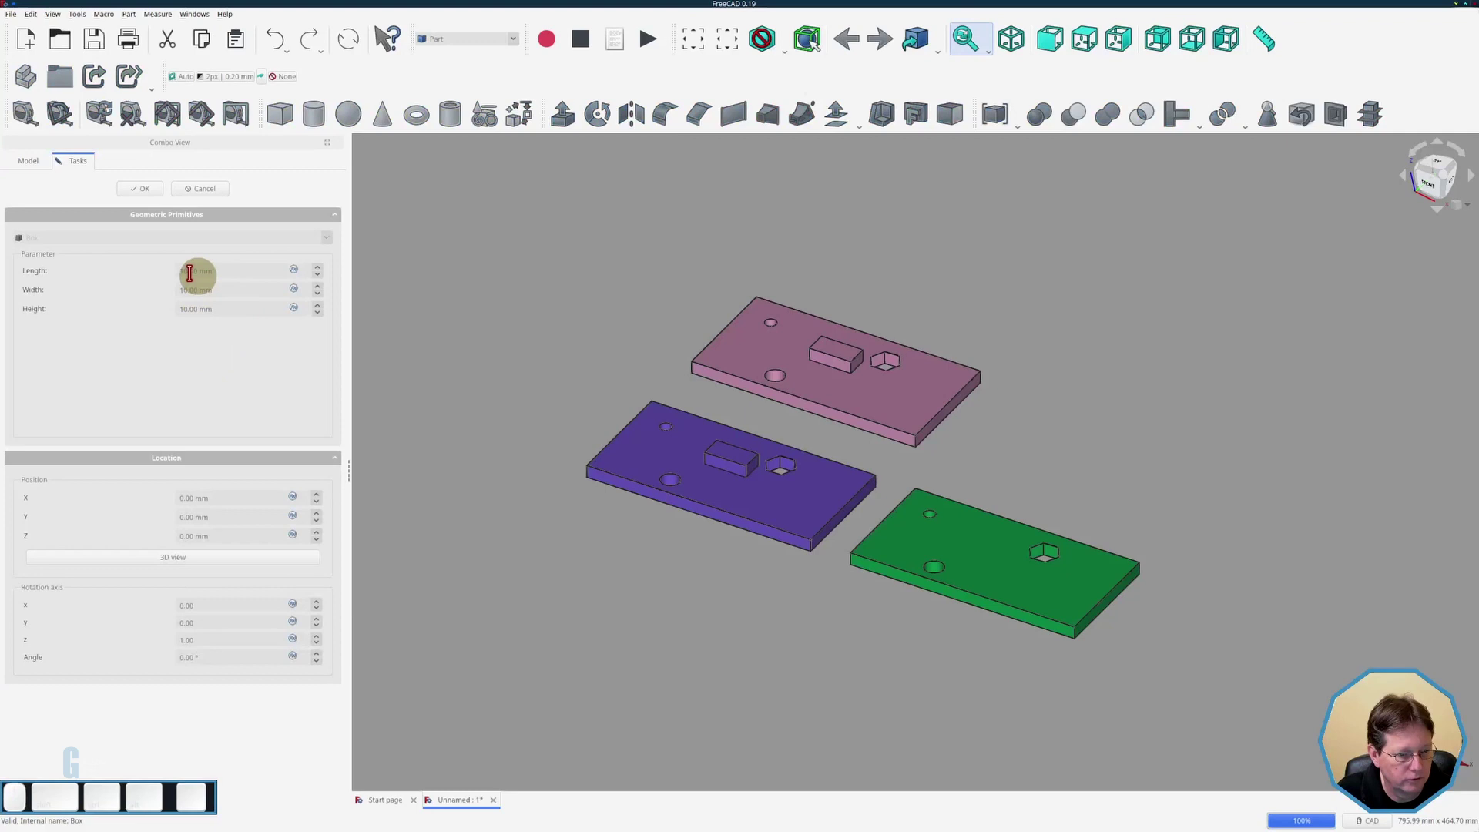
- Set the cube's Length, Width and Height to 100 mm
{"action": "left_click", "coordinate": [194, 268]}
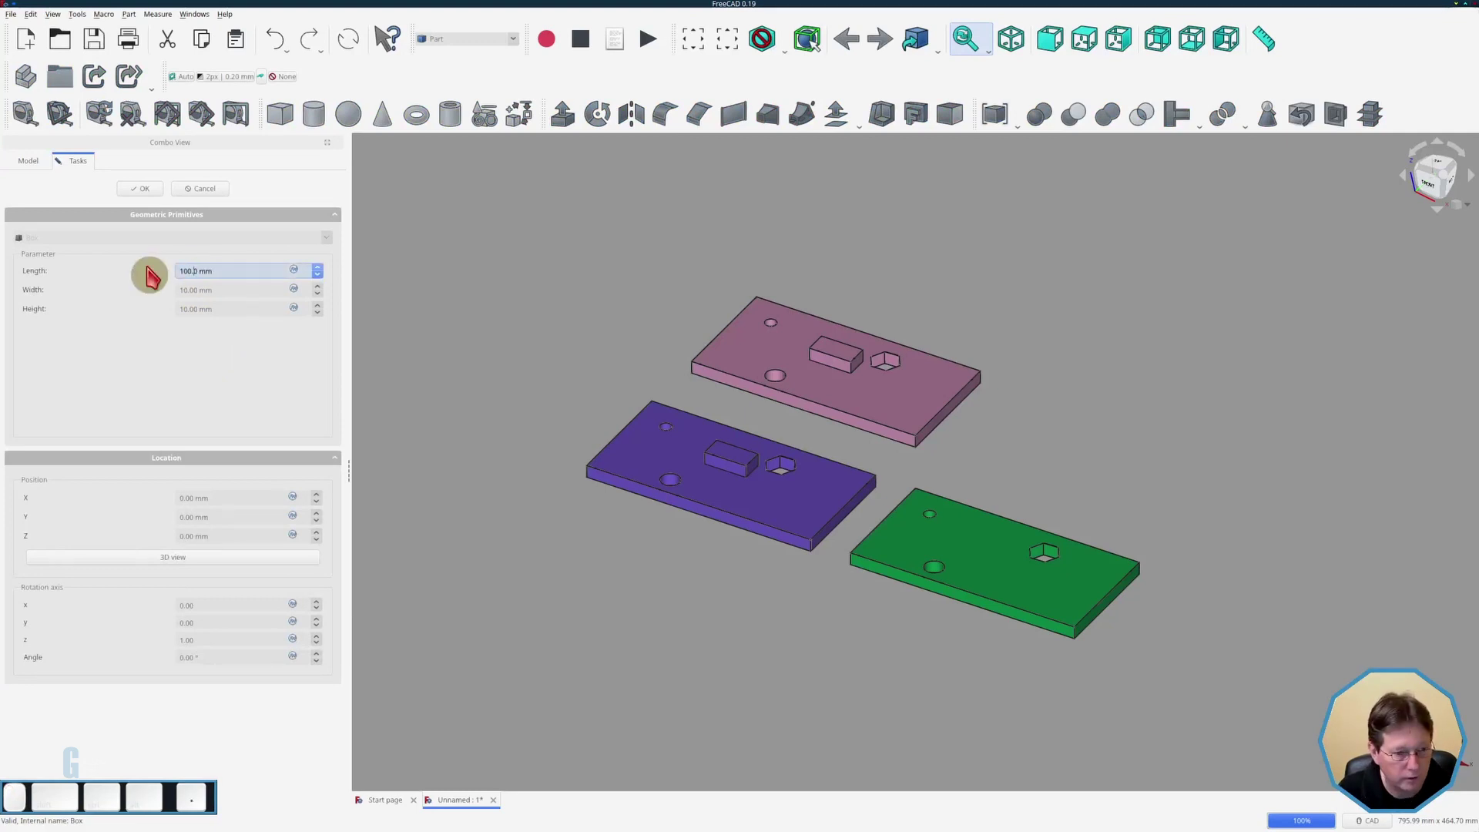
{"action": "key", "text": "Tab"}
{"action": "key", "text": "1"}
{"action": "key", "text": "0"}
{"action": "key", "text": "Tab"}
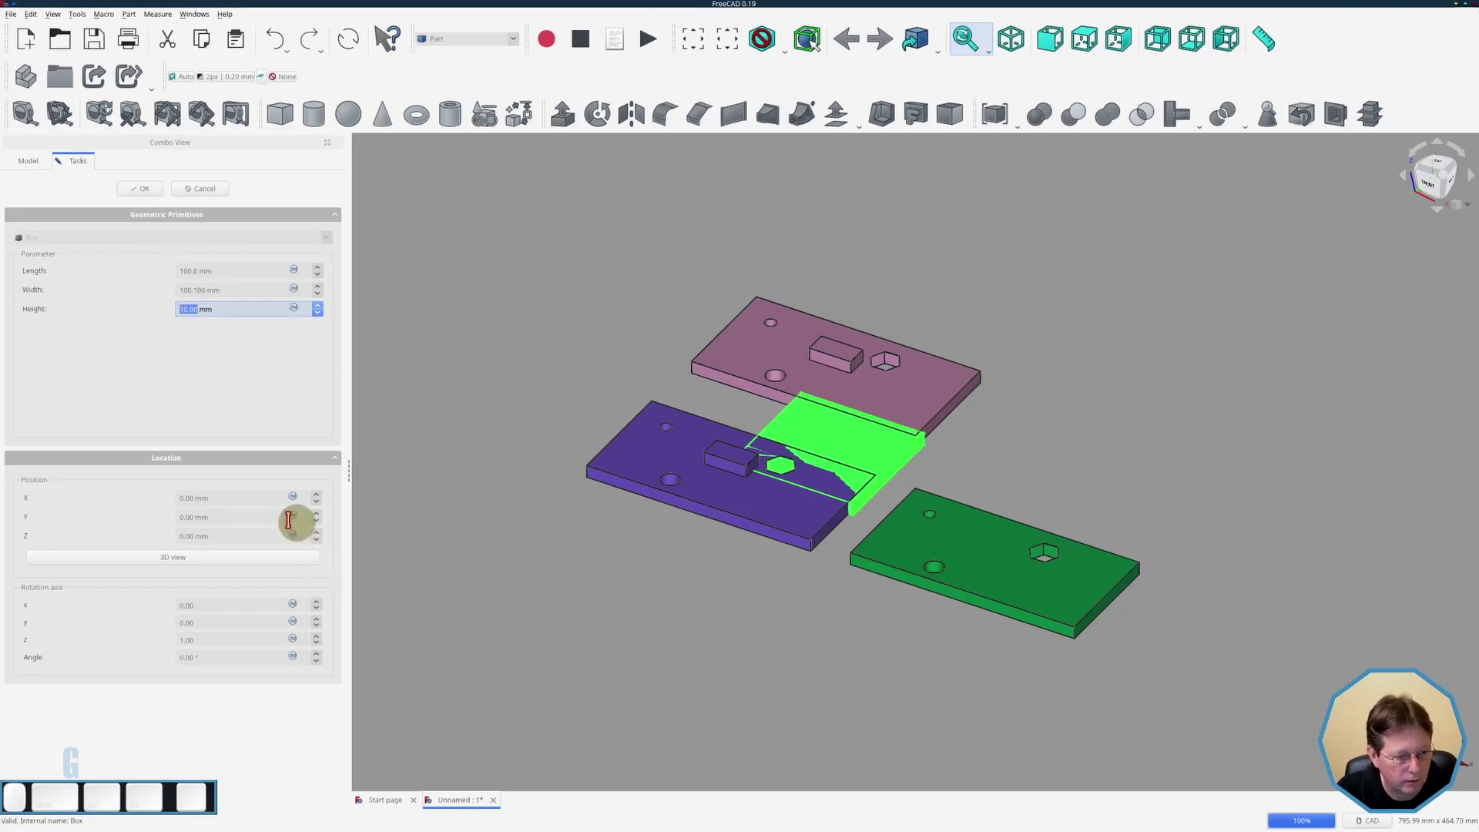
{"action": "left_click", "coordinate": [288, 515]}
{"action": "left_click", "coordinate": [207, 288]}
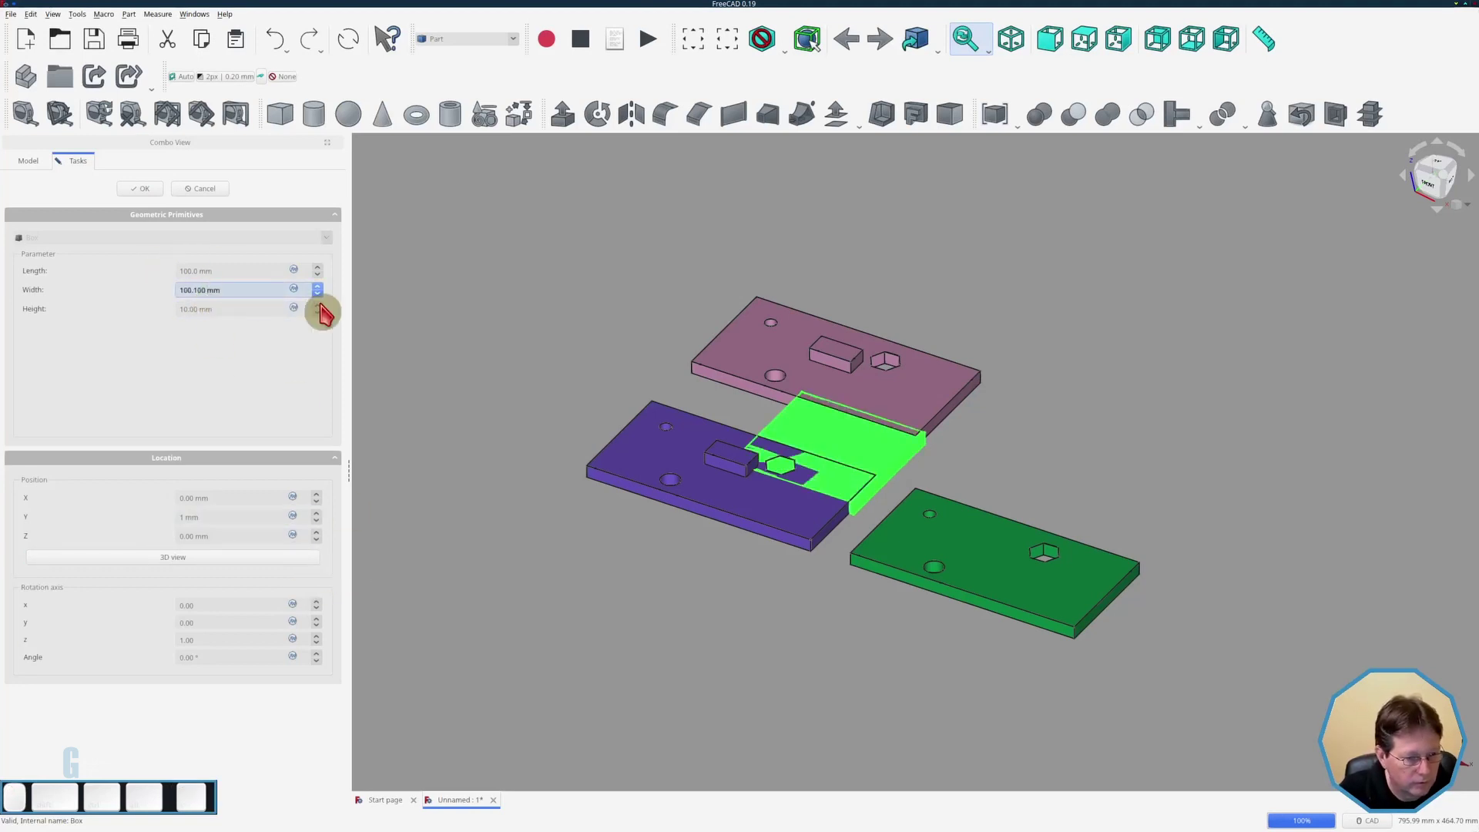
{"action": "key", "text": "Left"}
{"action": "key", "text": "BackSpace"}
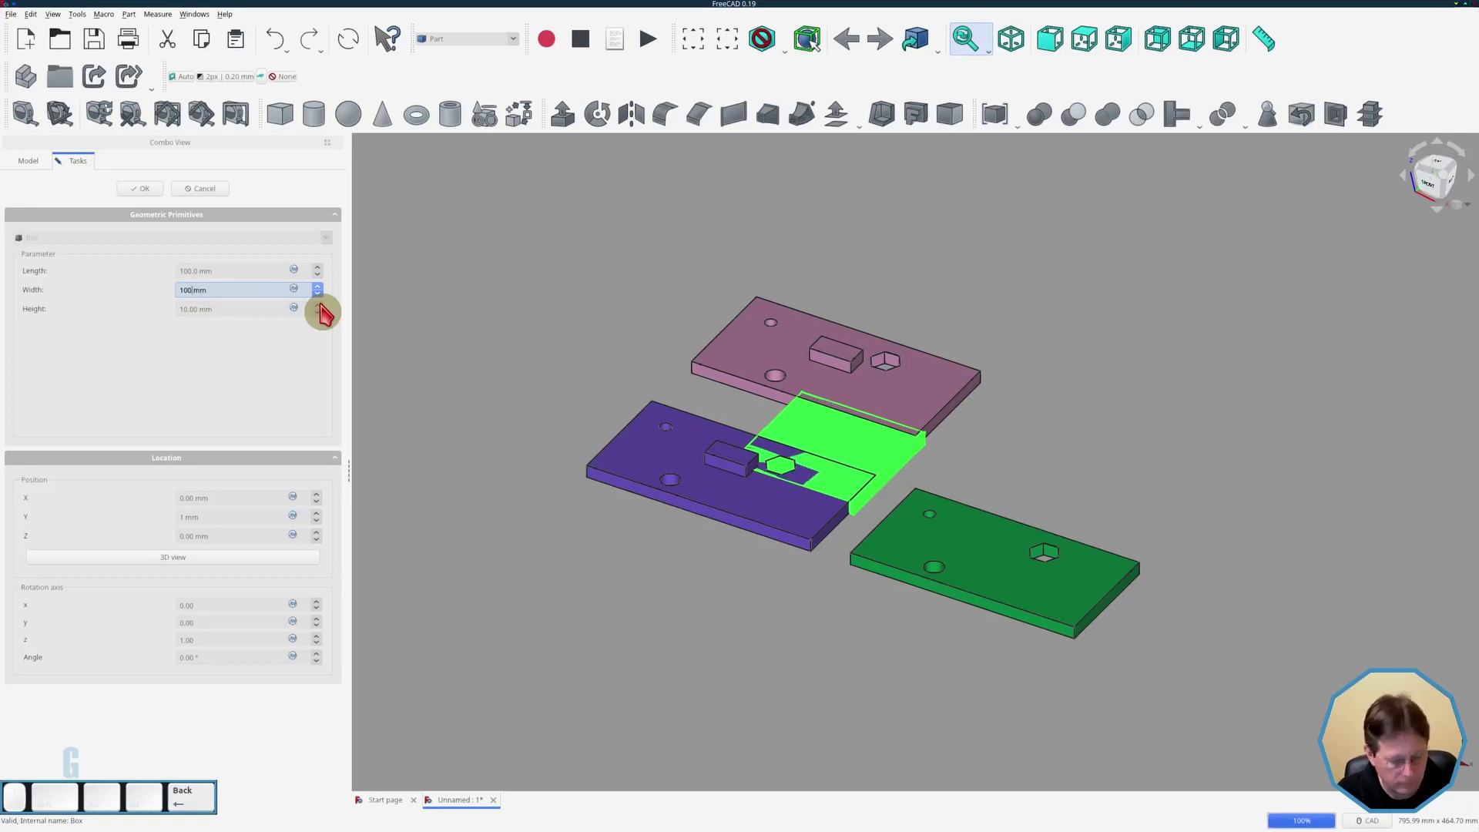
{"action": "key", "text": "Tab"}
{"action": "key", "text": "1"}
{"action": "key", "text": "0"}
{"action": "key", "text": "Tab"}
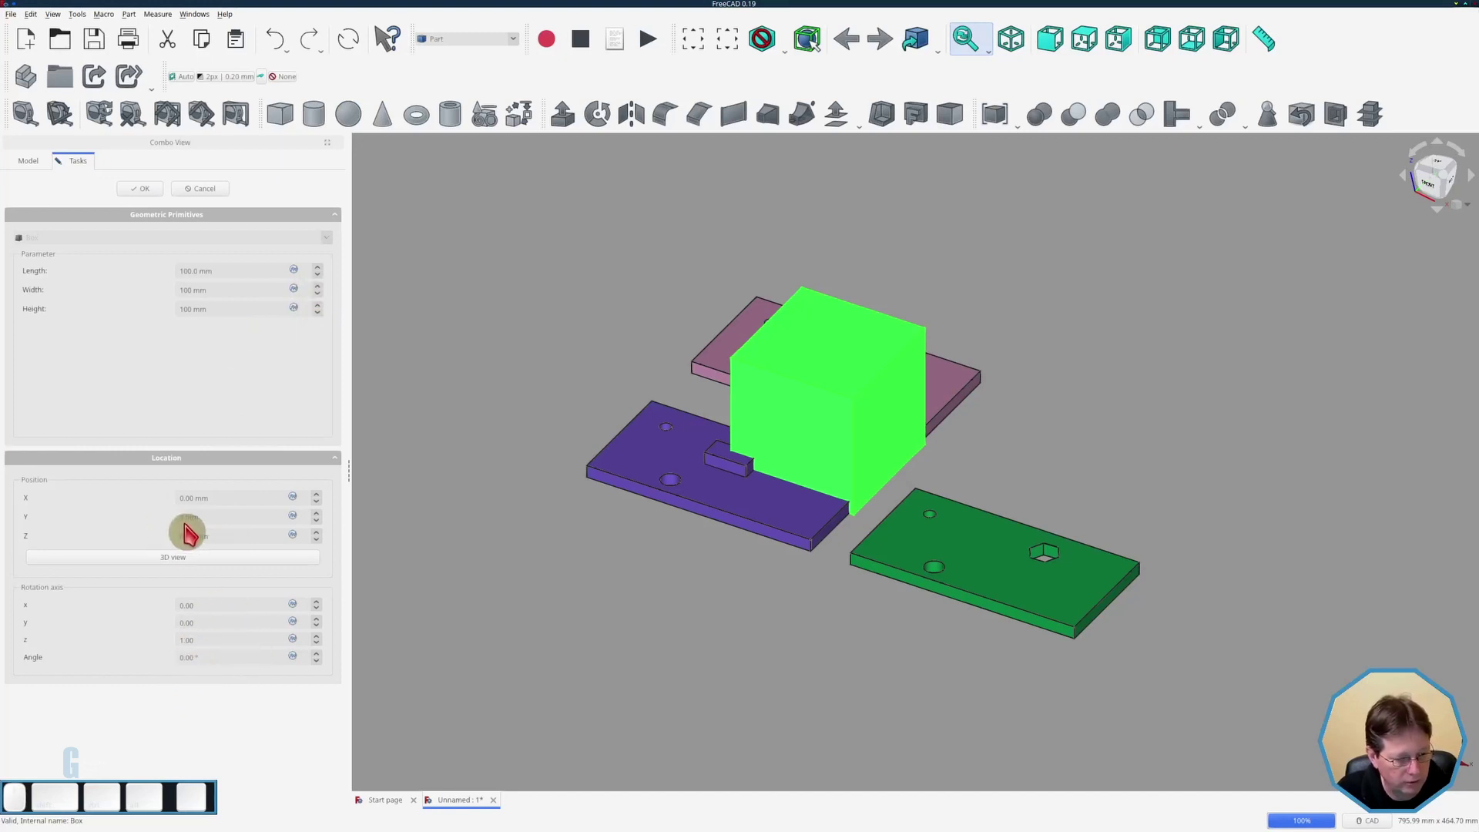
- Place the cube off to the right of the plates (Y 50 mm) and confirm it
{"action": "left_click", "coordinate": [185, 516]}
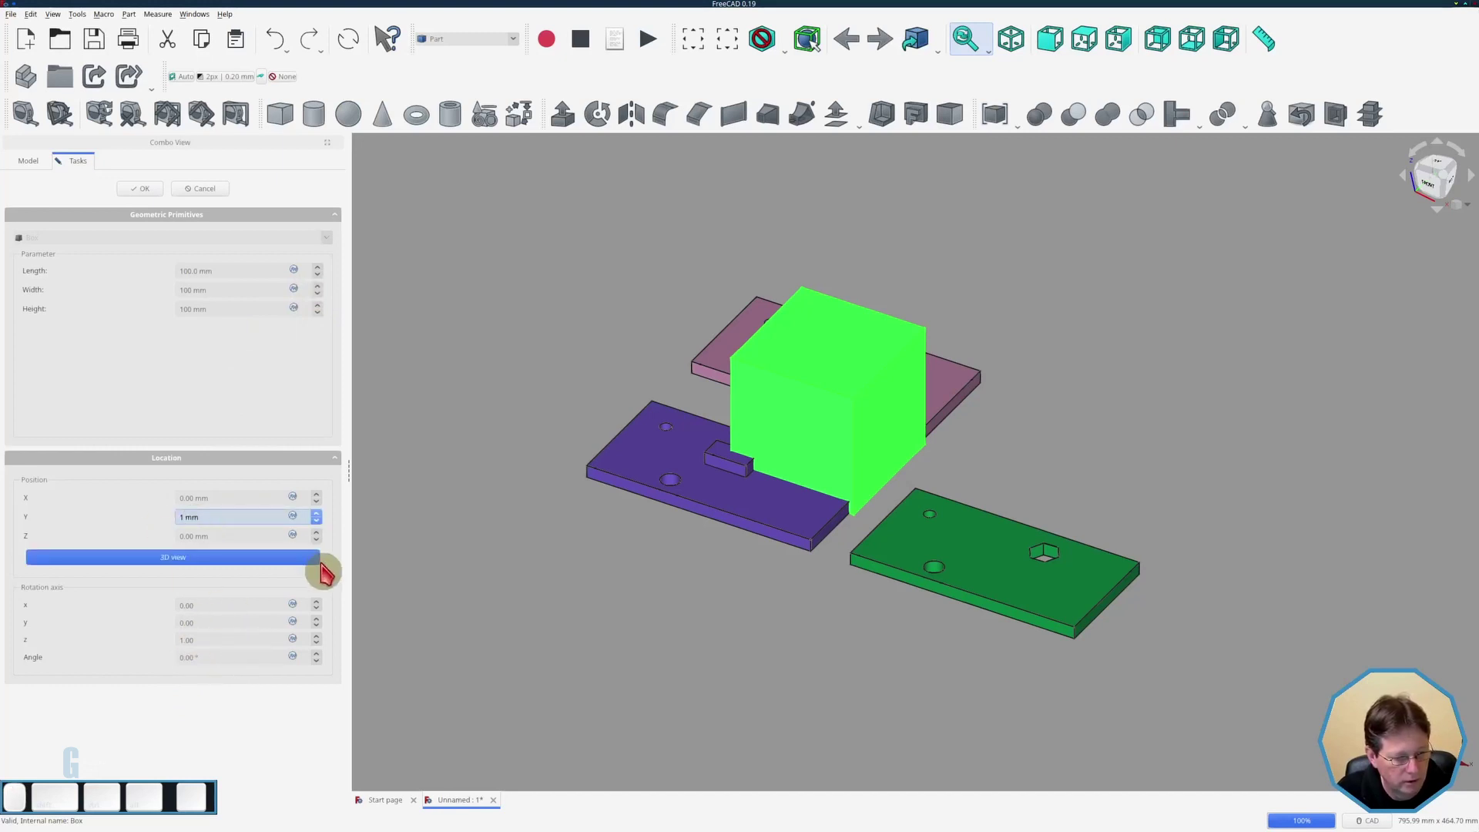
{"action": "key", "text": "Left"}
{"action": "key", "text": "BackSpace"}
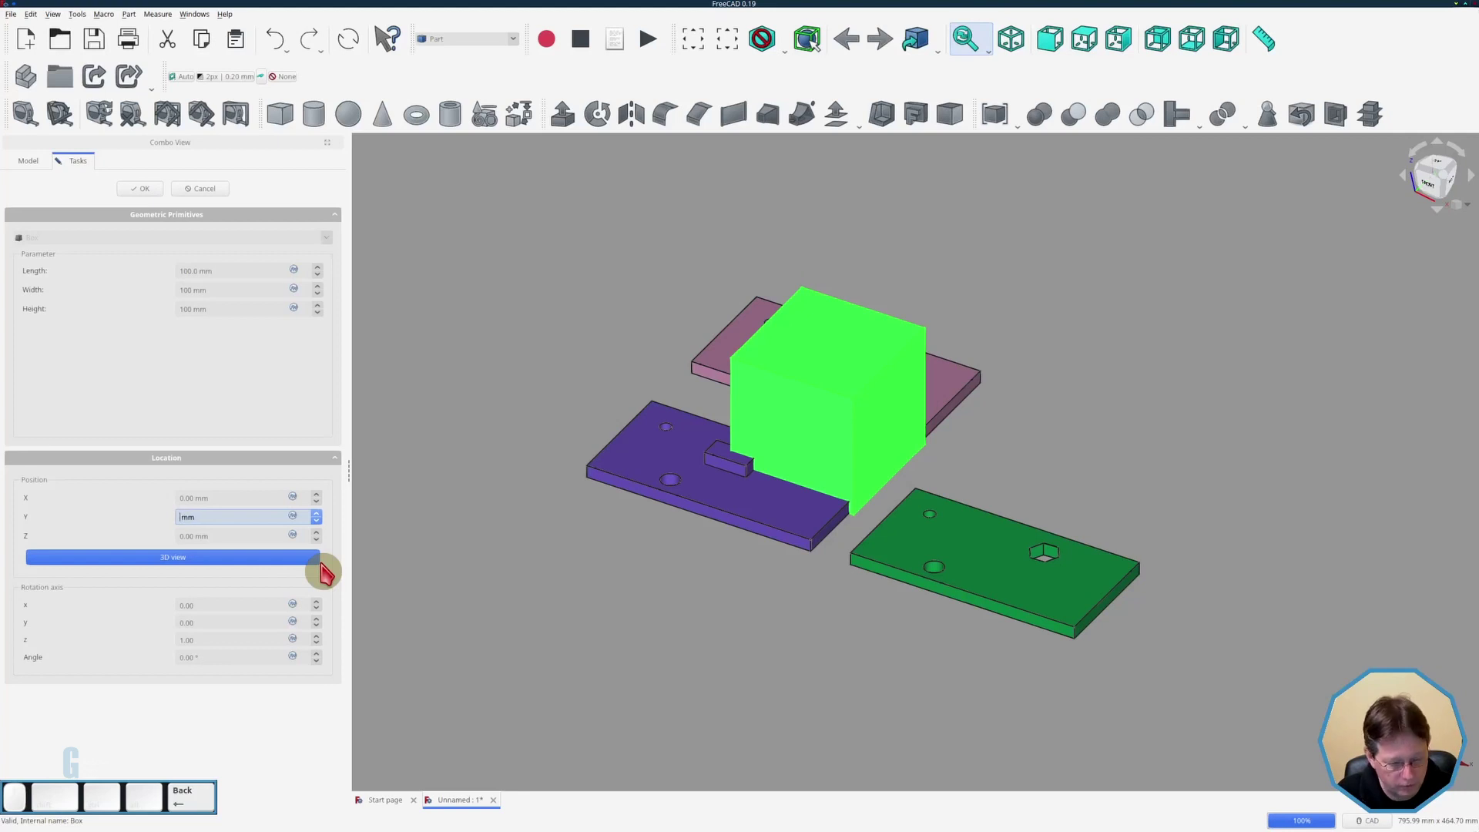
{"action": "key", "text": "5"}
{"action": "key", "text": "0"}
{"action": "key", "text": "Tab"}
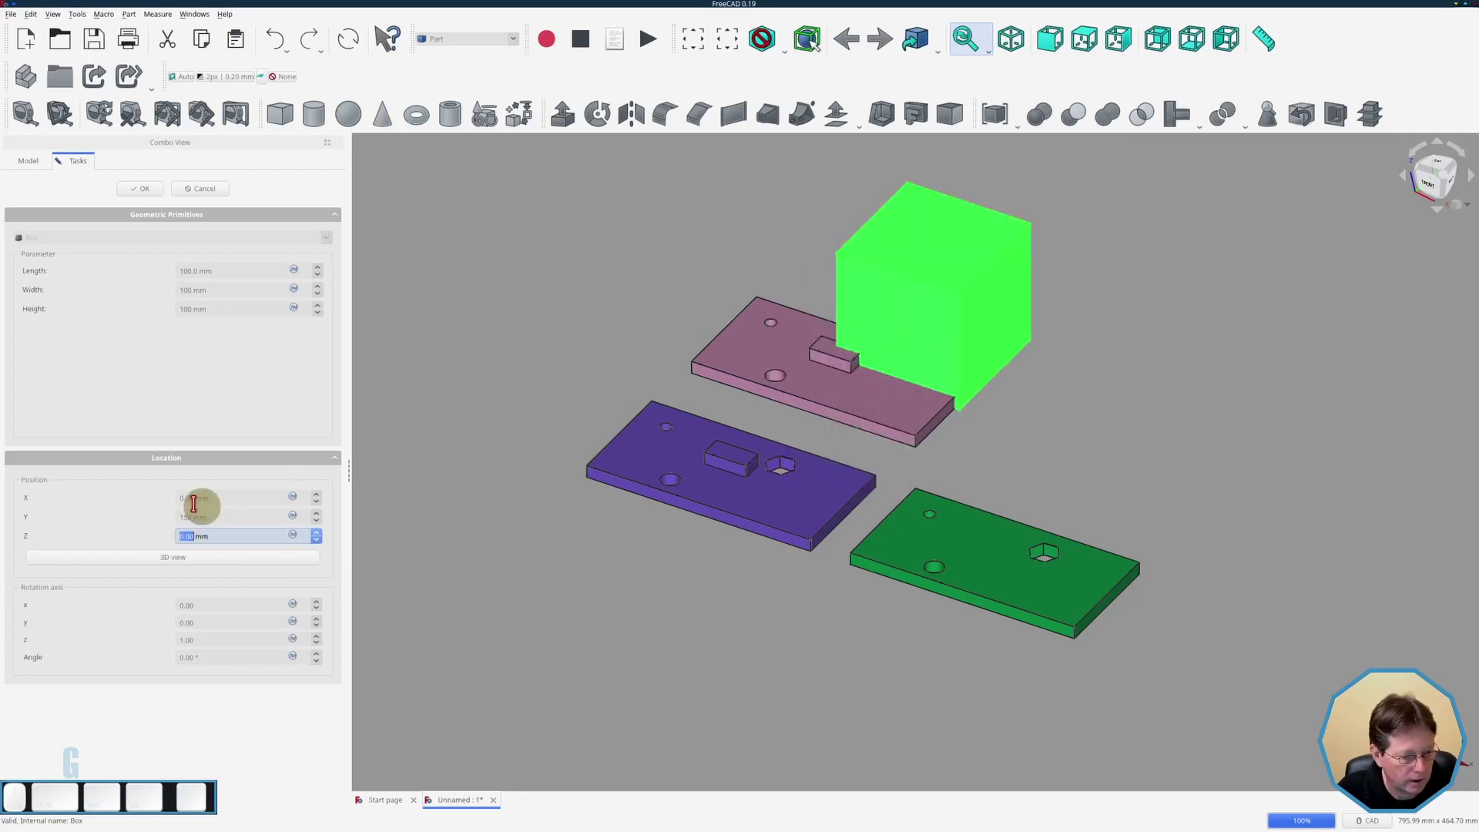
{"action": "left_click_drag", "start_coordinate": [194, 493], "coordinate": [174, 502]}
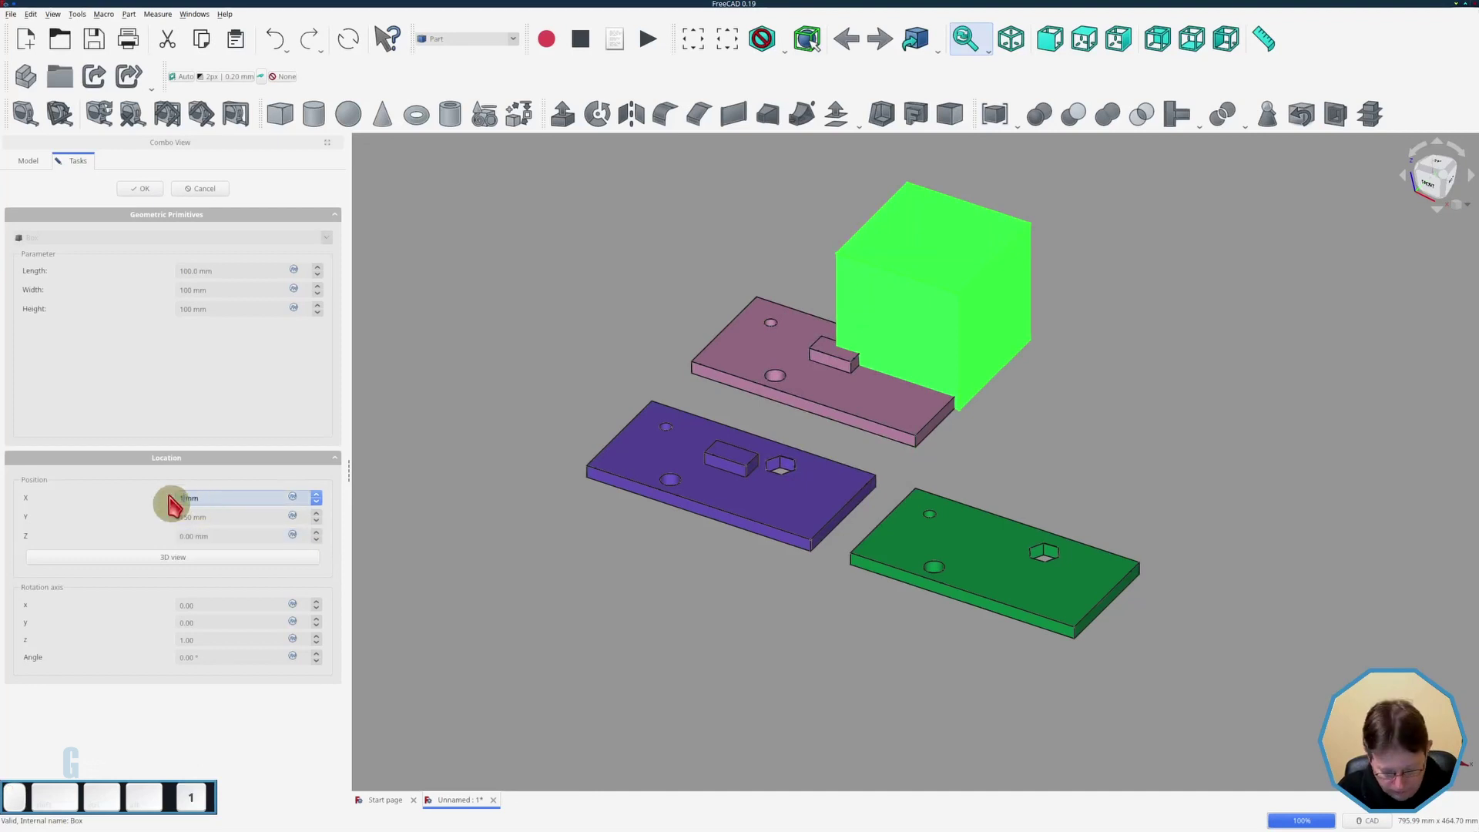
{"action": "key", "text": "Tab"}
{"action": "left_click", "coordinate": [378, 614]}
{"action": "left_click", "coordinate": [156, 200]}
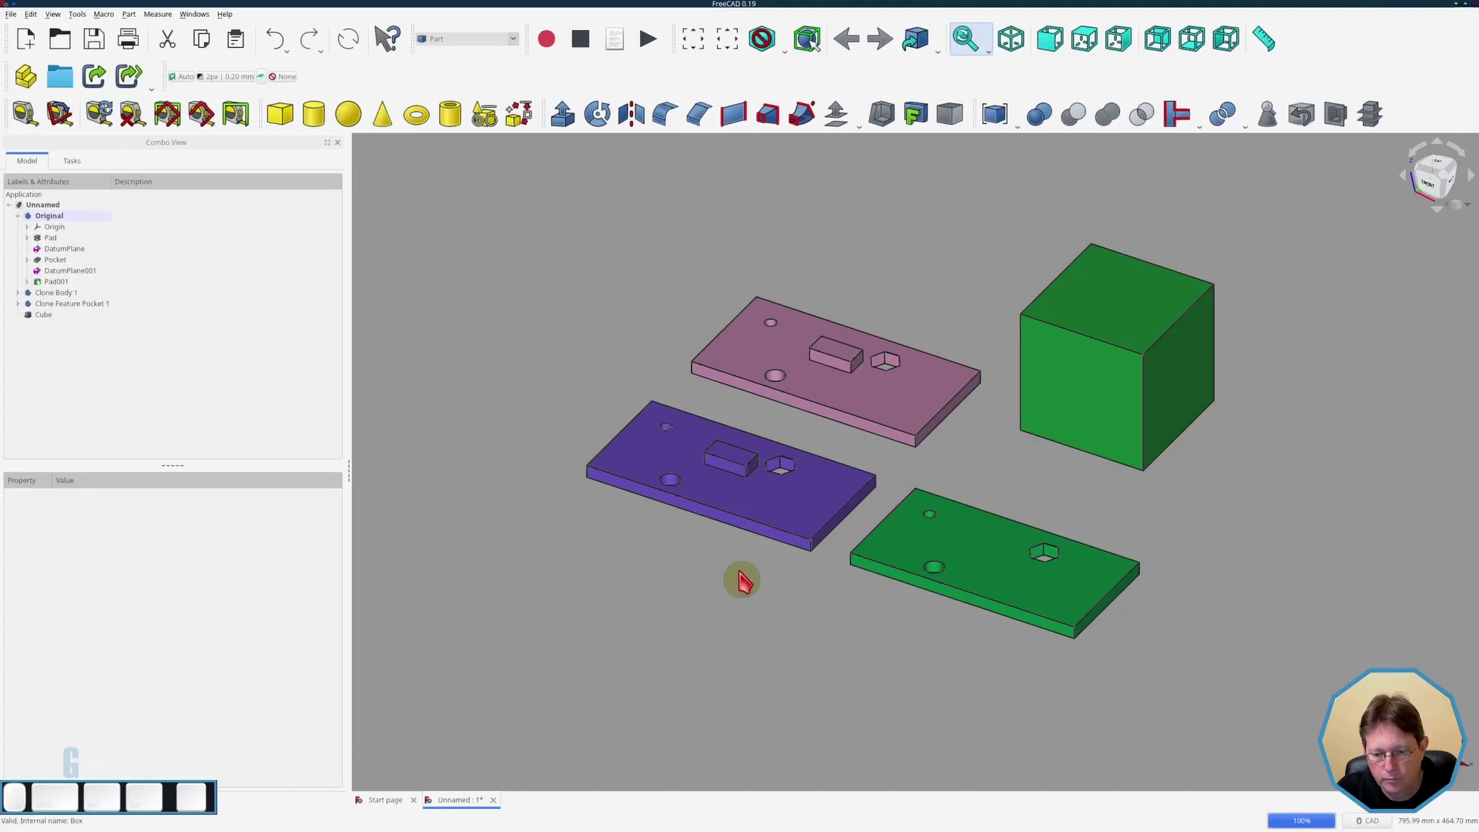
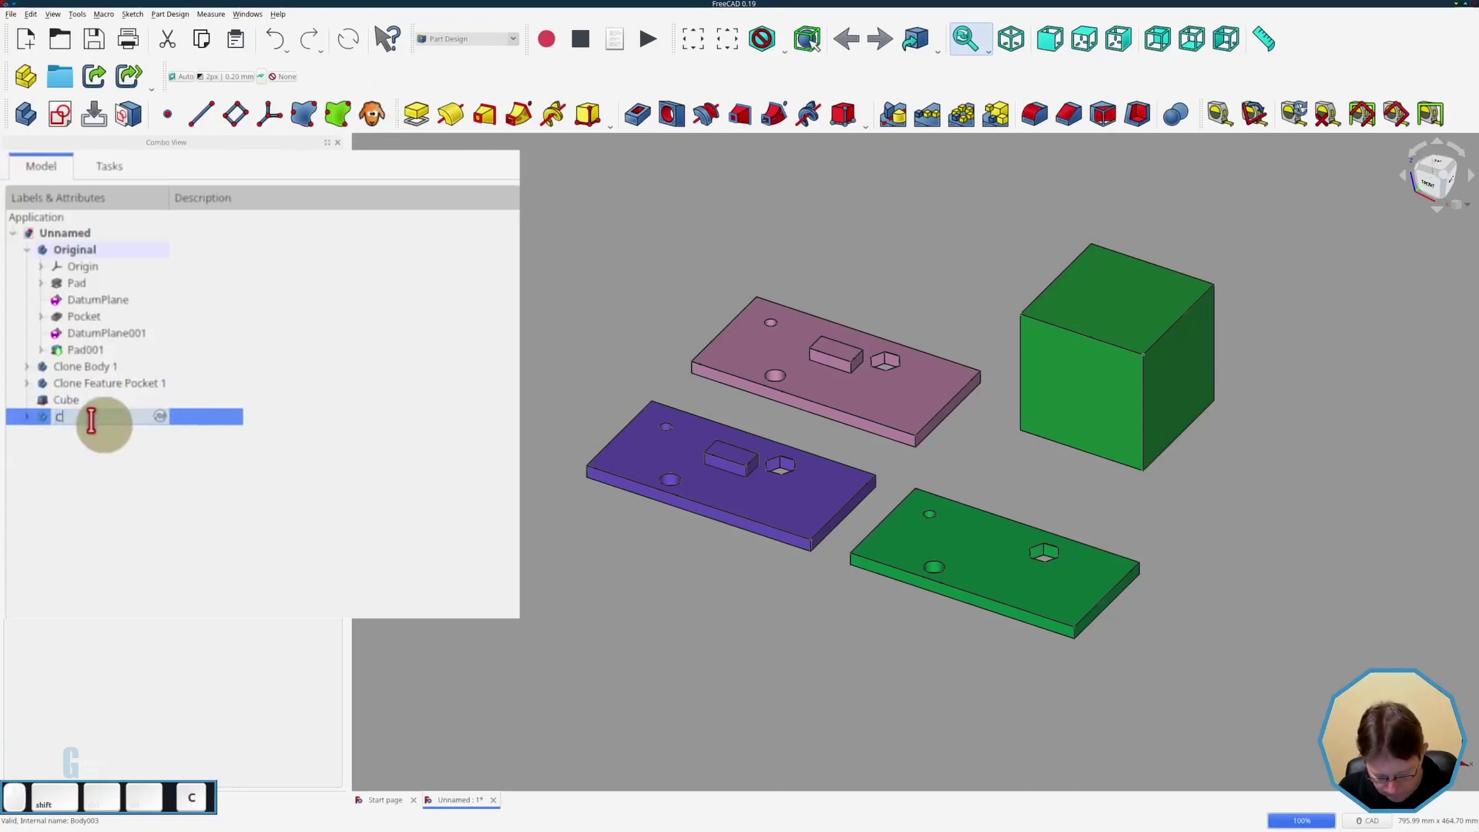
- Name the cube's clone 'Cloned Cube 1' and transform it to sit right of the green cube
{"action": "key", "text": "space"}
{"action": "key", "text": "space"}
{"action": "key", "text": "Return"}
{"action": "left_click", "coordinate": [64, 335]}
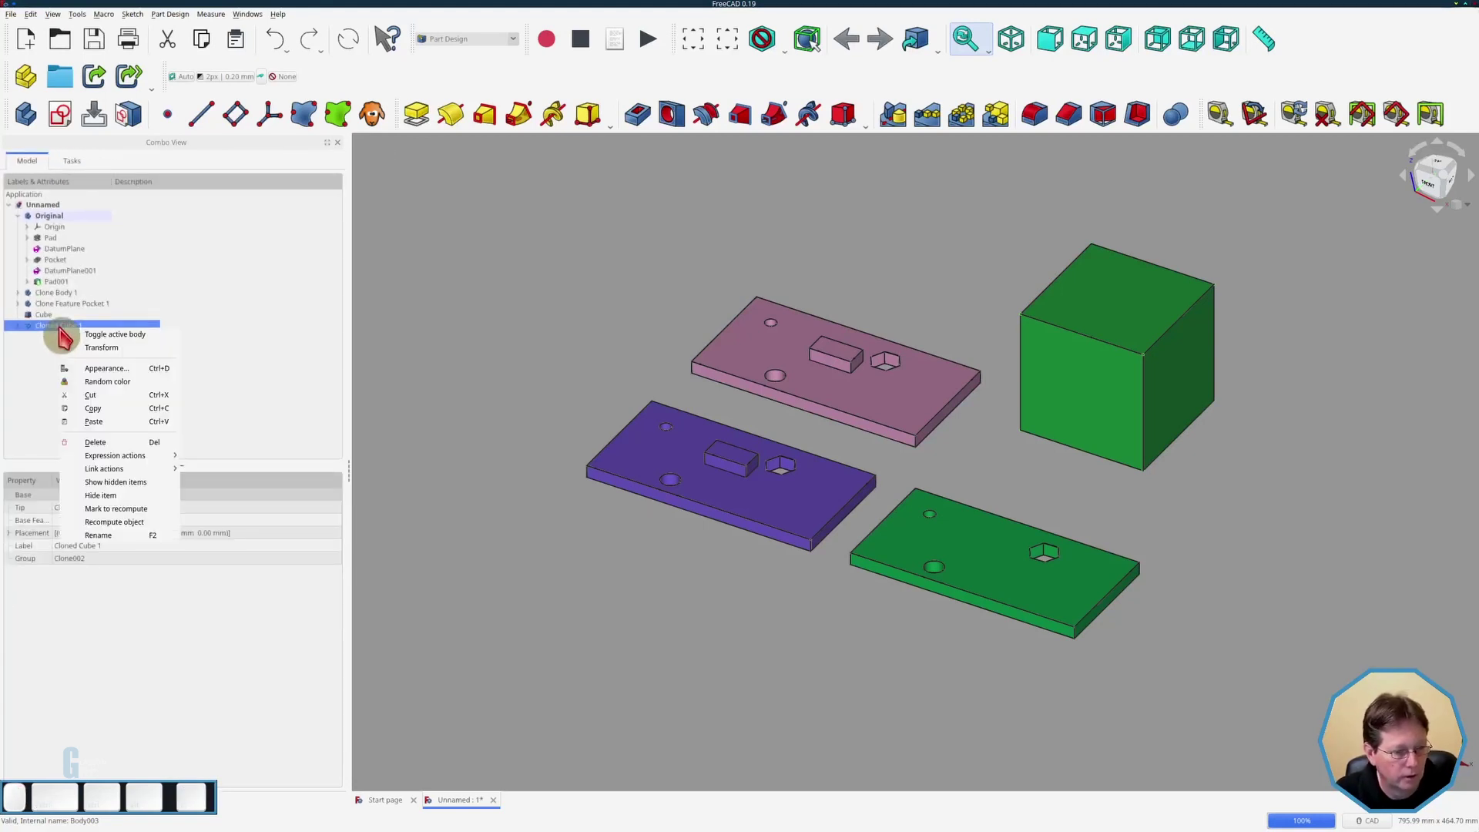
{"action": "left_click", "coordinate": [98, 359]}
{"action": "left_click_drag", "start_coordinate": [881, 529], "coordinate": [582, 354]}
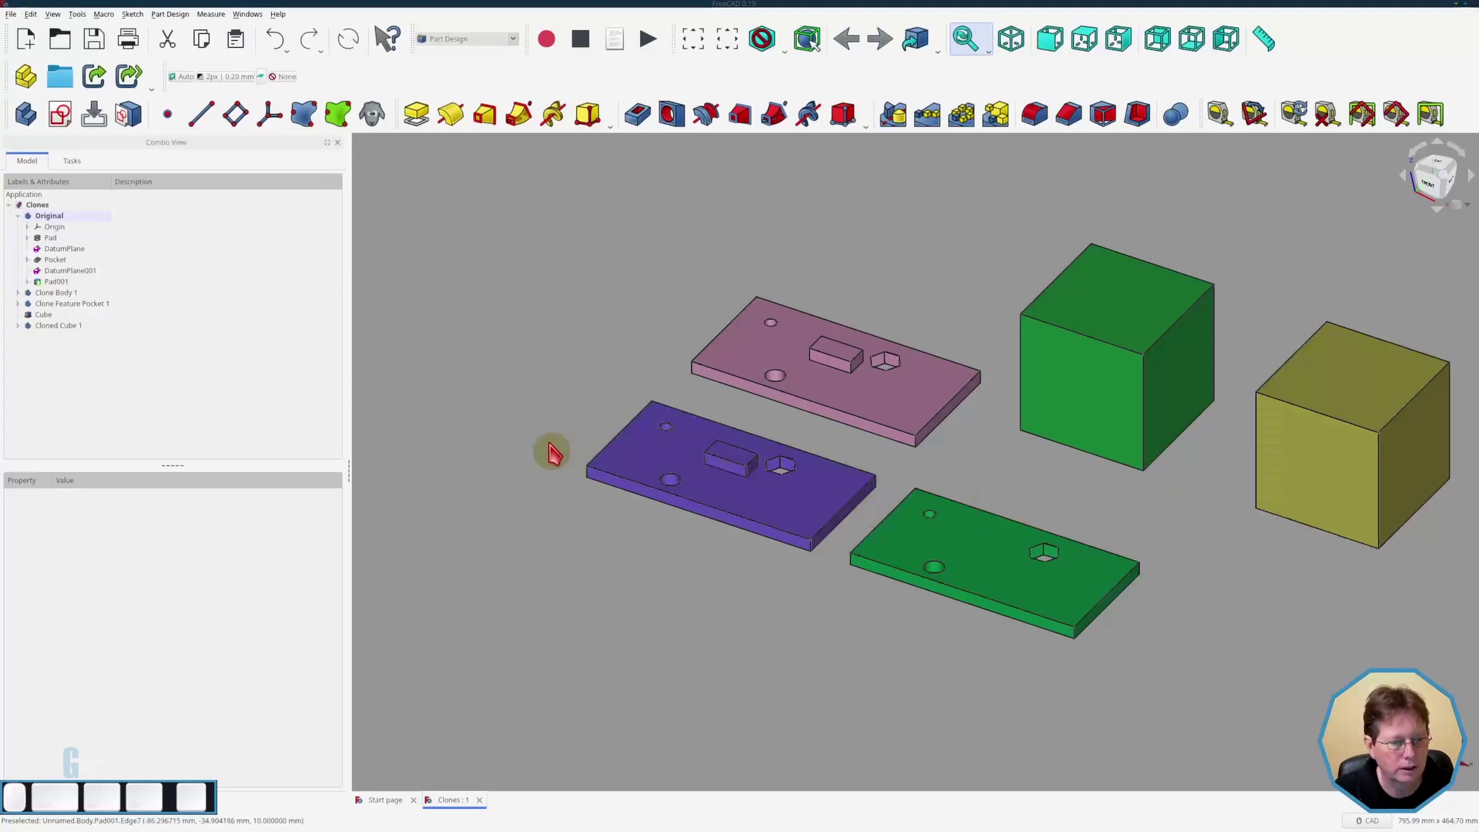
- Rename the new link to the Original as 'Linked Original 1'
{"action": "left_click", "coordinate": [45, 222]}
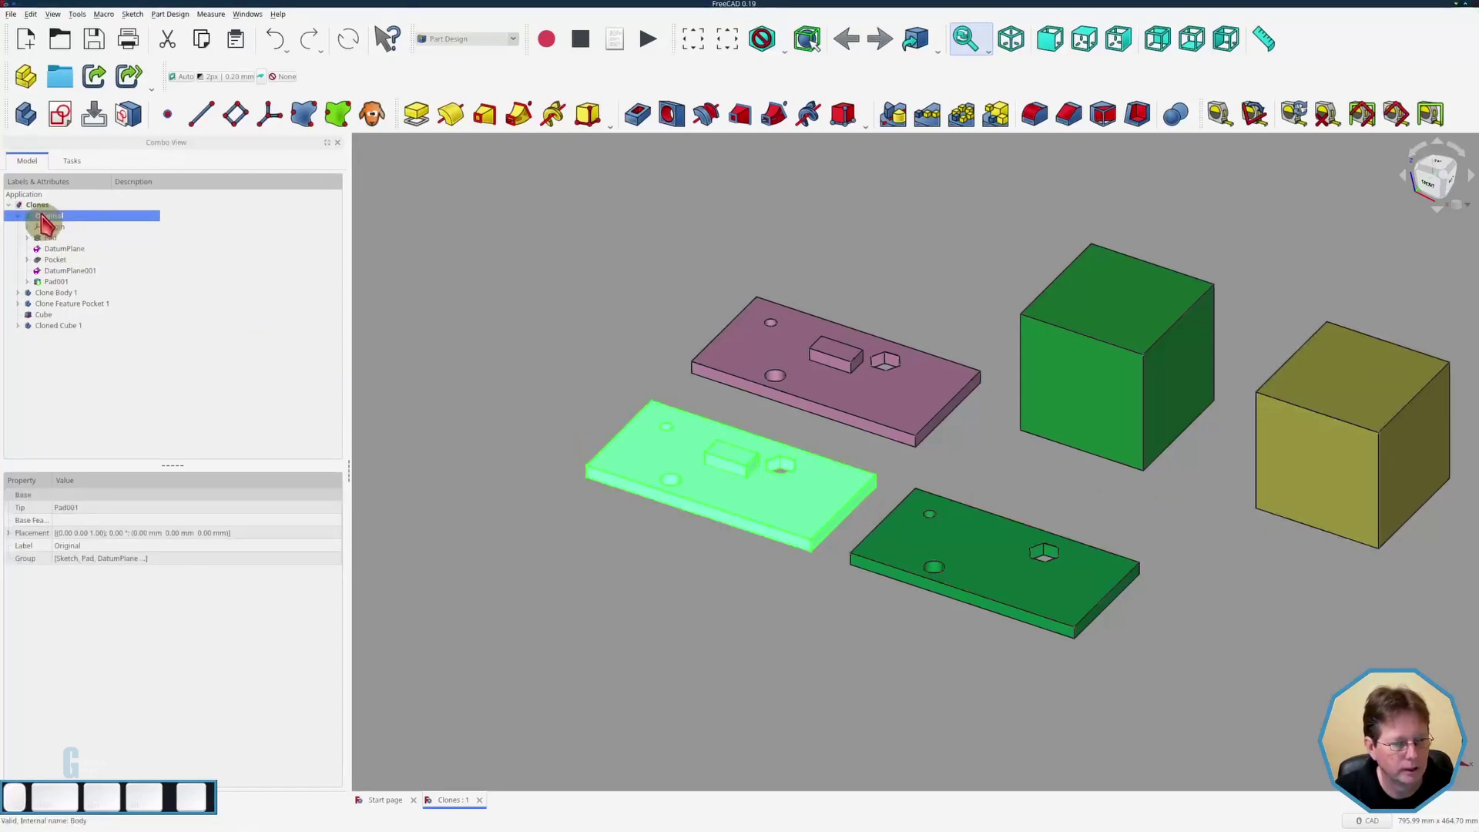
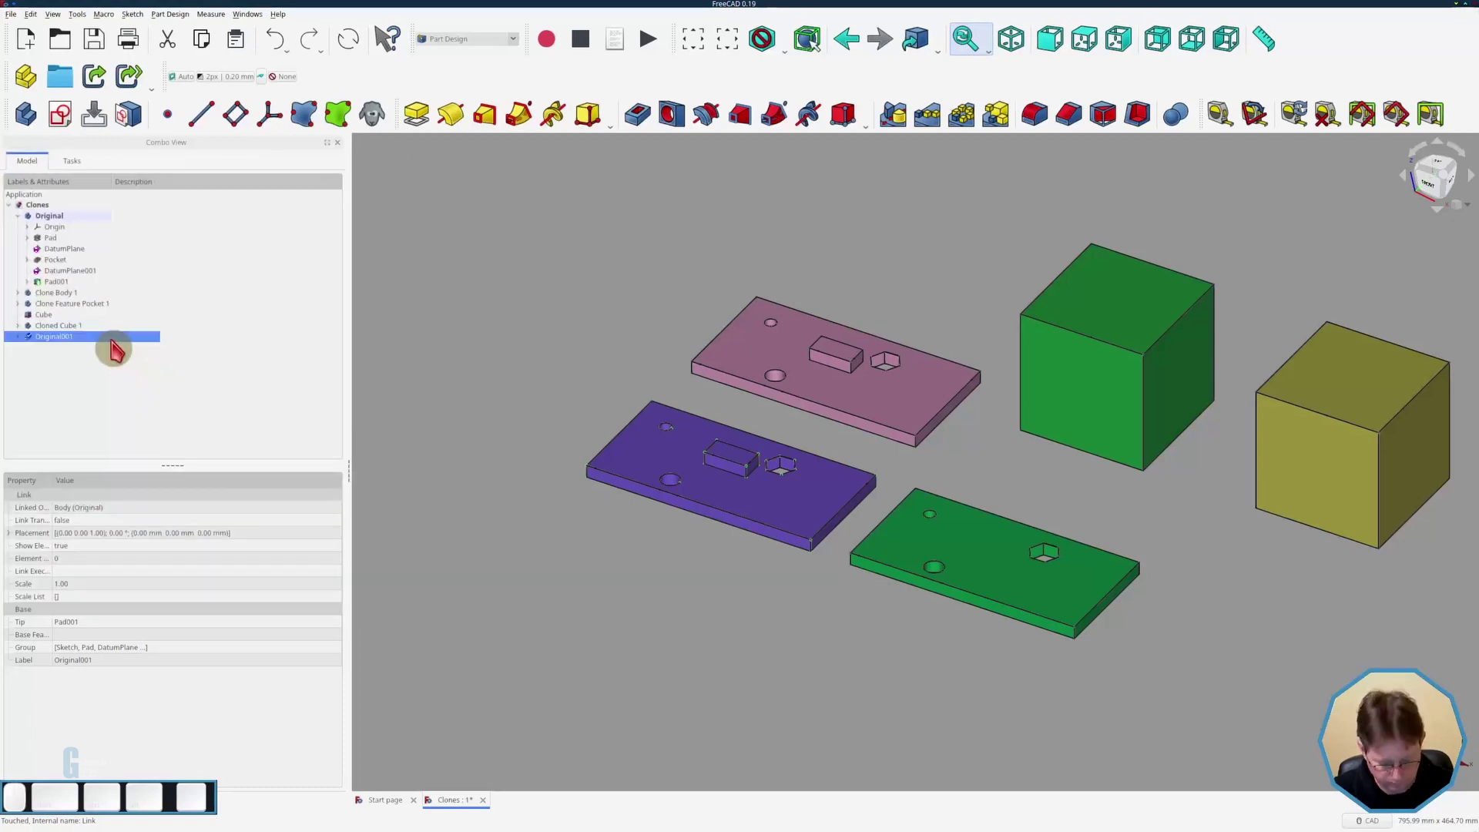
{"action": "key", "text": "F2"}
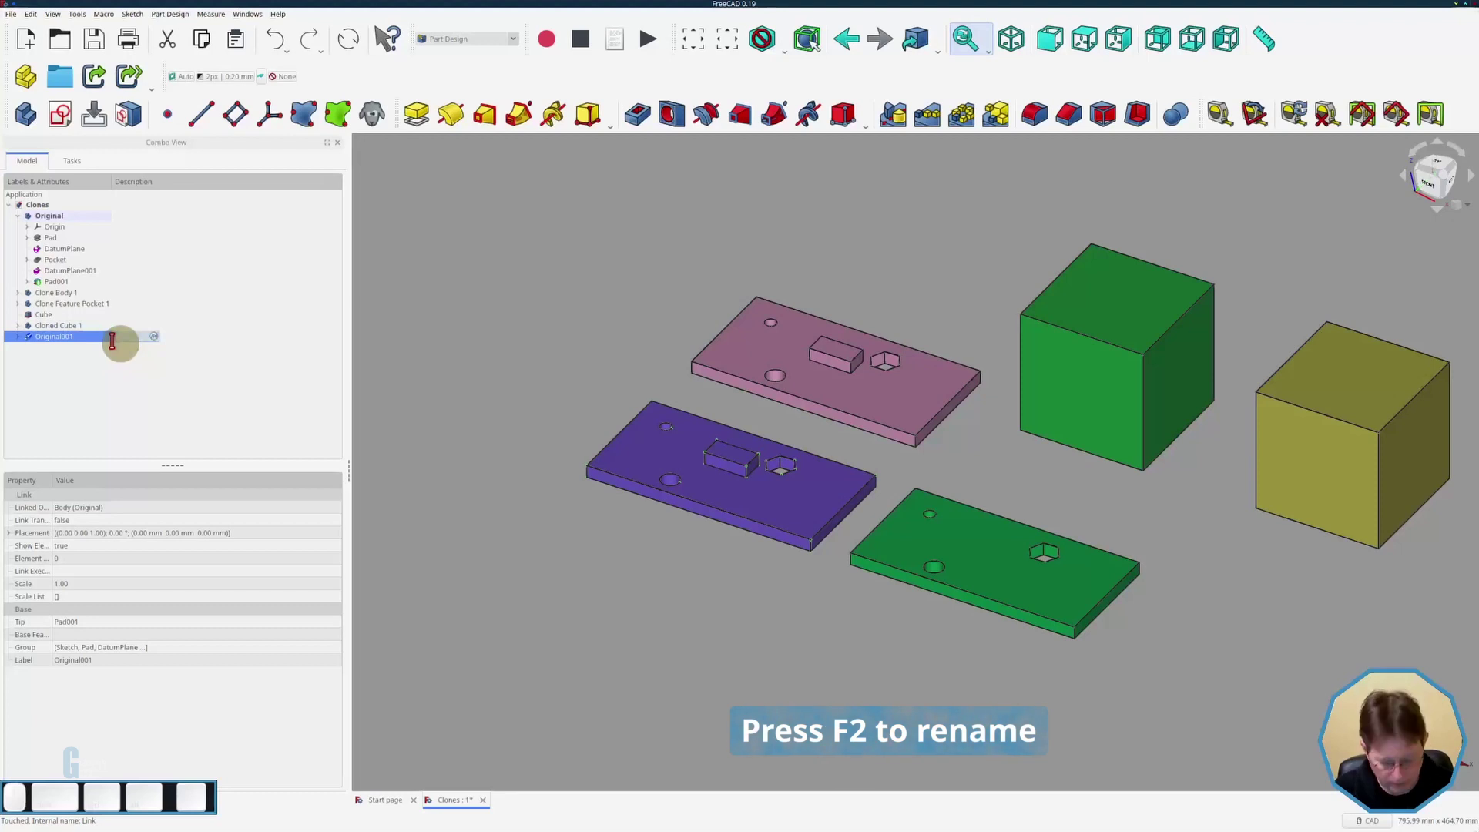
{"action": "key", "text": "shift+space"}
{"action": "key", "text": "shift+o"}
{"action": "key", "text": "i"}
{"action": "key", "text": "BackSpace"}
{"action": "key", "text": "space"}
{"action": "key", "text": "Return"}
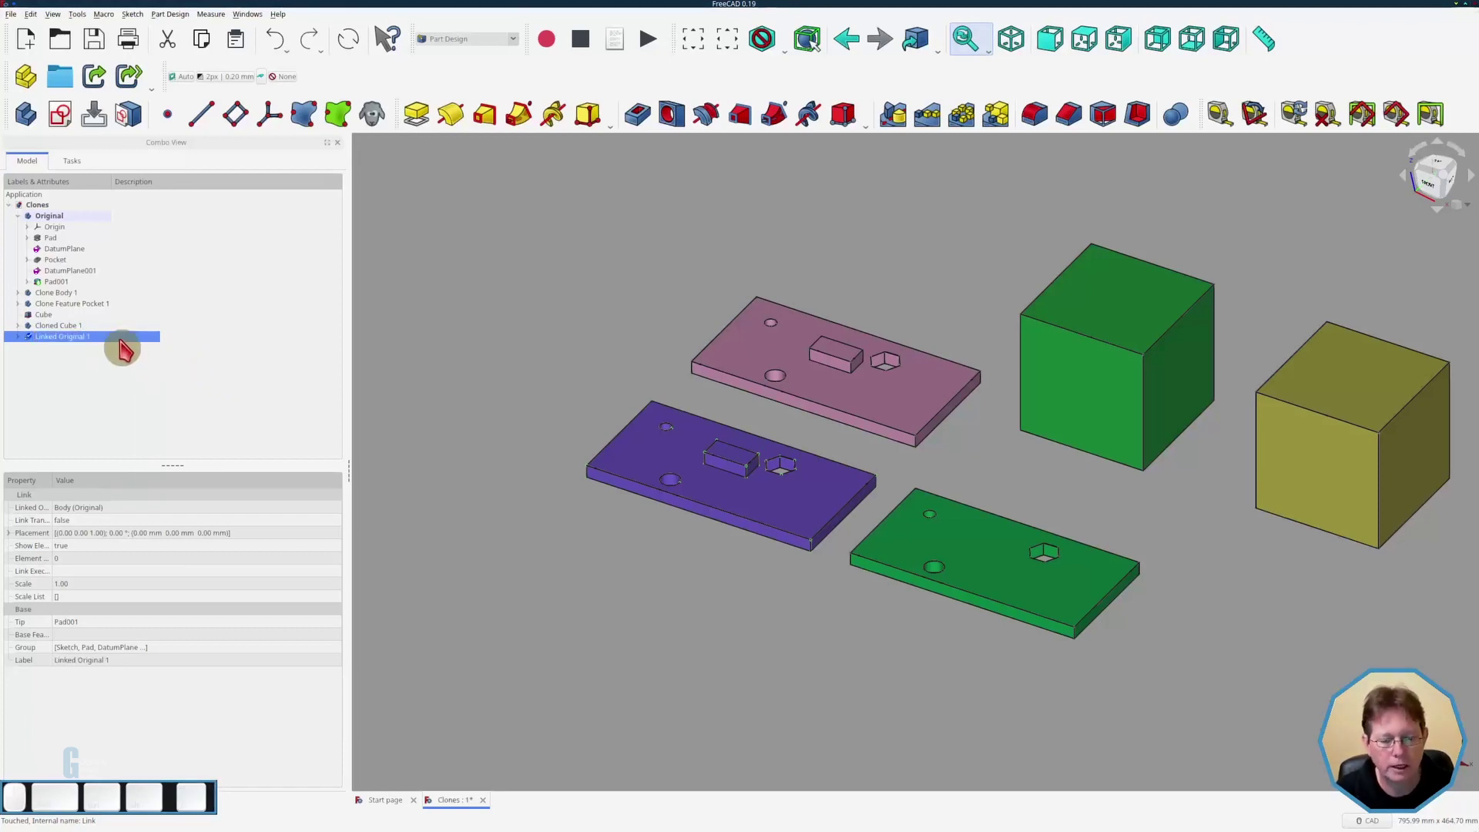
- Transform Linked Original 1, dragging it to the front-left of the other plates
{"action": "left_click", "coordinate": [129, 346]}
{"action": "left_click", "coordinate": [157, 363]}
{"action": "left_click_drag", "start_coordinate": [817, 396], "coordinate": [422, 328]}
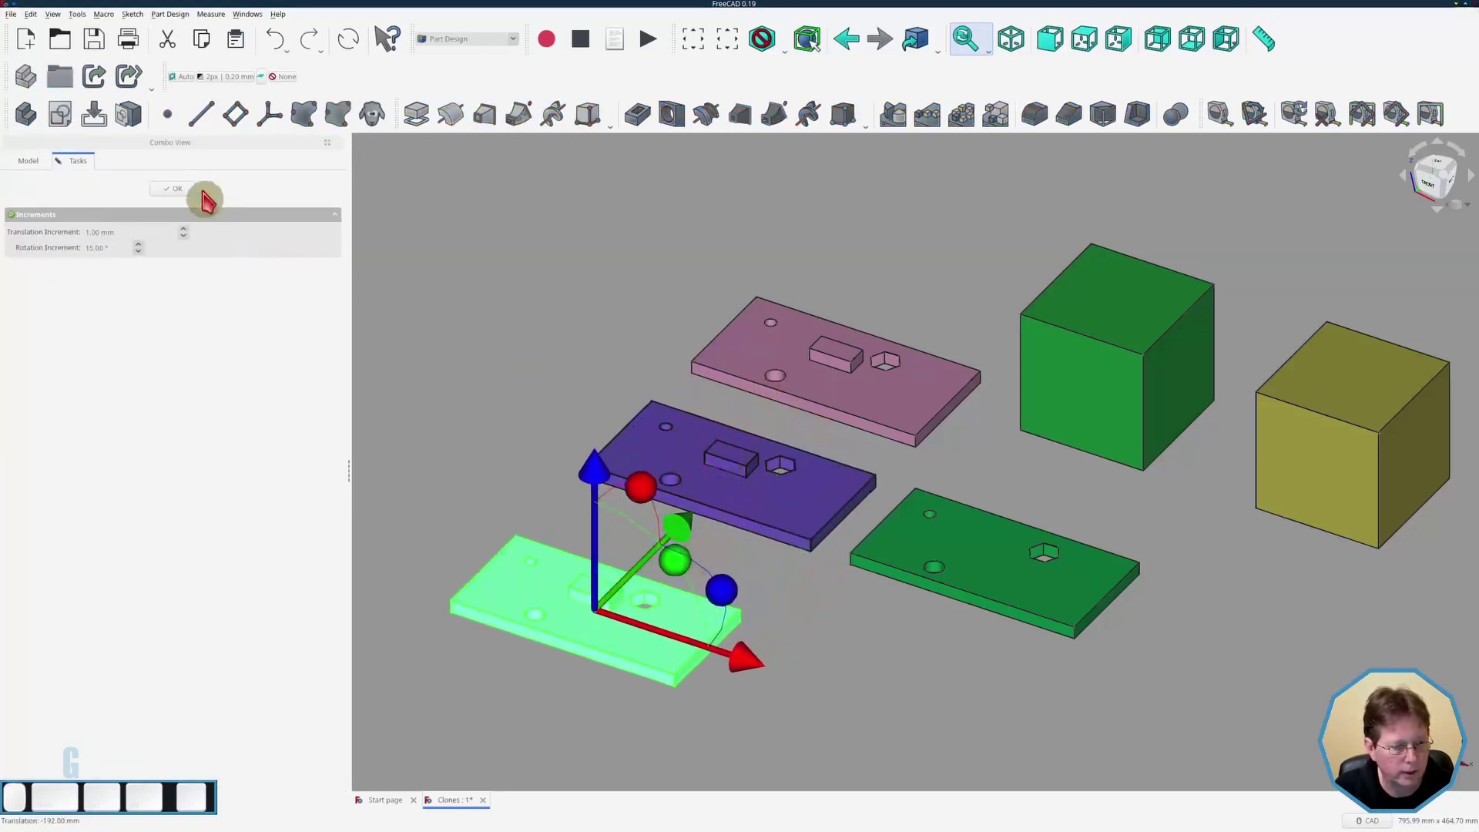
{"action": "left_click", "coordinate": [176, 194]}
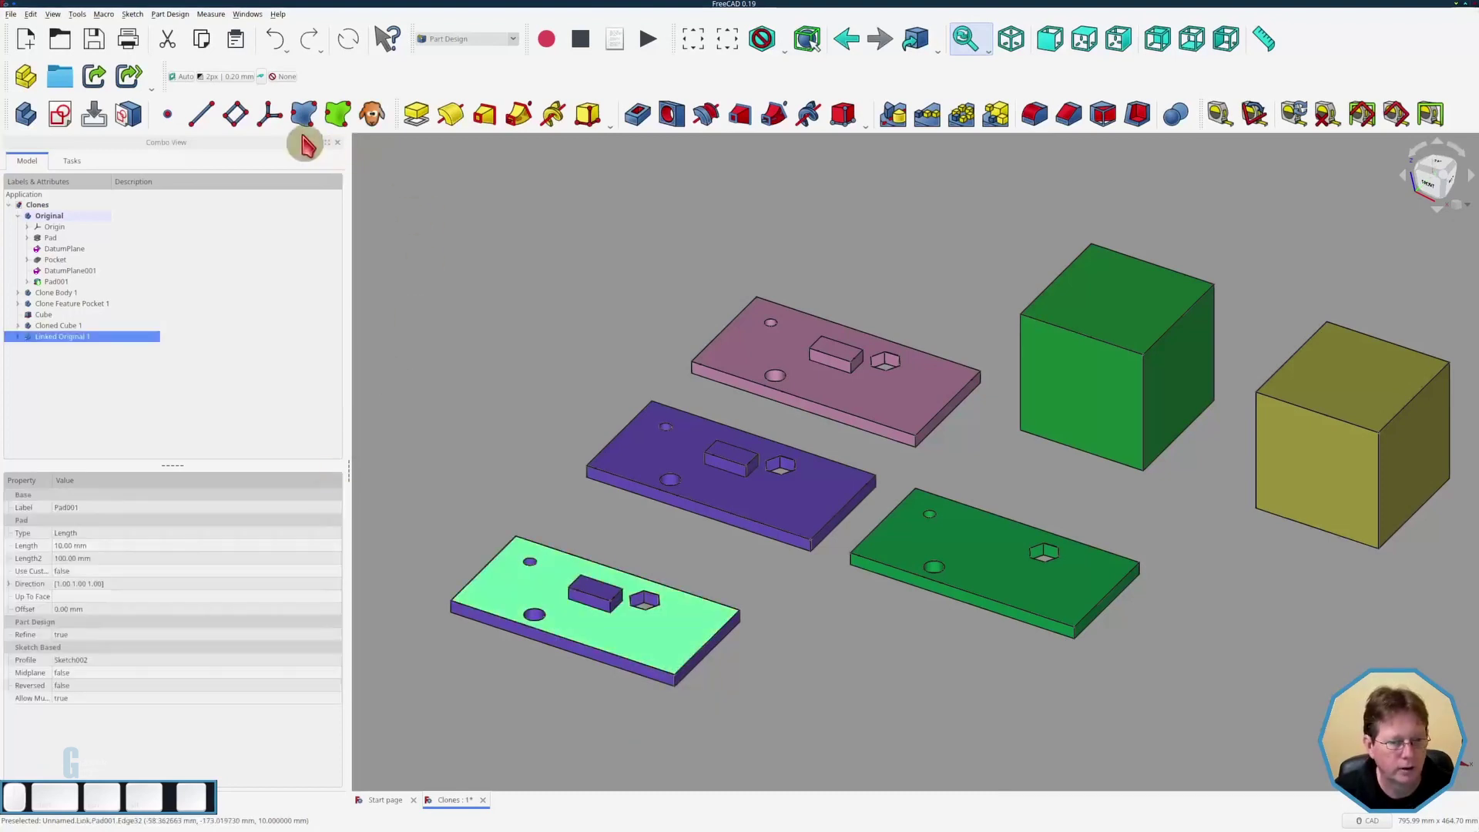
- Attach DatumPlane002 to a face of the Original's raised block, removing the stray plane reference
{"action": "left_click", "coordinate": [248, 124]}
{"action": "left_click", "coordinate": [216, 199]}
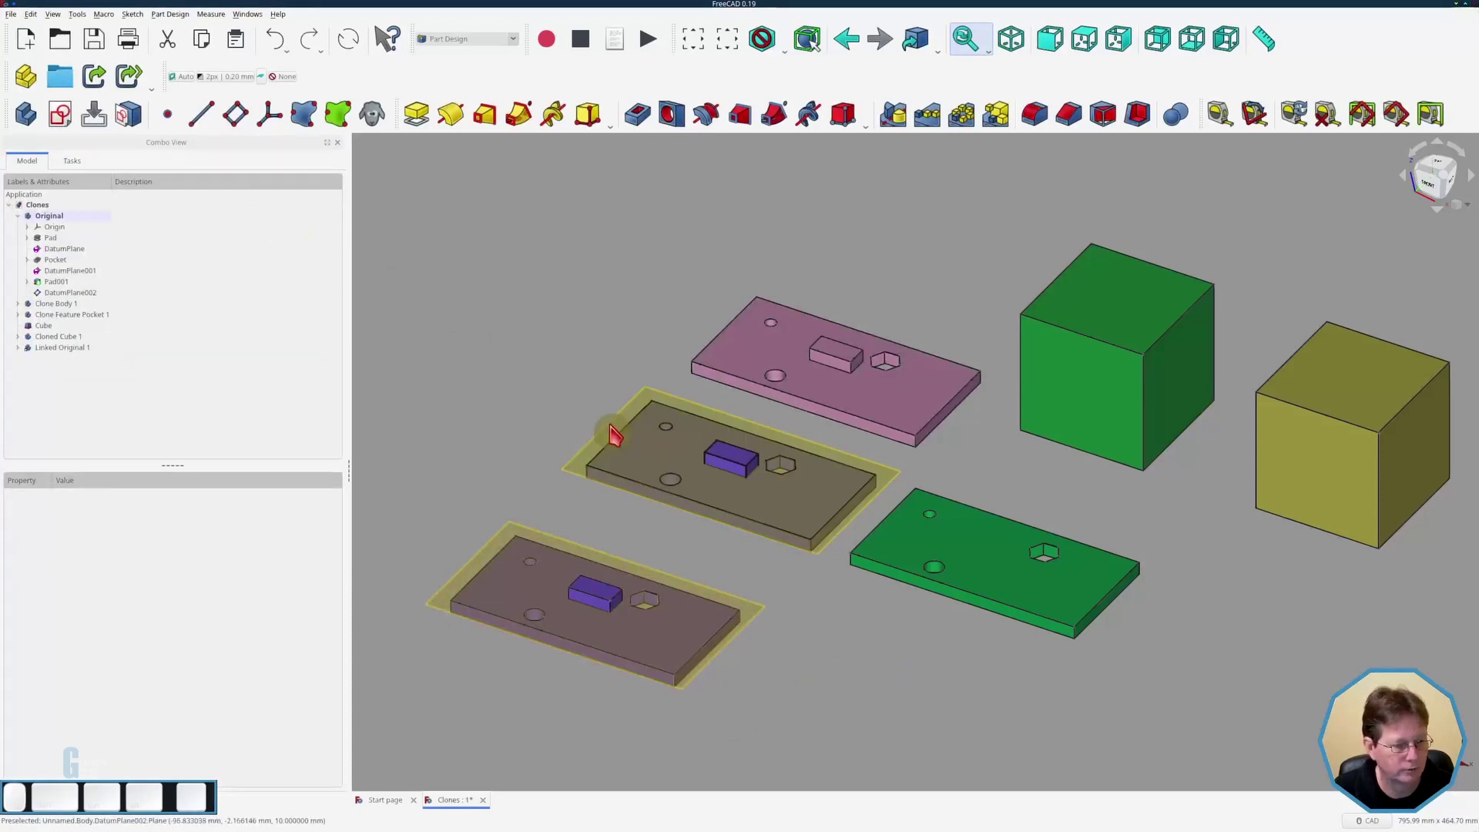
{"action": "left_click", "coordinate": [99, 306]}
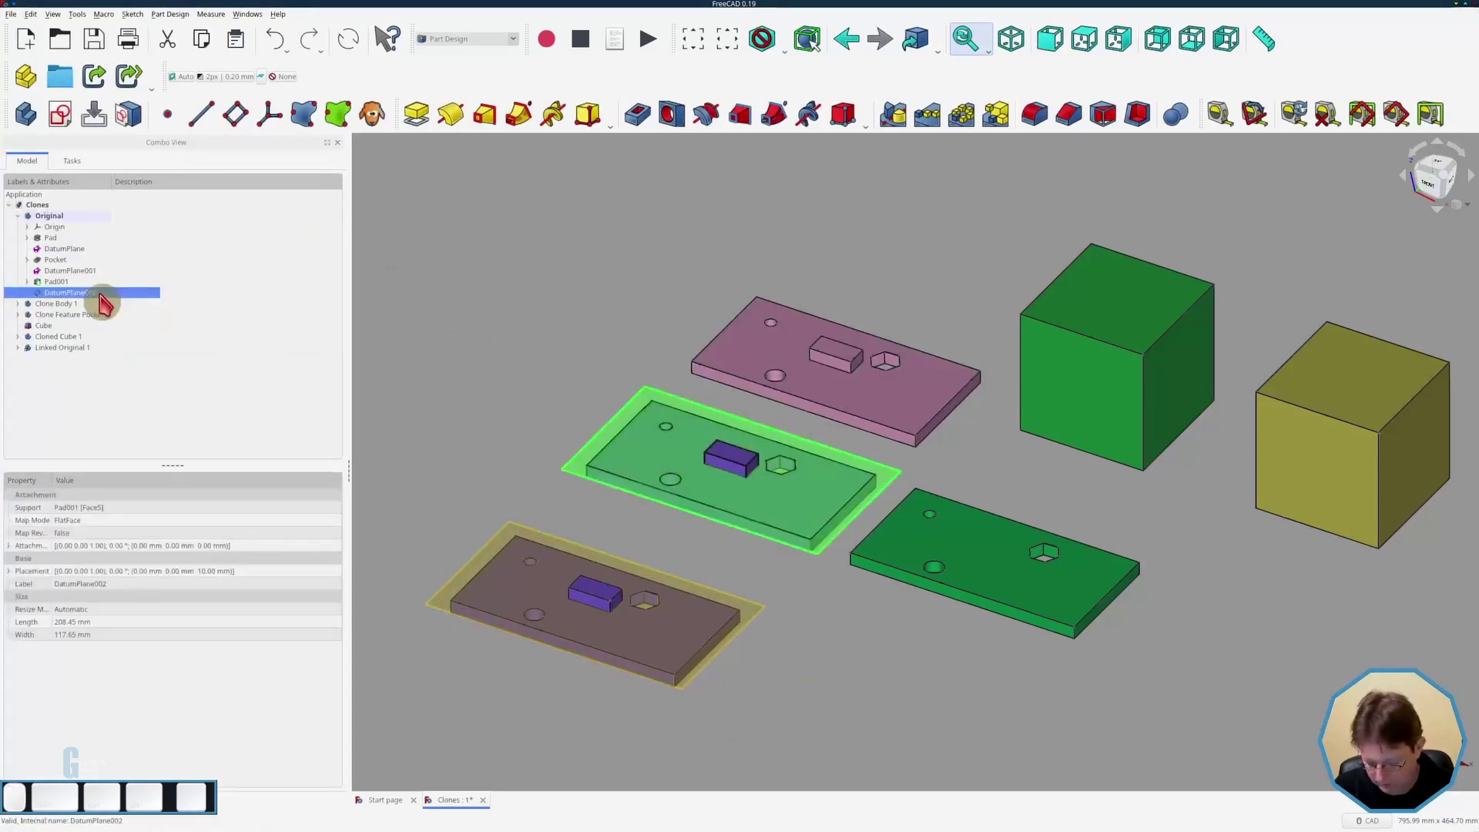
{"action": "key", "text": "Delete"}
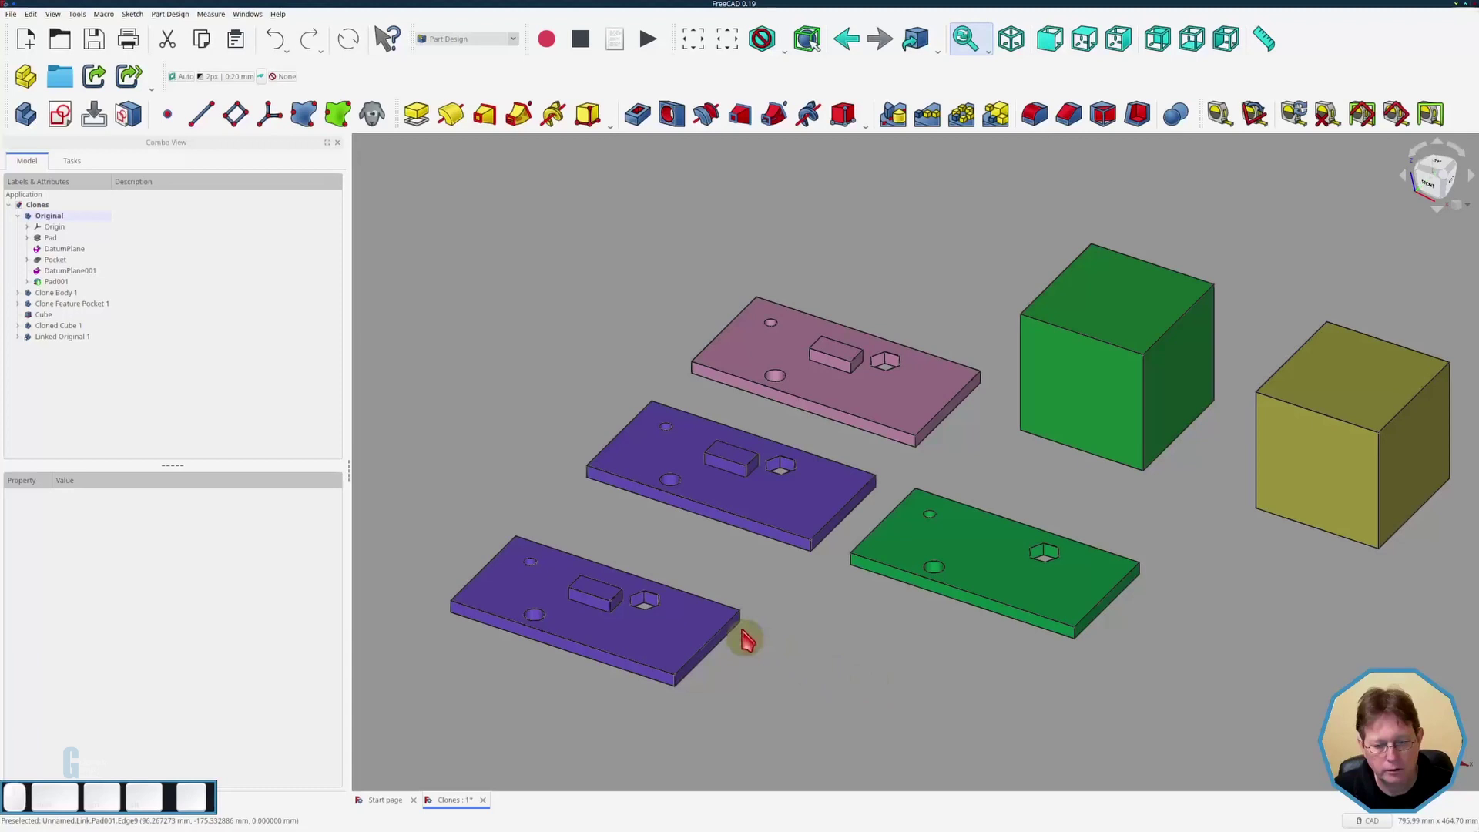
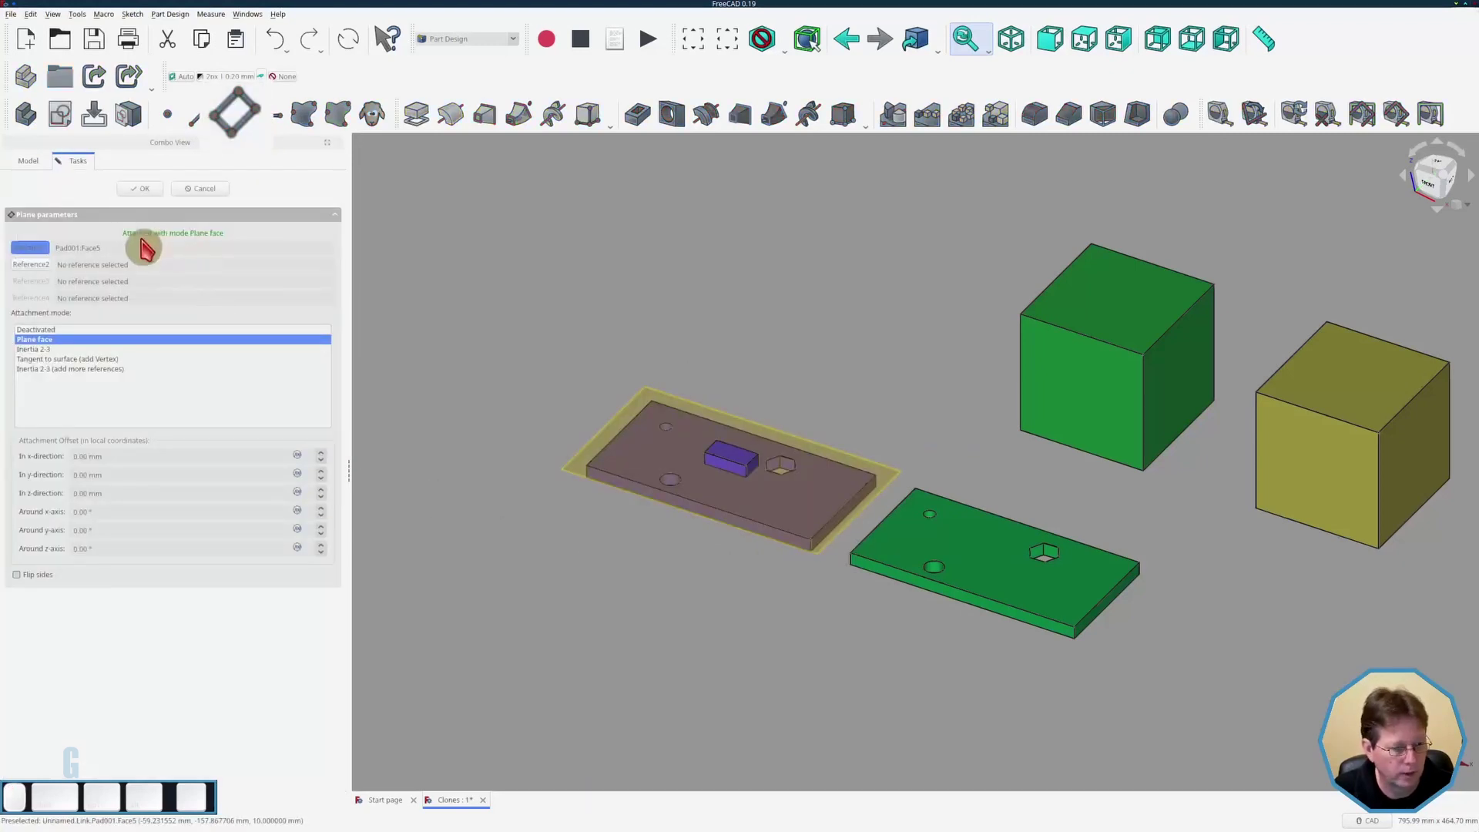
{"action": "left_click_drag", "start_coordinate": [134, 242], "coordinate": [43, 255]}
{"action": "key", "text": "BackSpace"}
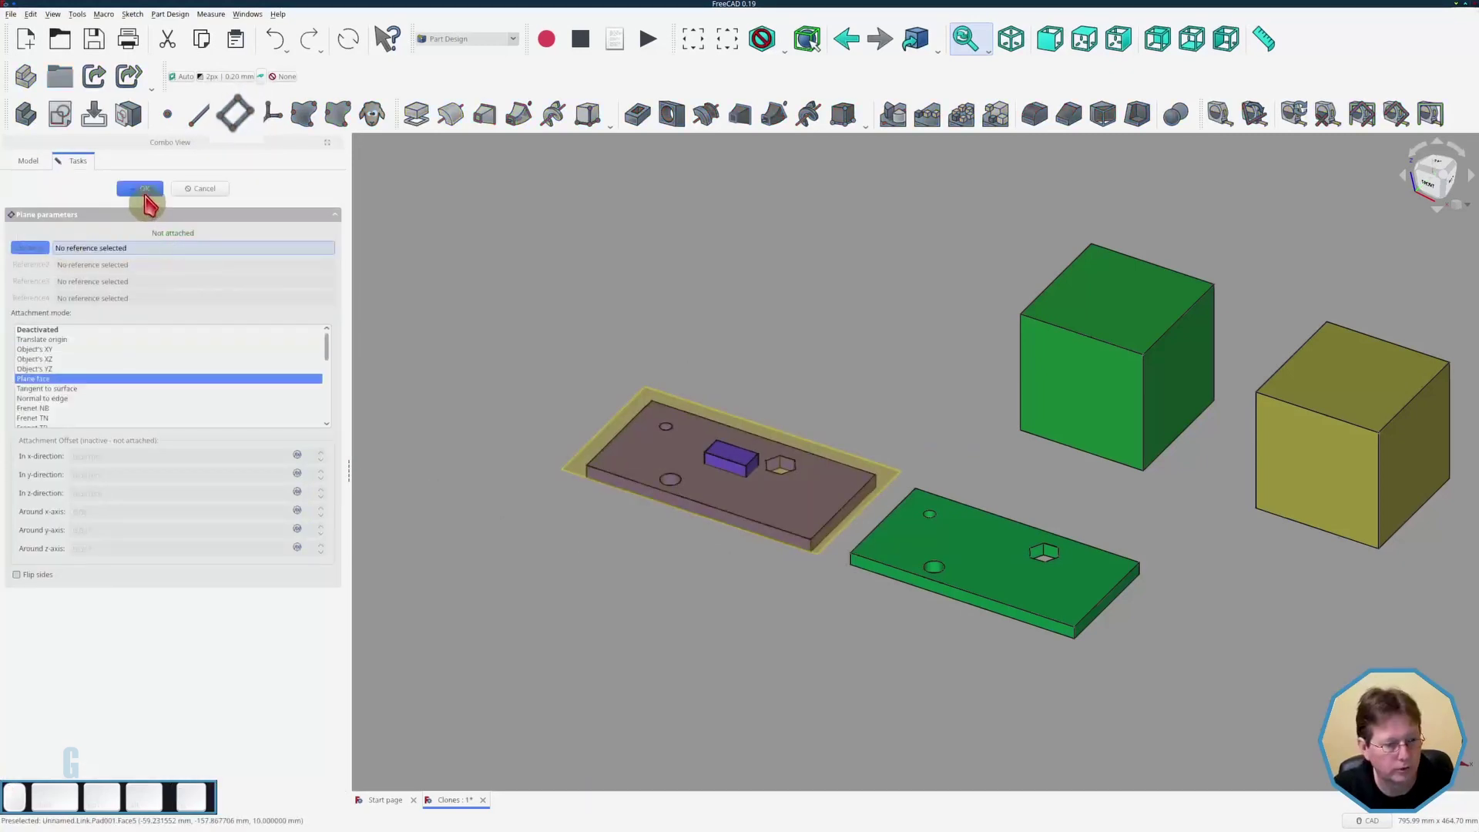
{"action": "left_click", "coordinate": [149, 194]}
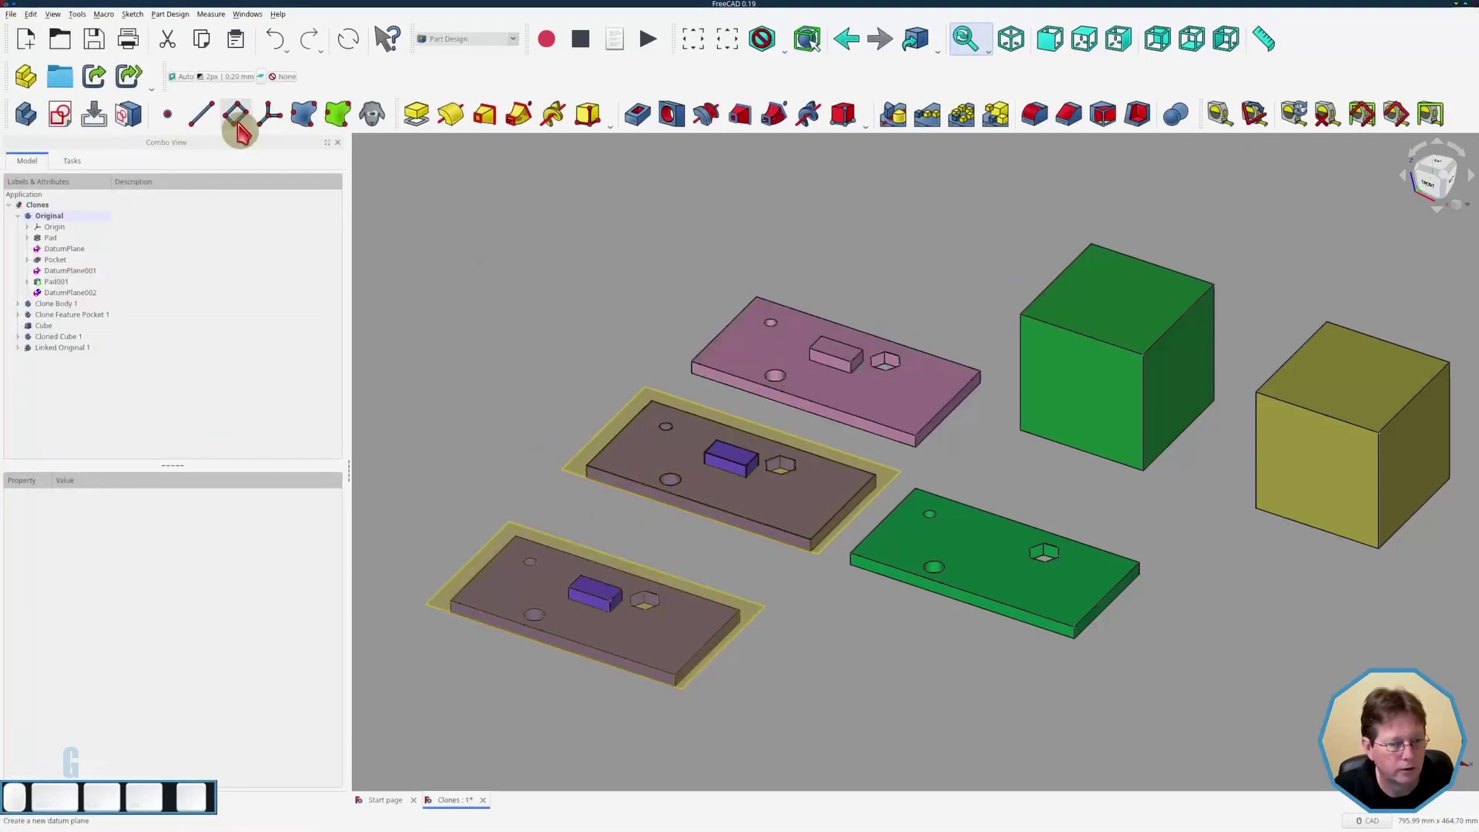
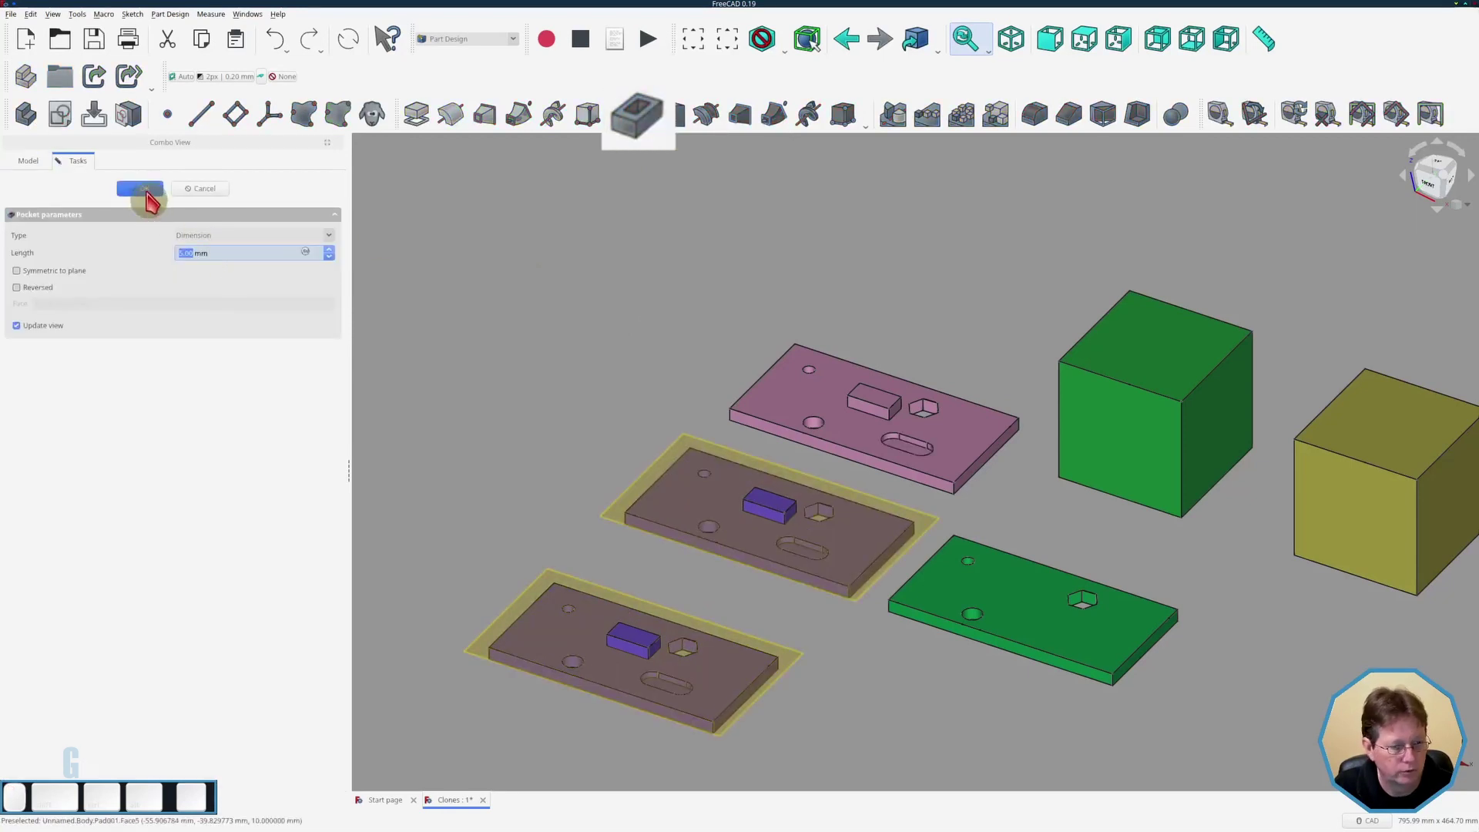
- Confirm the slot Pocket001 cutting the Original and its copies, then clear the selection
{"action": "left_click", "coordinate": [151, 197]}
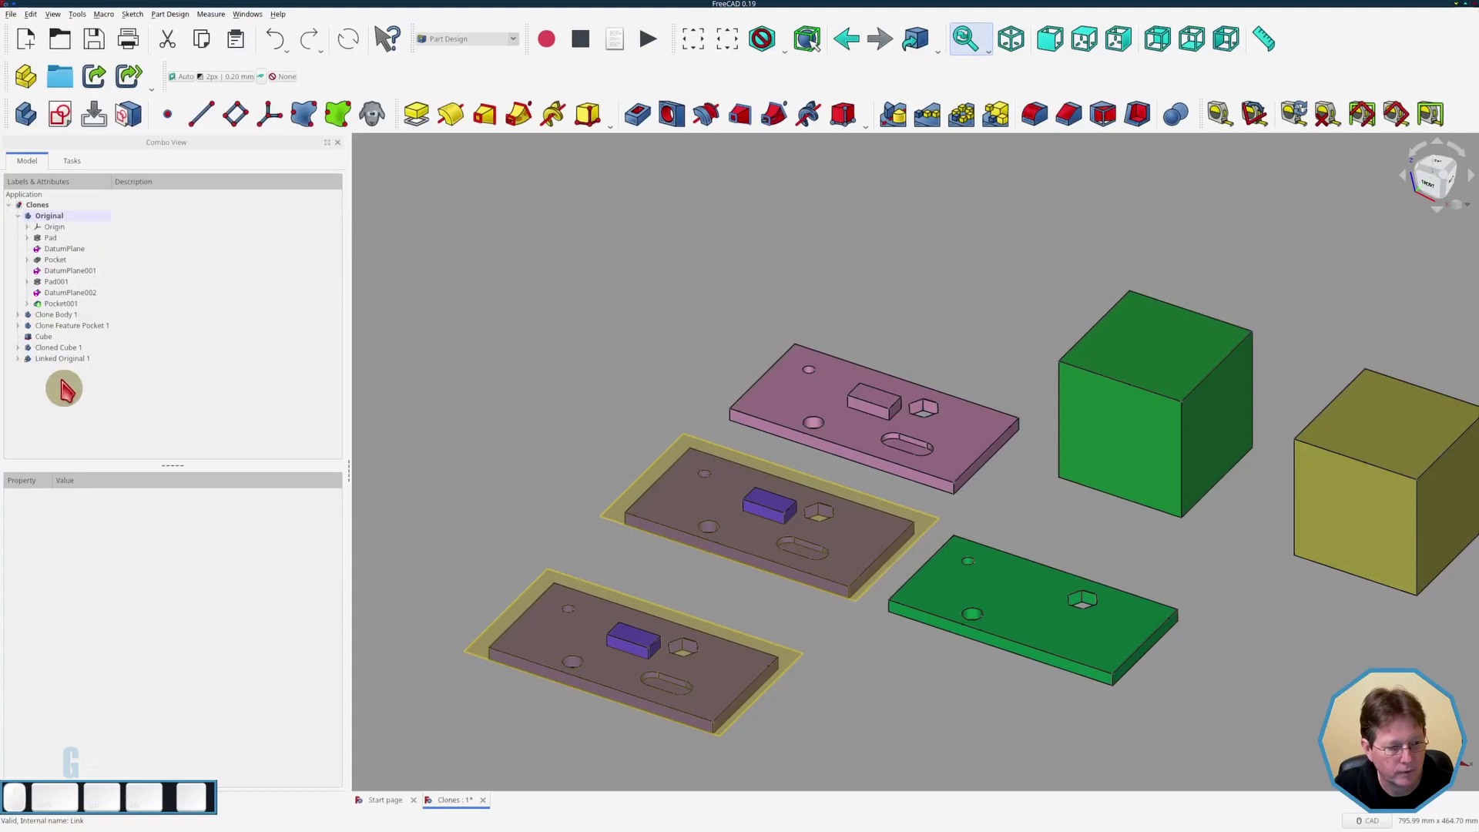
{"action": "left_click", "coordinate": [94, 303]}
{"action": "key", "text": "space"}
{"action": "left_click", "coordinate": [464, 305]}
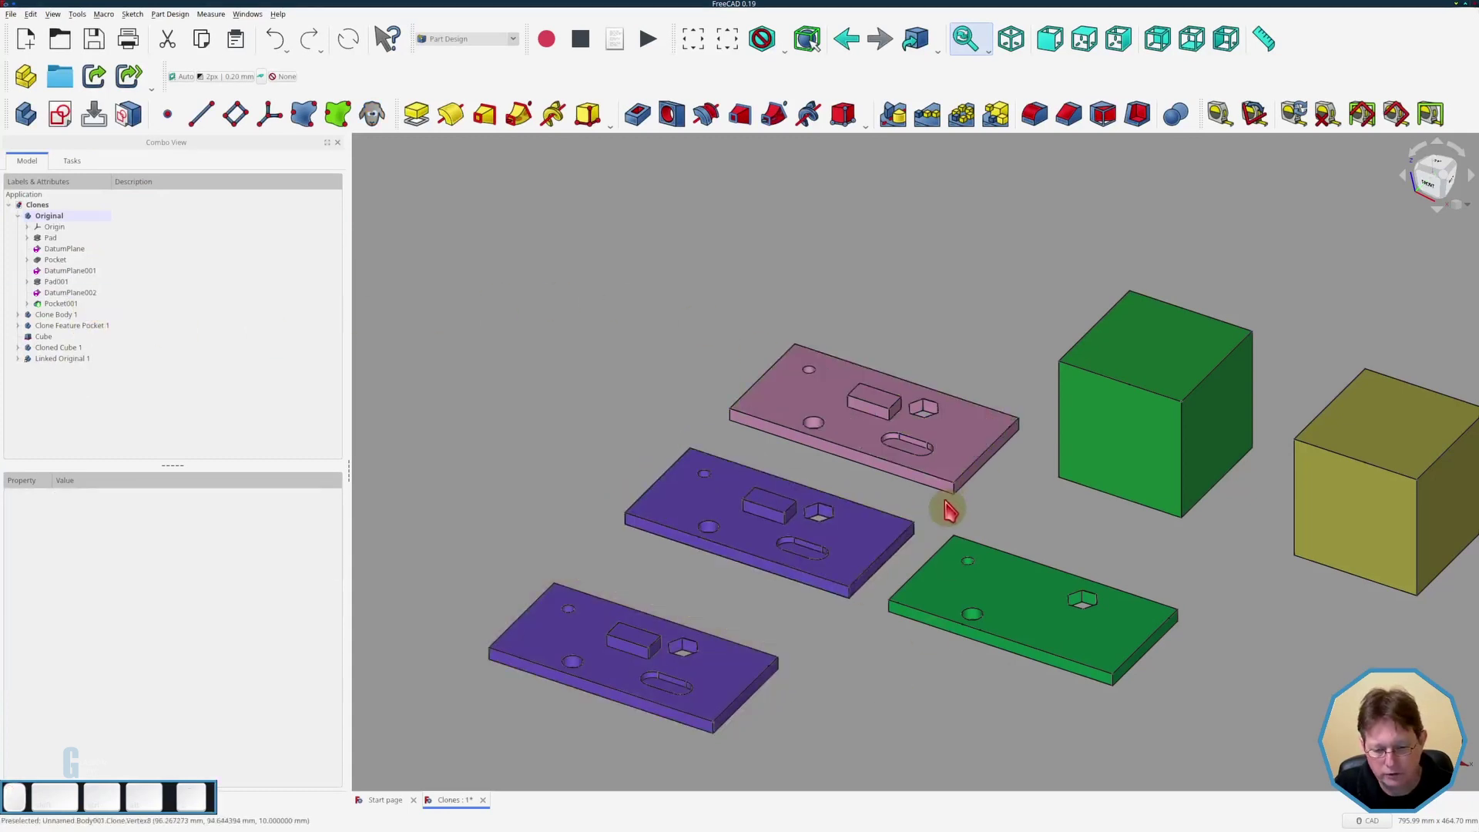
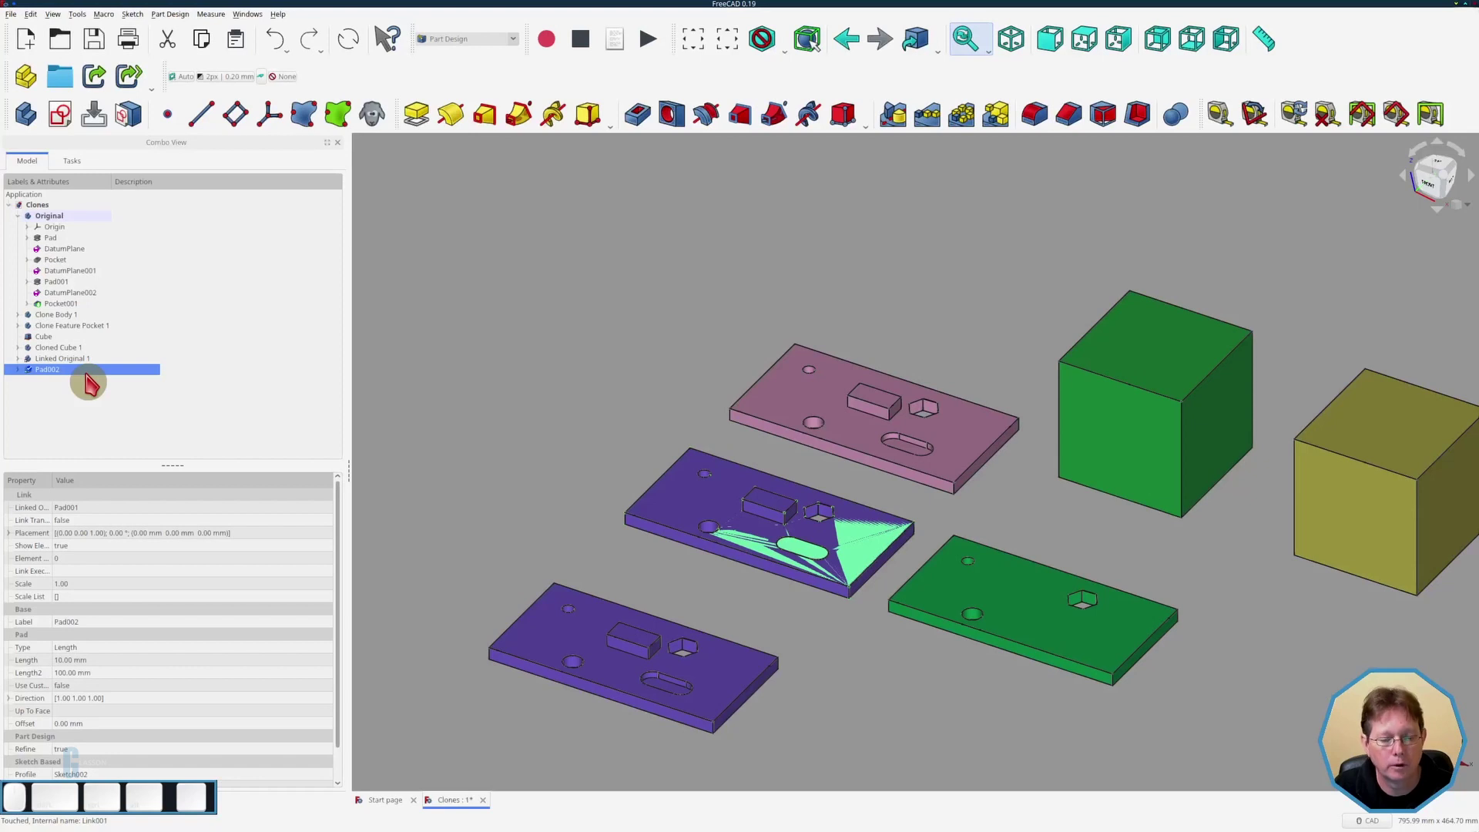
- Rename the new link to Pad001 as 'Linked Pad 1'
{"action": "left_click", "coordinate": [91, 381]}
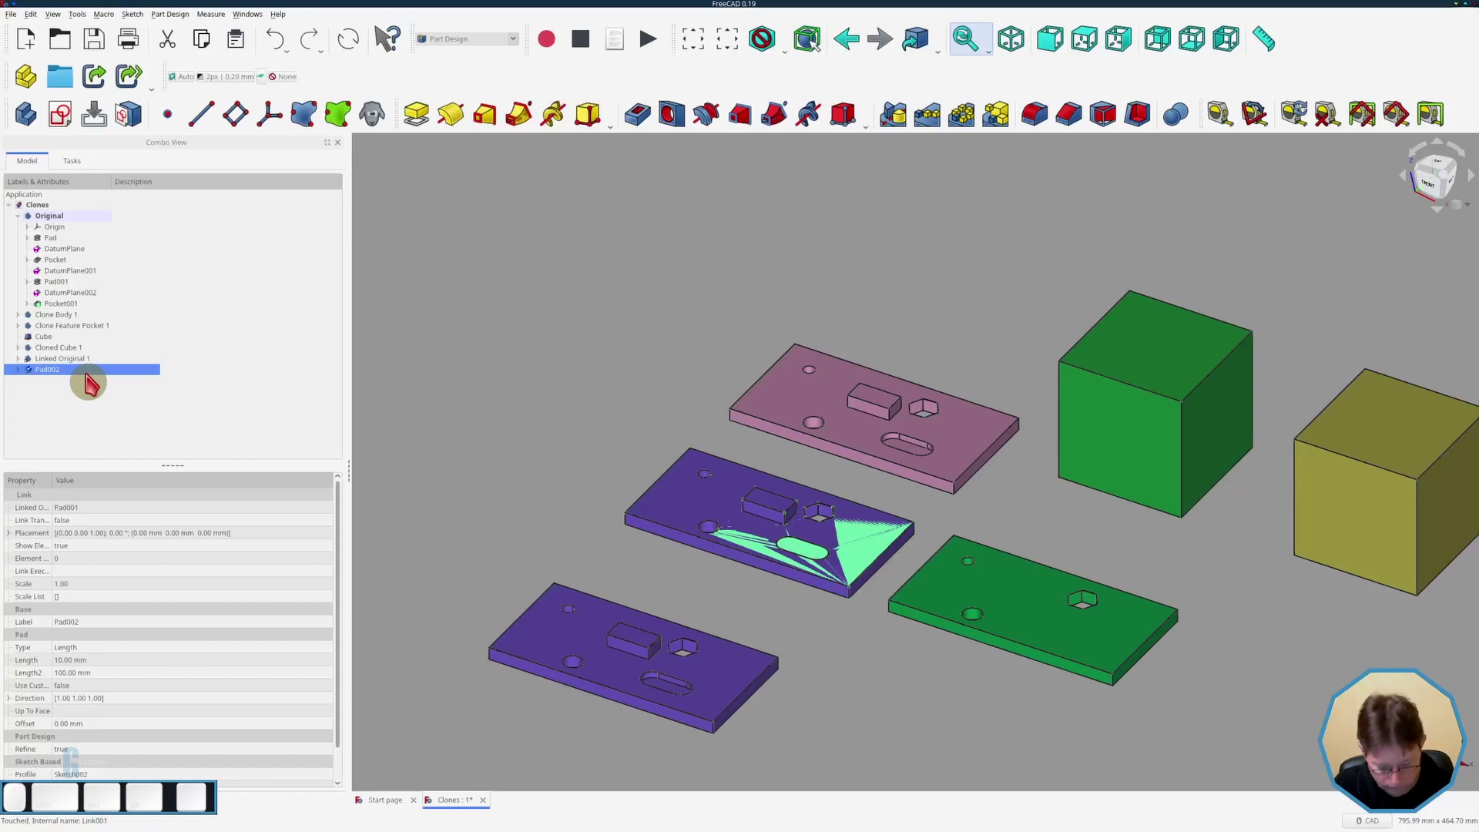
{"action": "key", "text": "F2"}
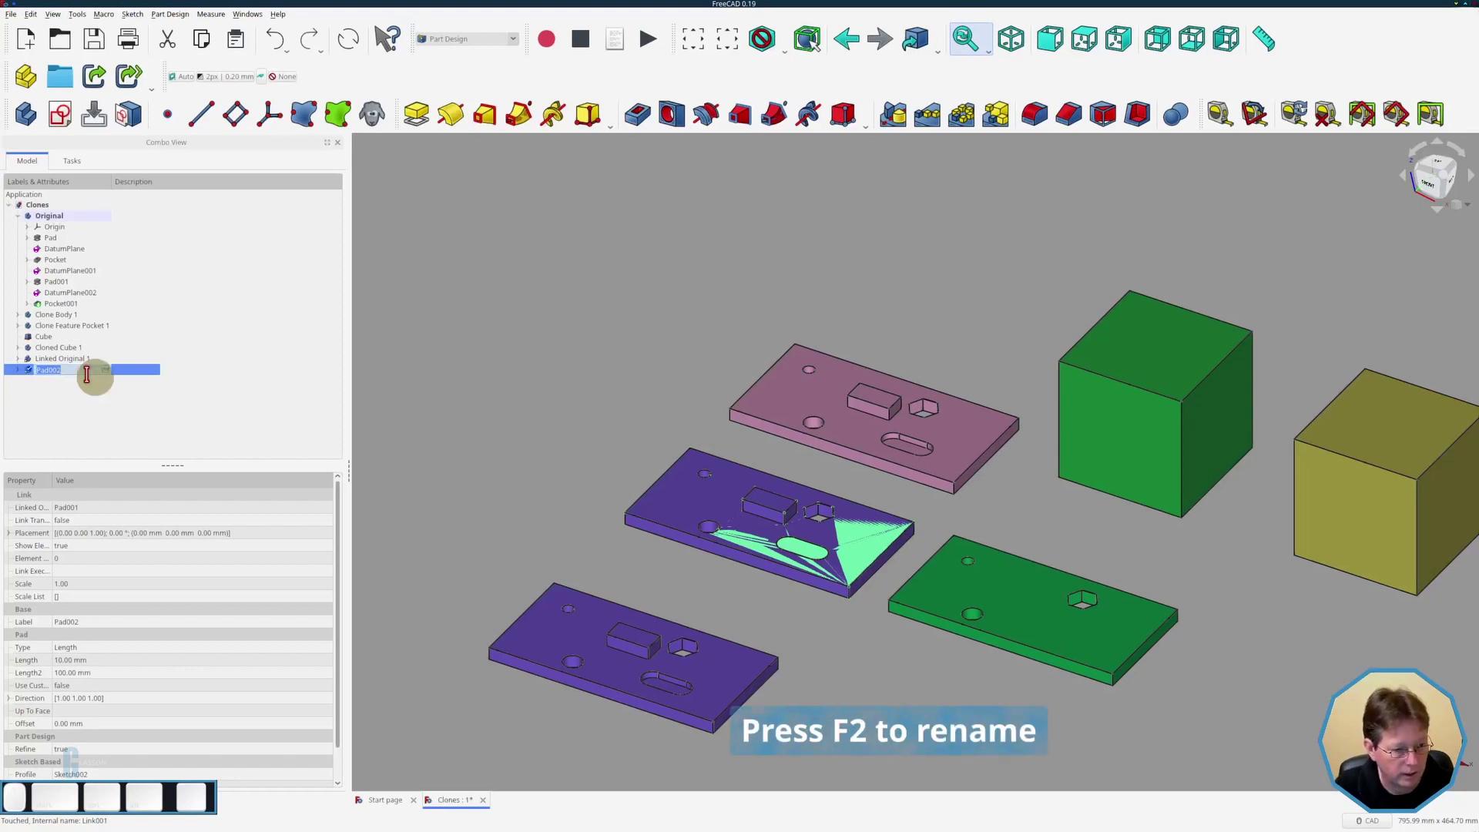
{"action": "key", "text": "shift+space"}
{"action": "key", "text": "d"}
{"action": "key", "text": "space"}
{"action": "key", "text": "1"}
{"action": "key", "text": "Return"}
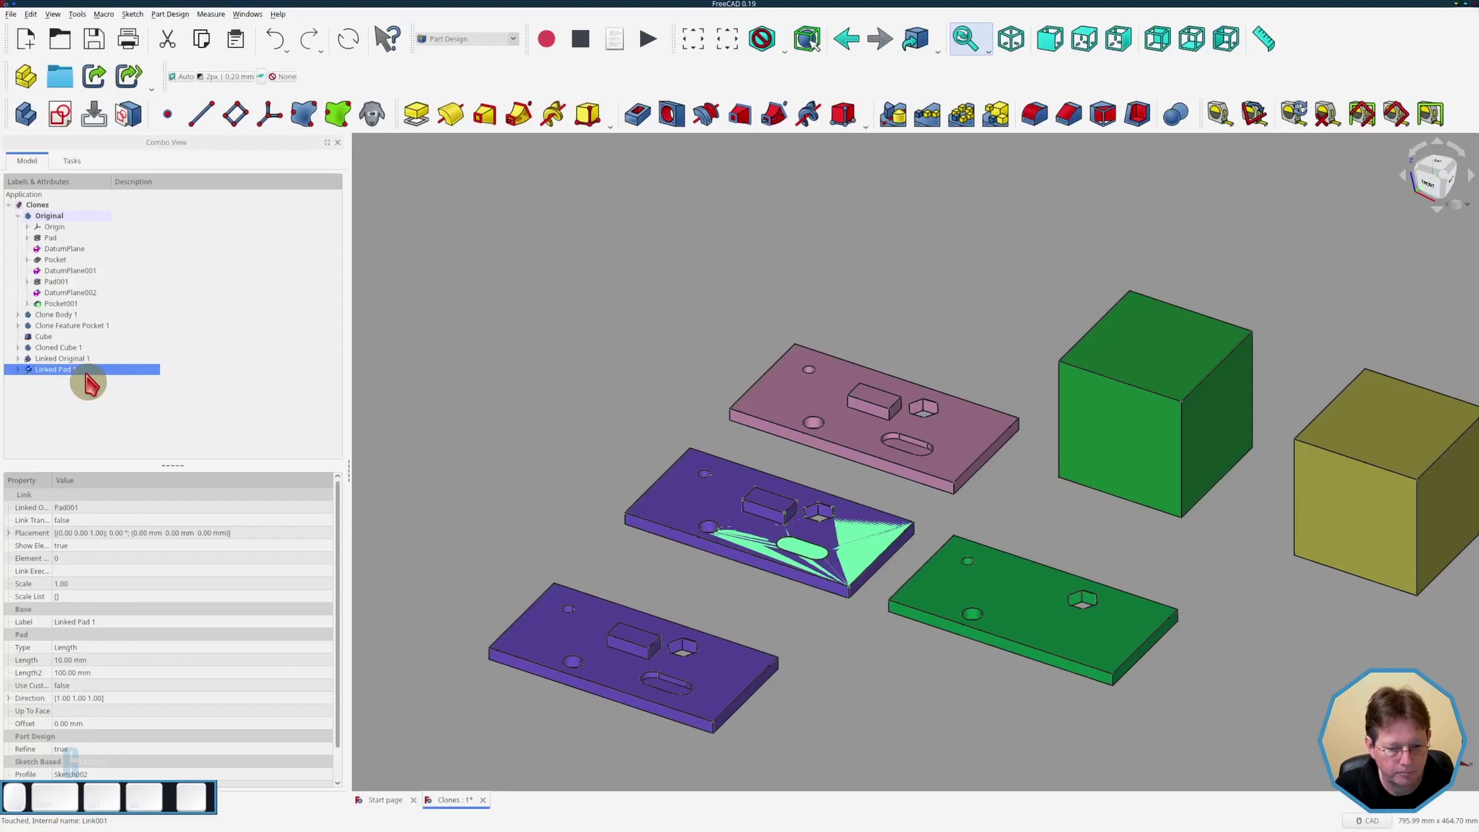
{"action": "left_click", "coordinate": [72, 378]}
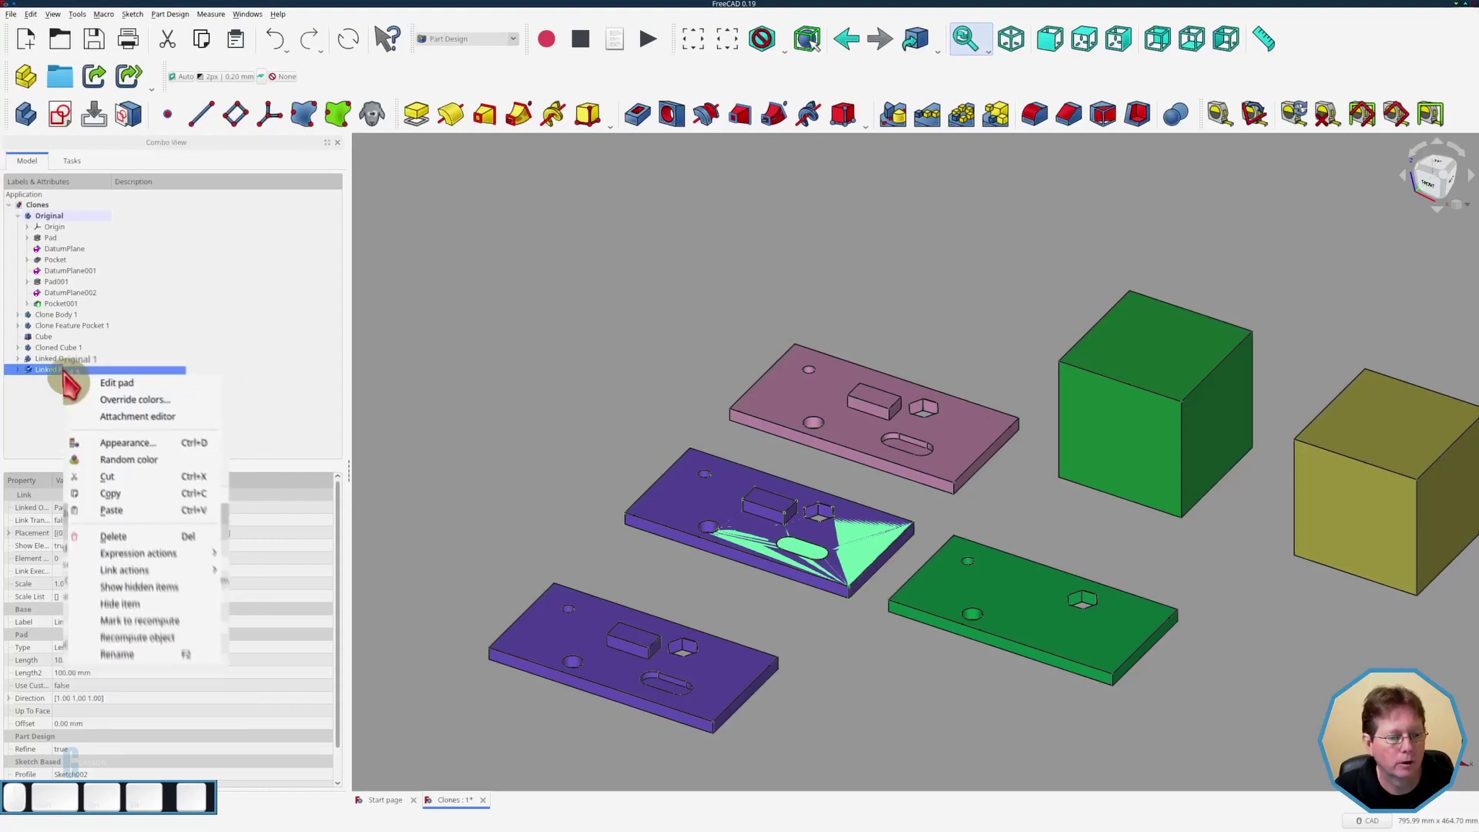
- Select Linked Pad 1 in the tree to show its link properties
{"action": "left_click", "coordinate": [53, 378]}
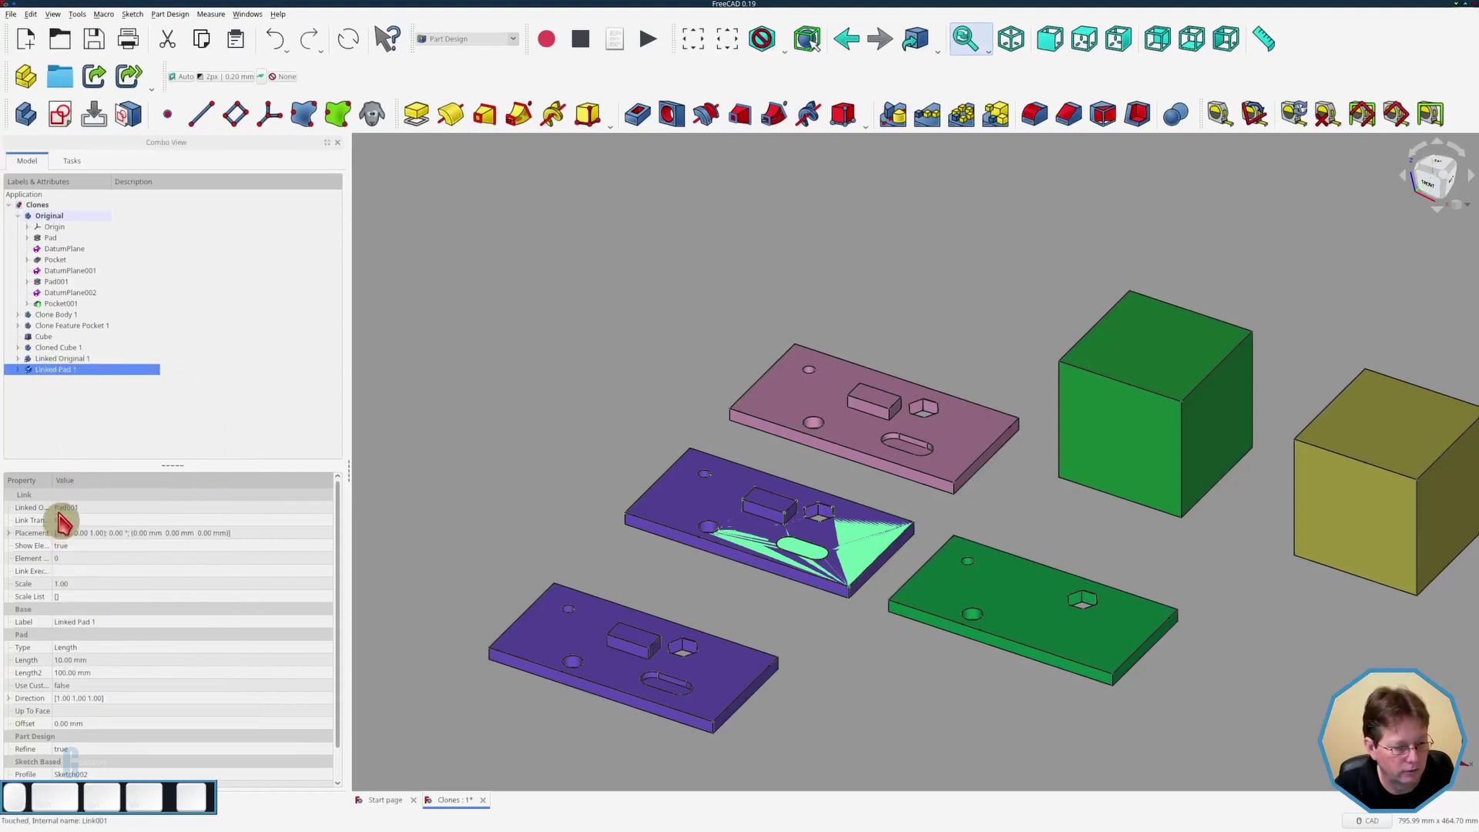
{"action": "left_click", "coordinate": [54, 488]}
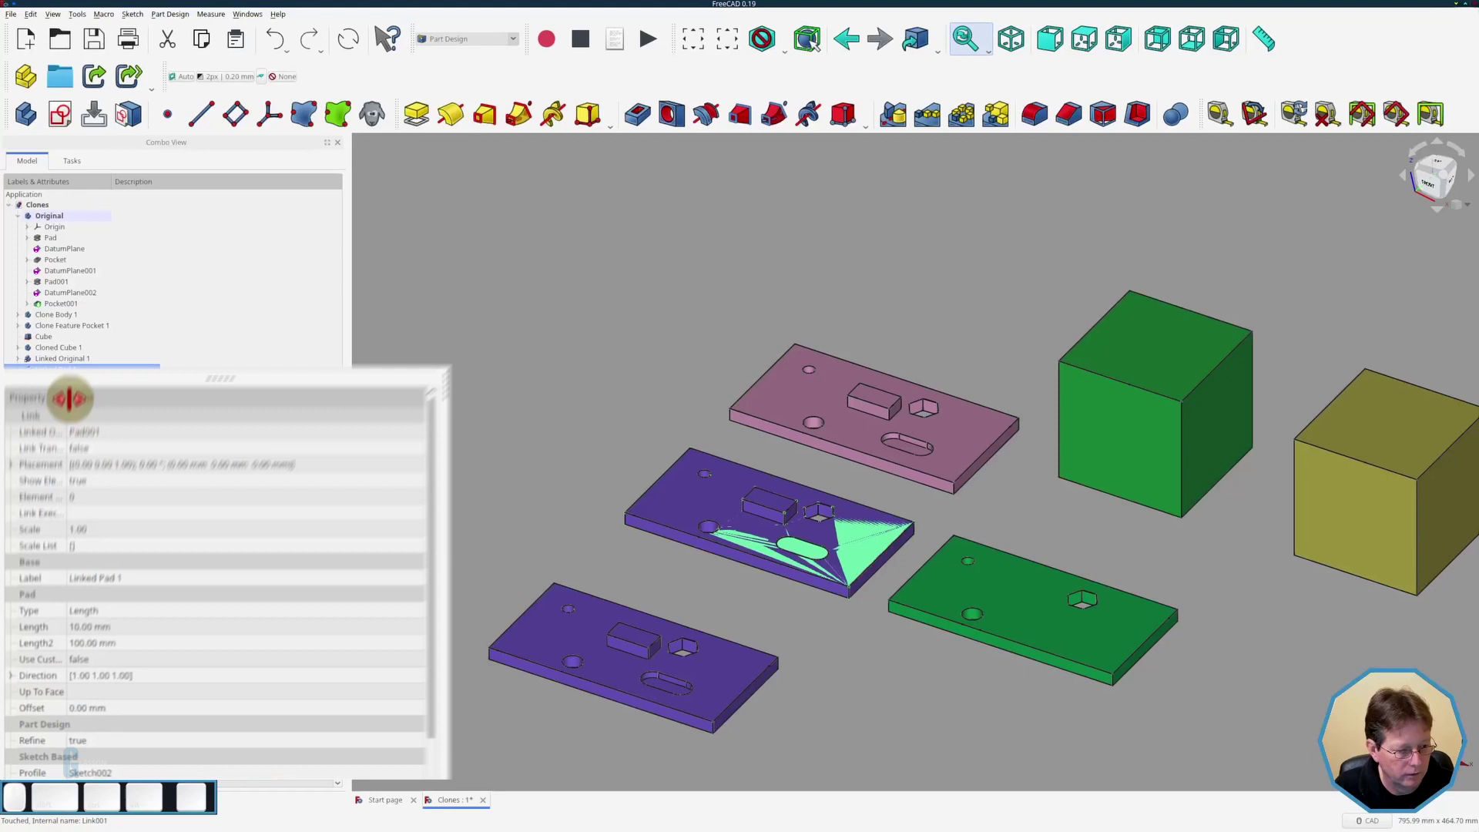
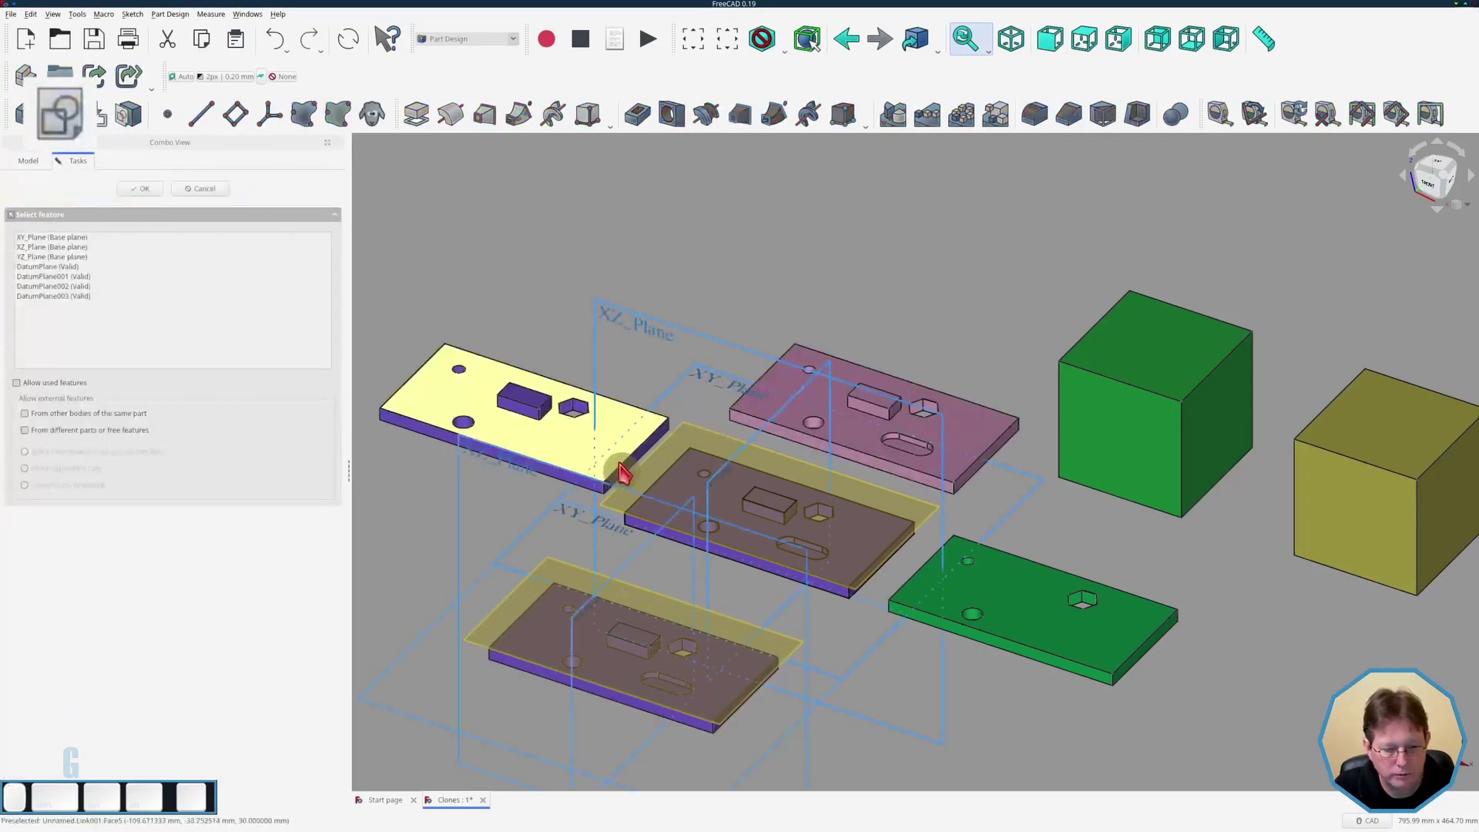
- Sketch a circle on DatumPlane003 centred on the raised block and pad it as the chimney Pad002
{"action": "left_click", "coordinate": [655, 475]}
{"action": "left_click", "coordinate": [137, 194]}
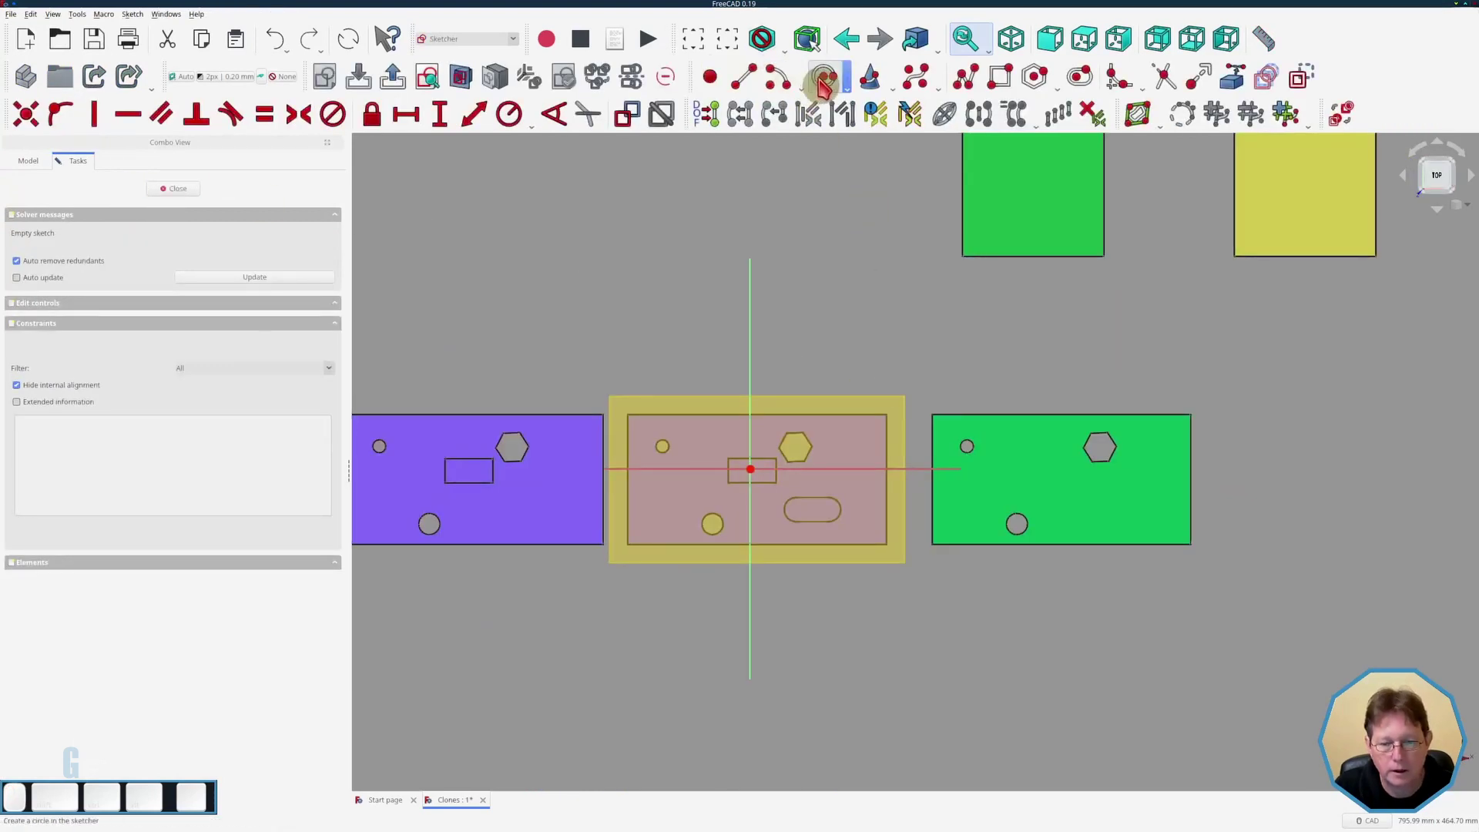
{"action": "left_click", "coordinate": [824, 81]}
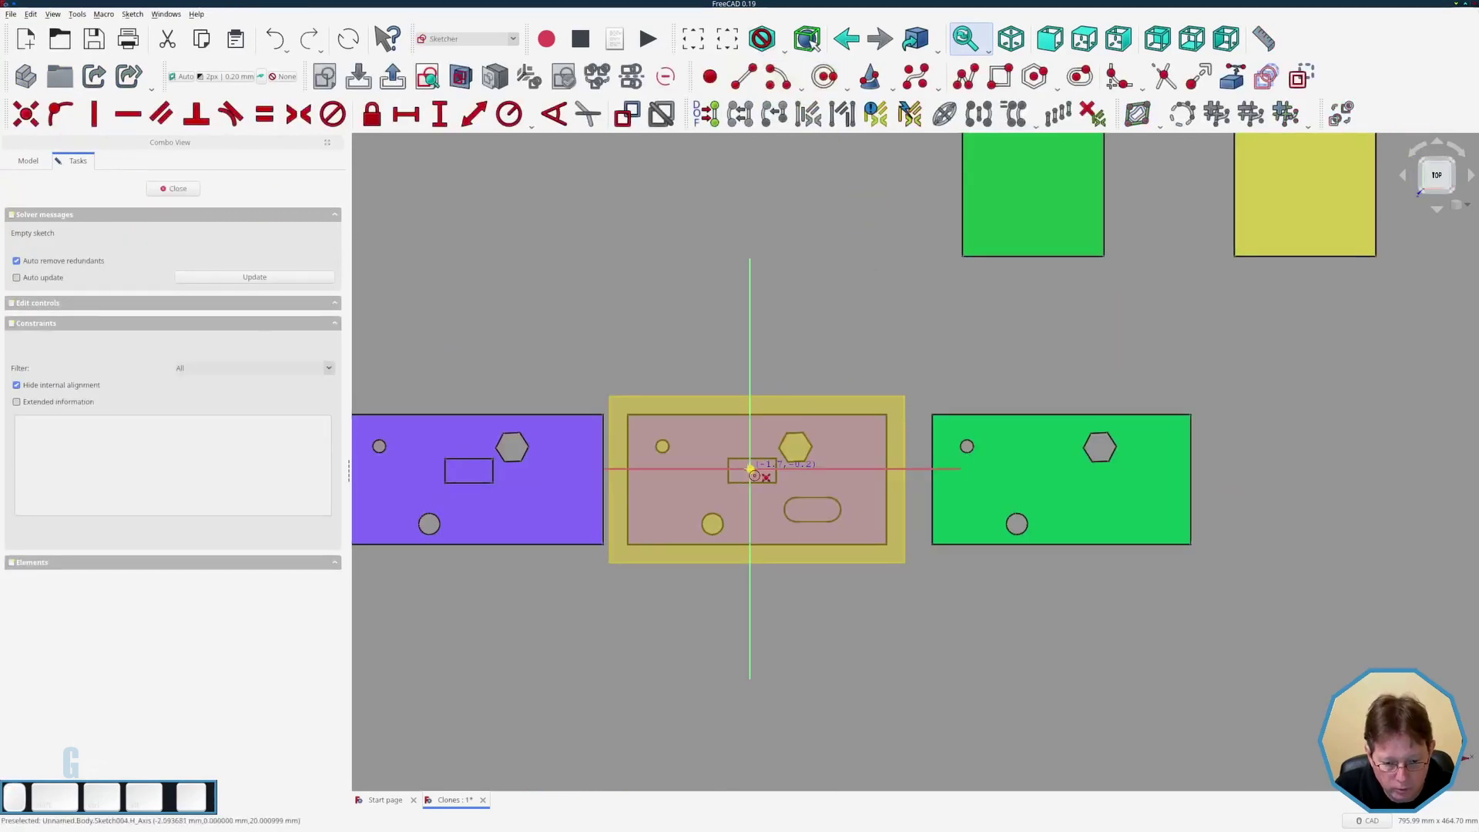
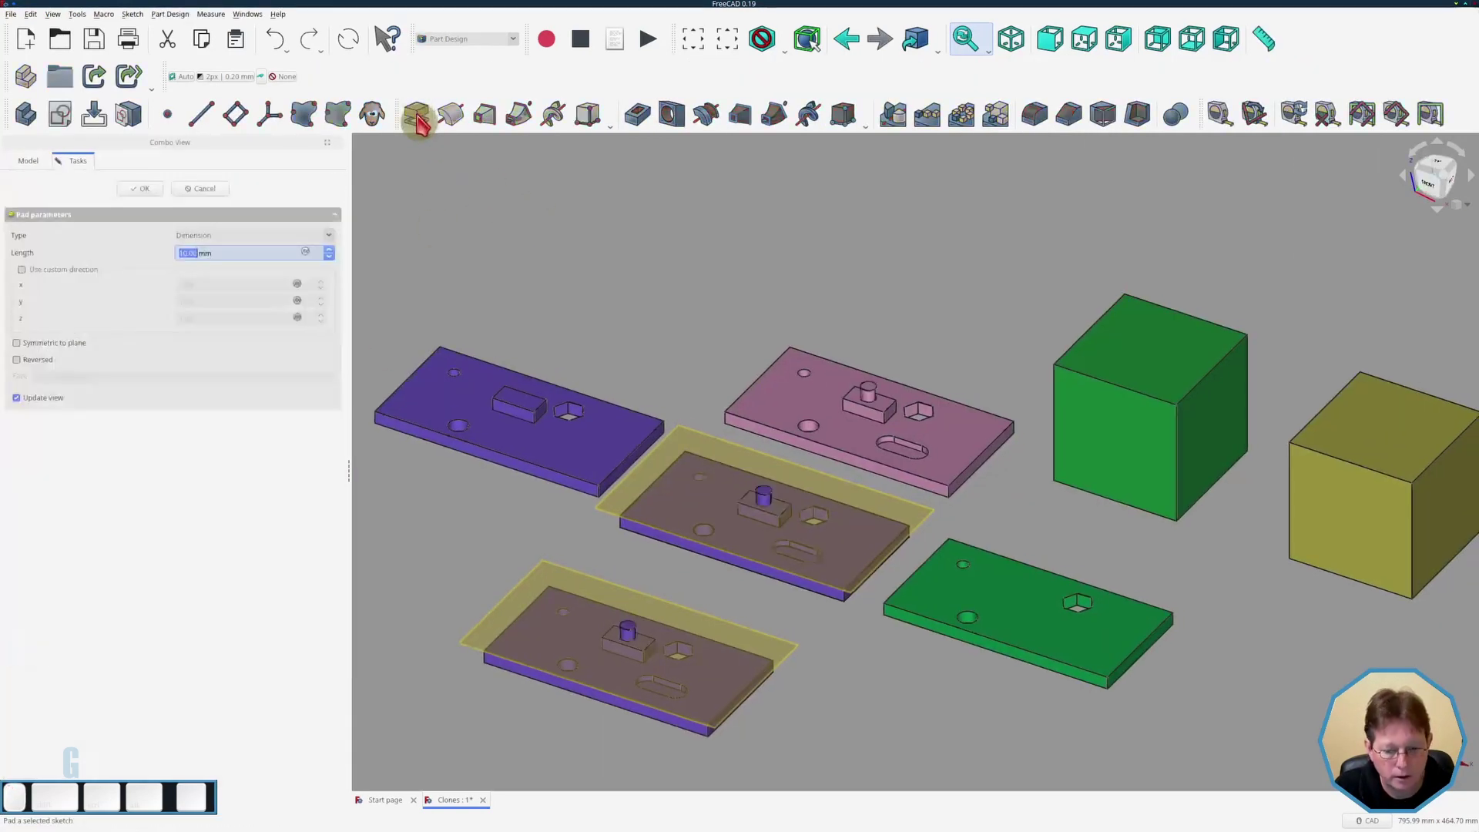
{"action": "left_click", "coordinate": [155, 198]}
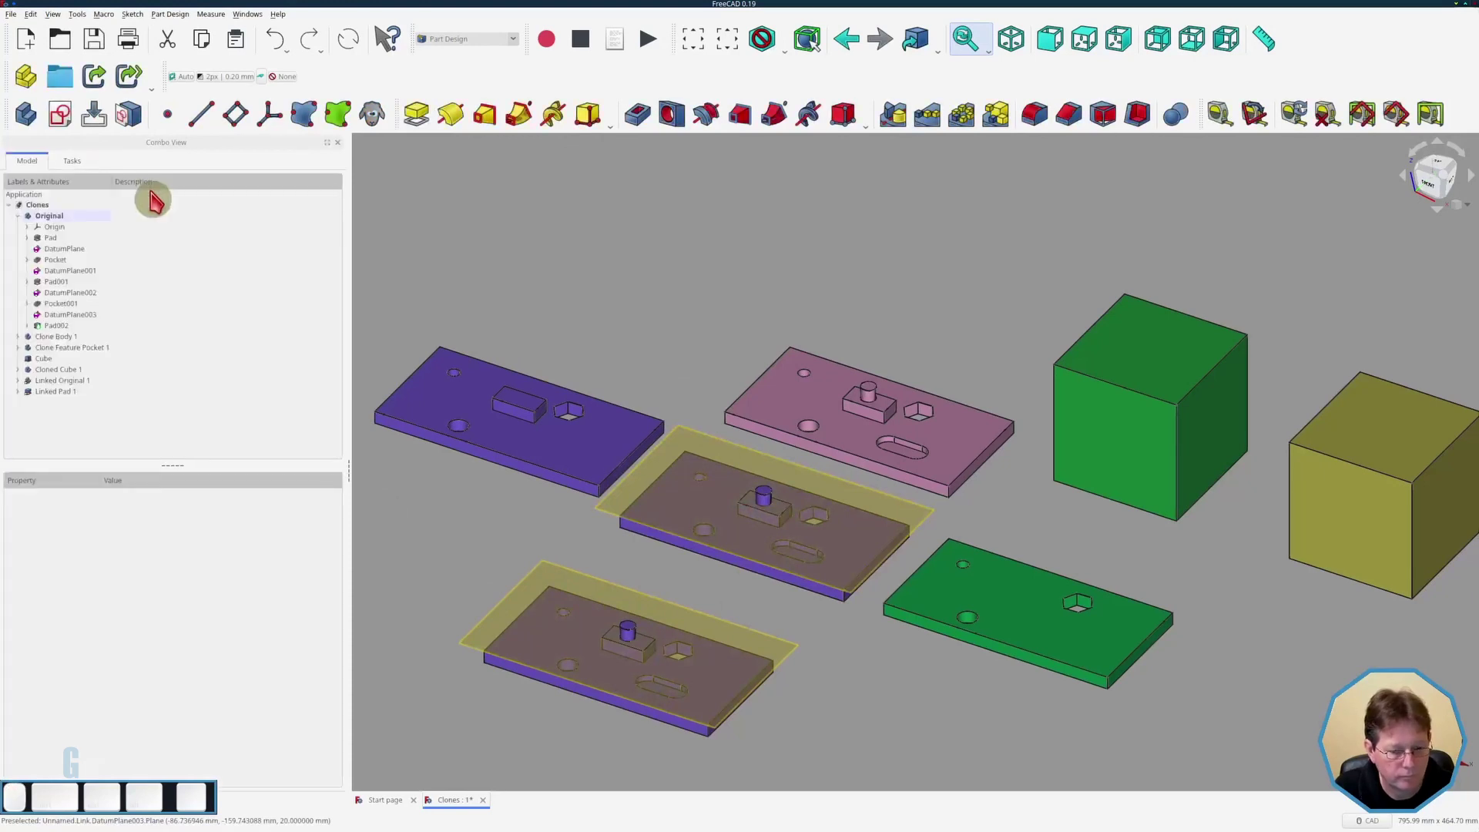
{"action": "left_click", "coordinate": [82, 324]}
{"action": "key", "text": "space"}
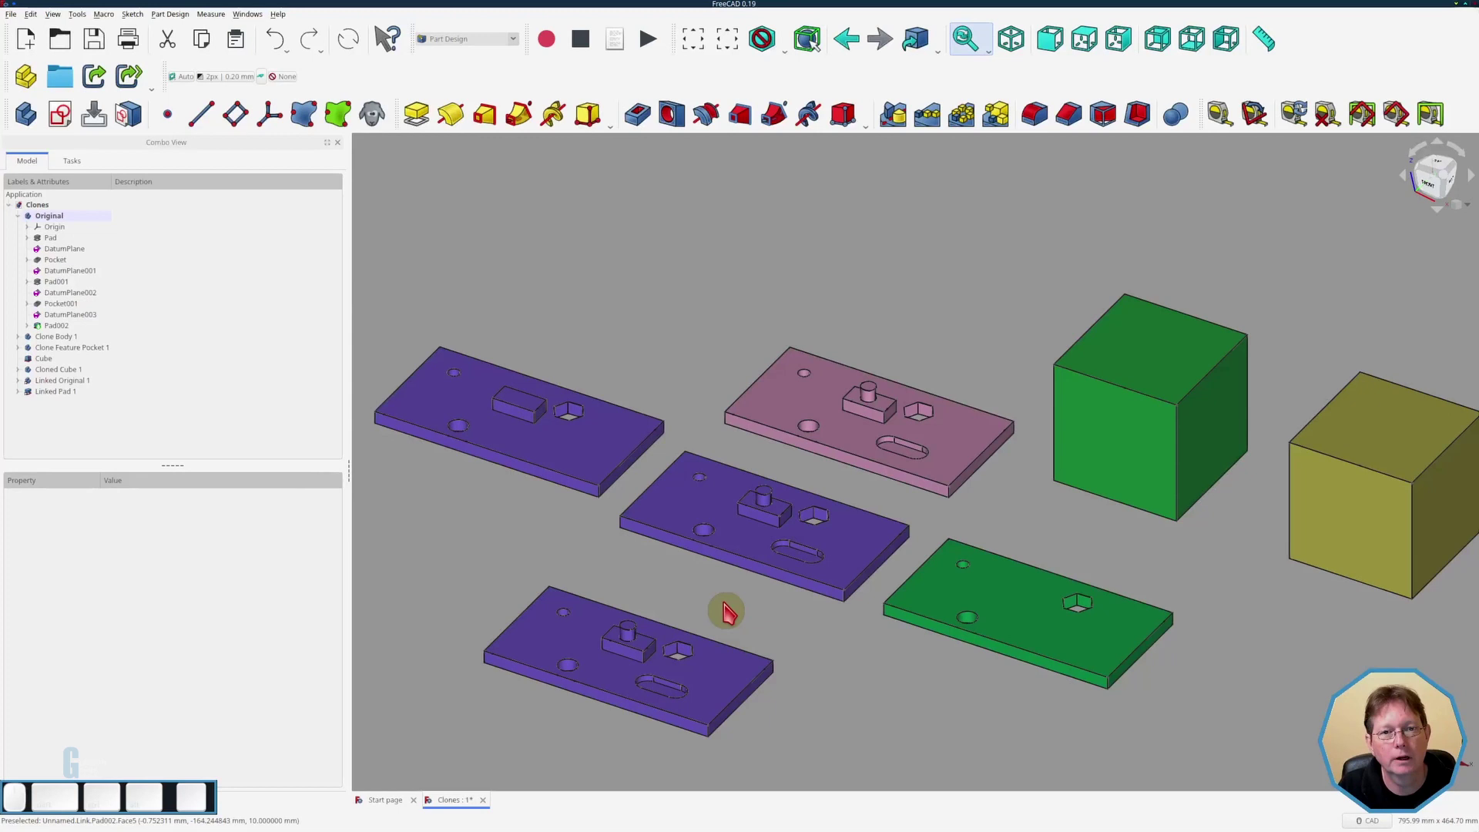